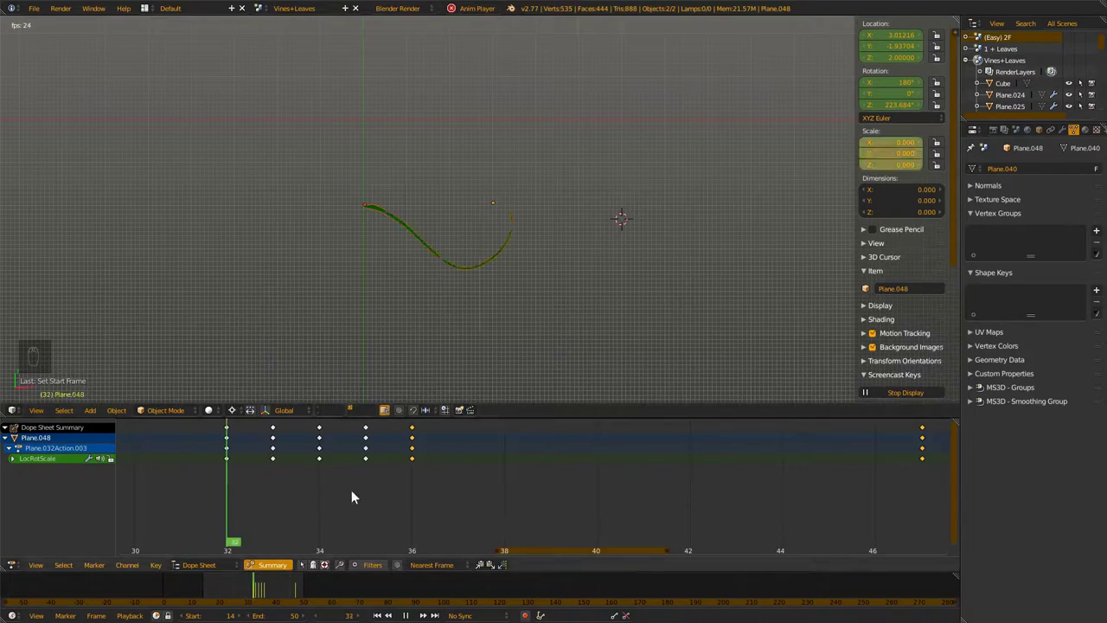
Pause playback, scrub to a frame where the leaf is grown and select the vine with its leaf
key(alt+a)
drag(277, 591, 442, 270)
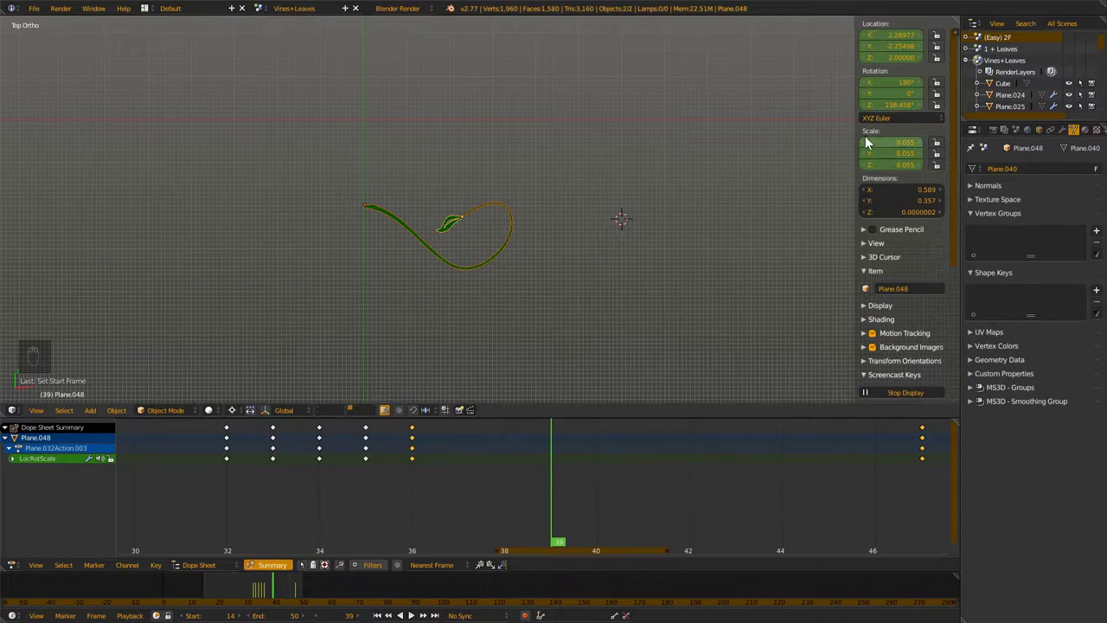
drag(405, 479, 264, 594)
right_click(273, 595)
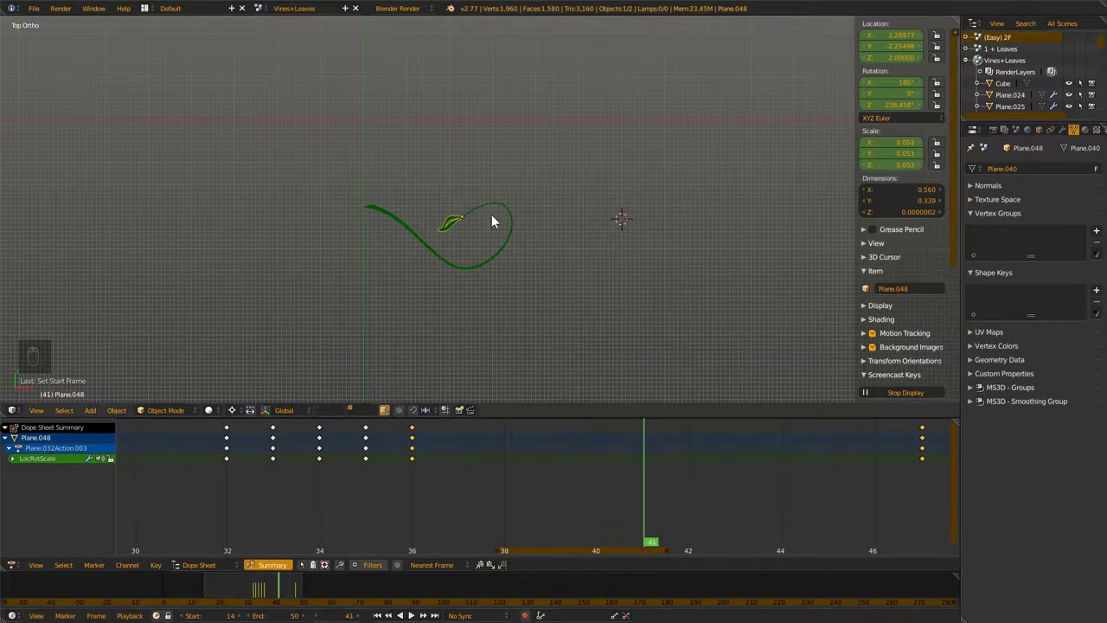
drag(495, 212, 403, 271)
Duplicate the leafy vine, shrink the copy and move it onto the main vine as a branch
key(shift+d)
key(r)
key(g)
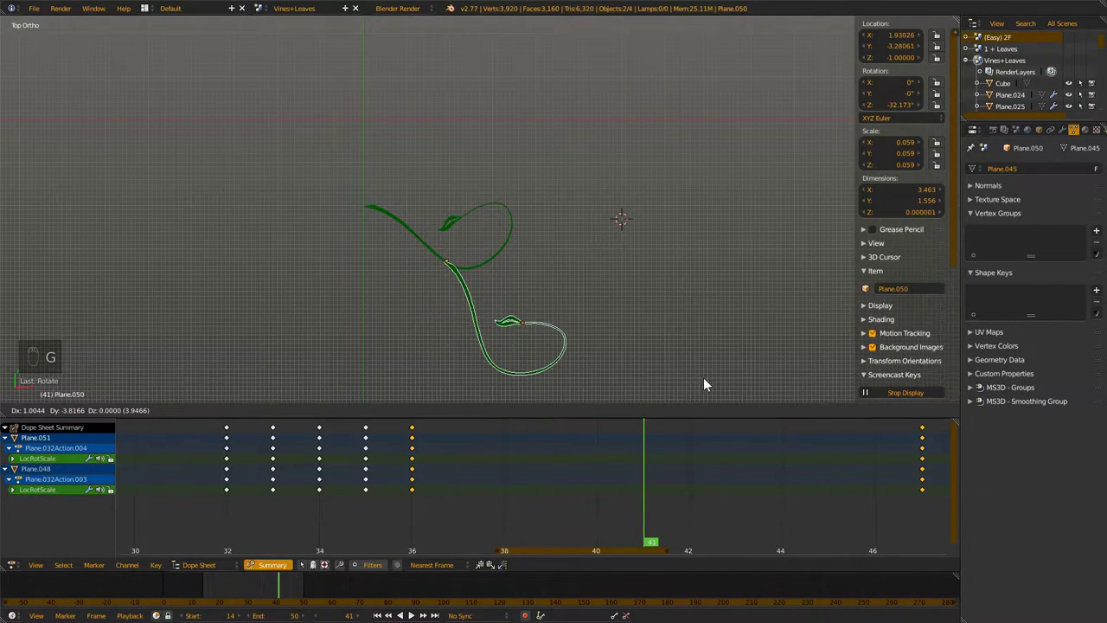
key(s)
key(g)
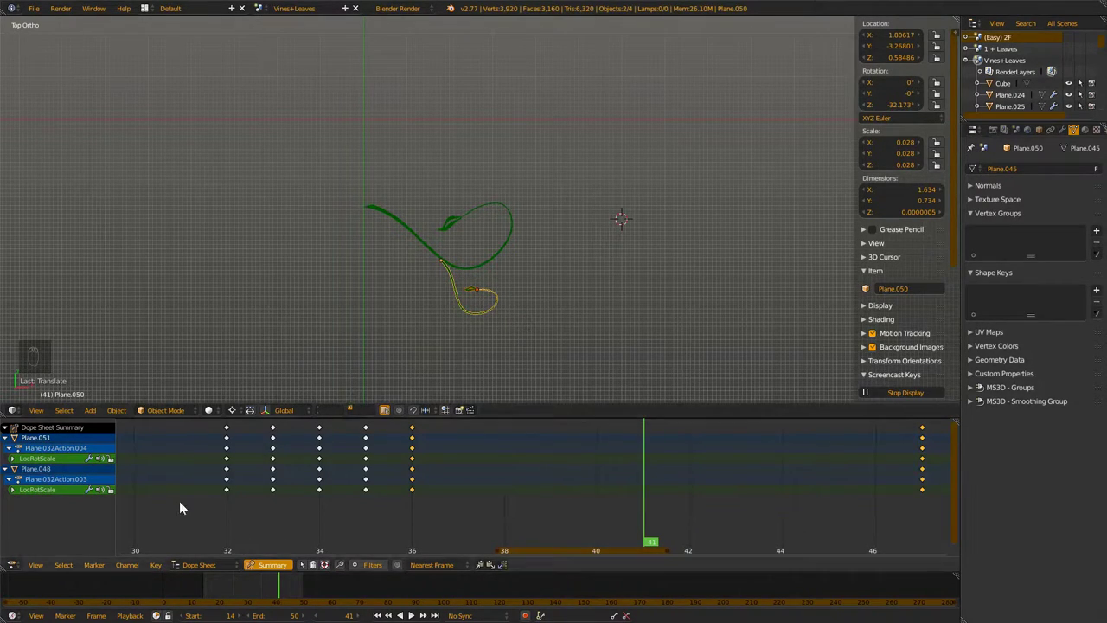
Rewind to an early frame and play the animation to check the branch's leaf growth
drag(236, 527, 432, 278)
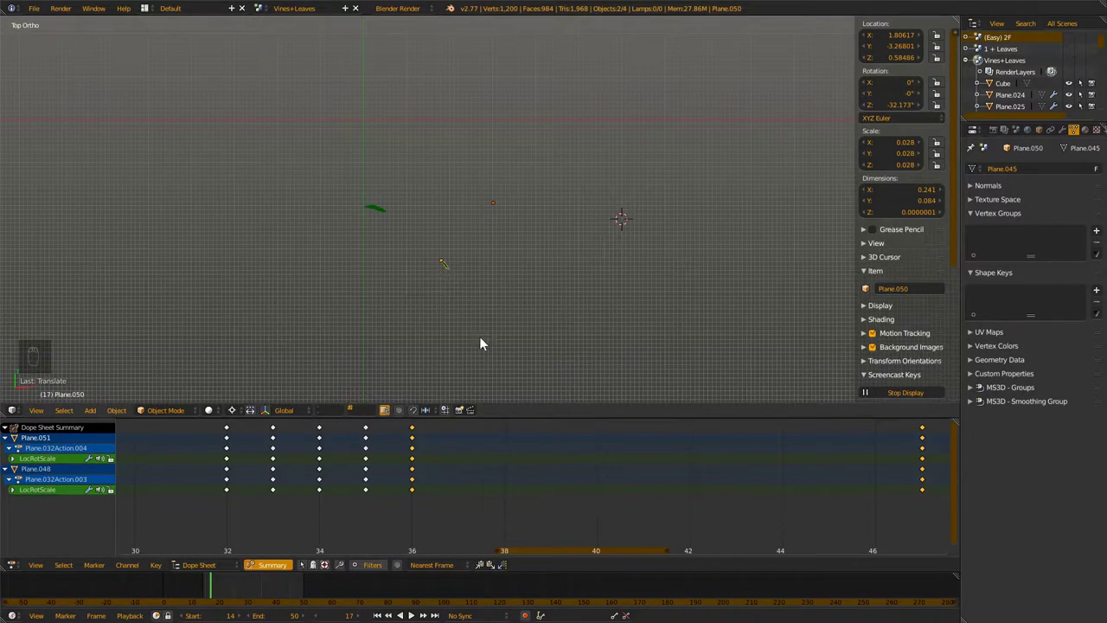
key(alt+a)
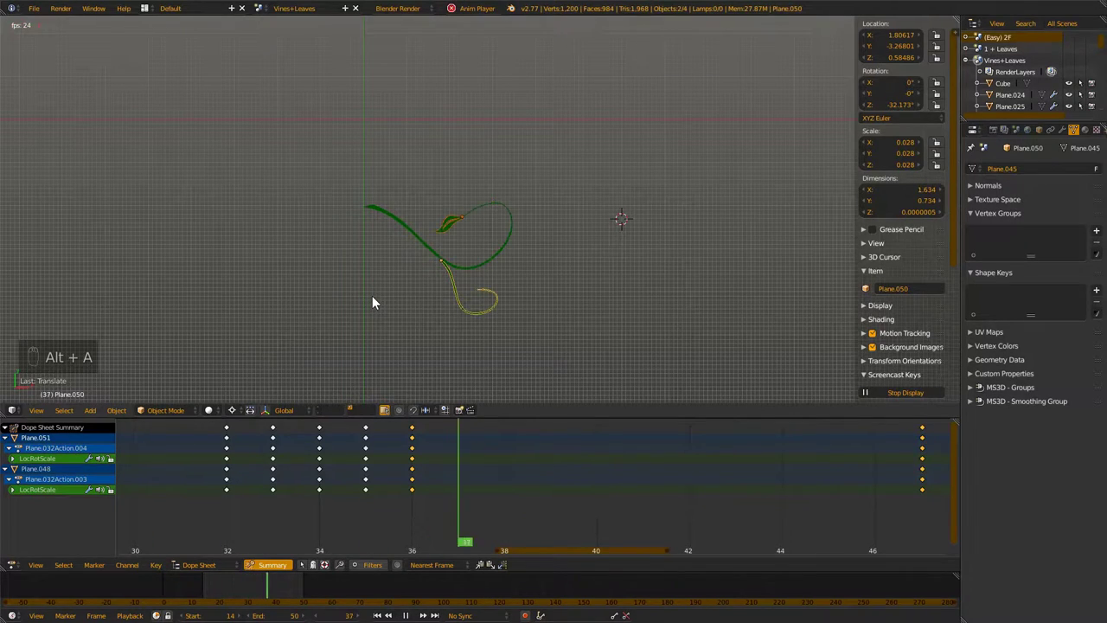
key(alt+a)
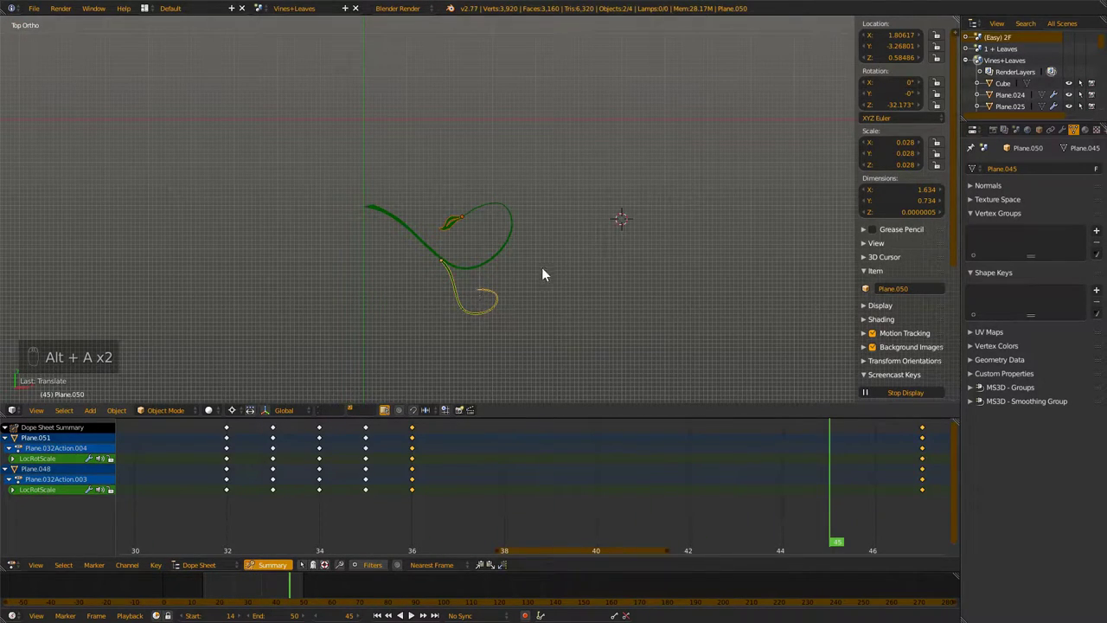
Add a cube to the scene and zoom in on the main vine's tip
key(shift+a)
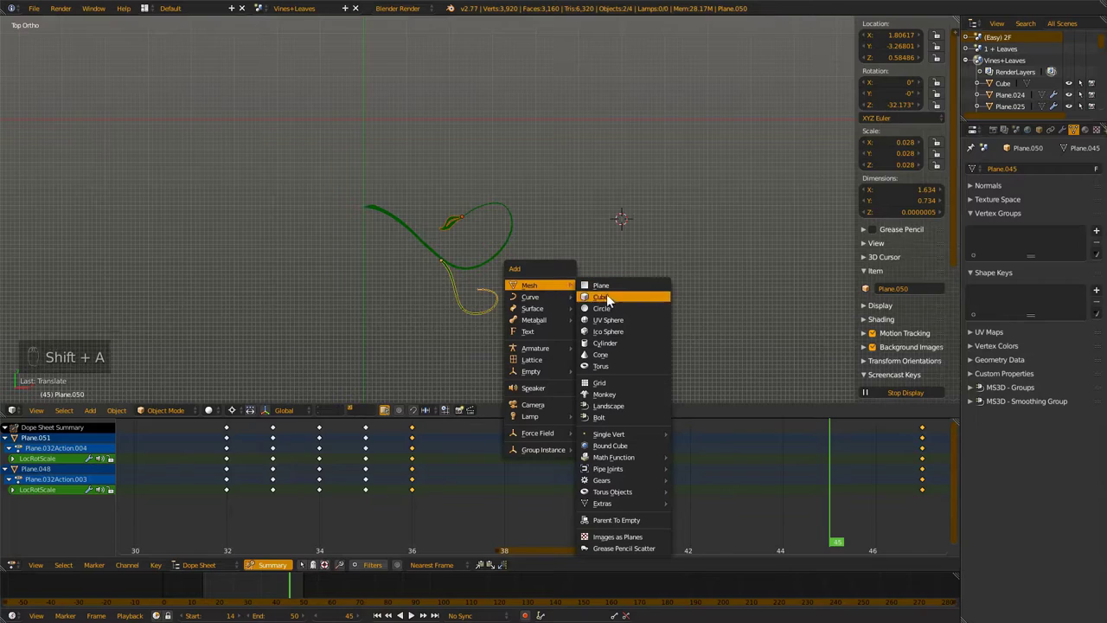
key(g)
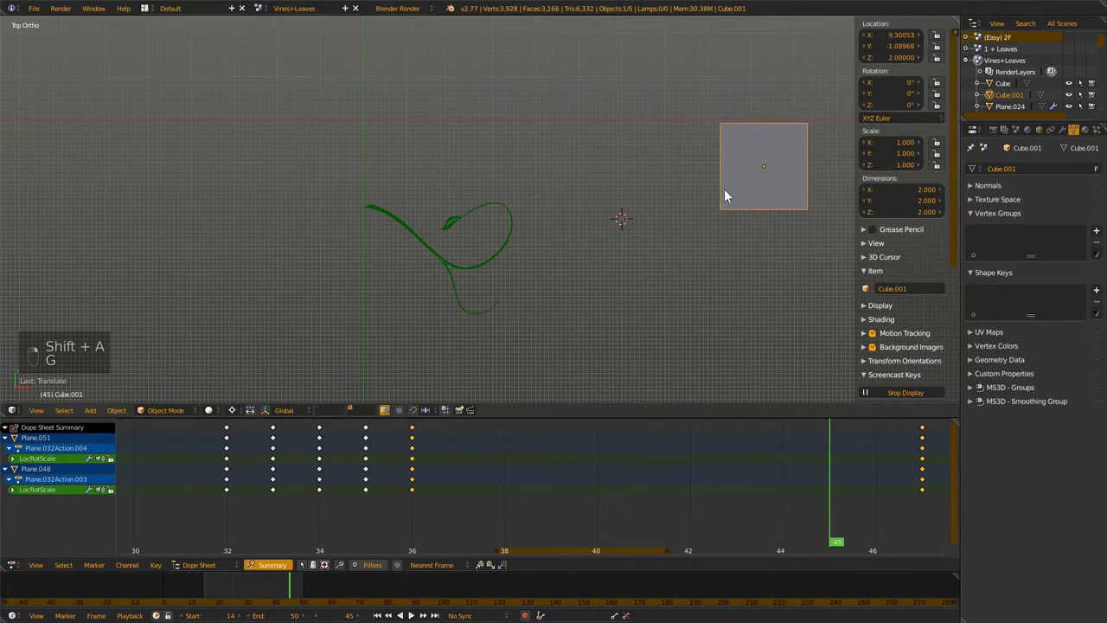
click(493, 321)
drag(323, 460, 424, 283)
Duplicate the leaf at the vine tip and scrub to a mid-growth frame to review it
drag(350, 90, 371, 130)
key(g)
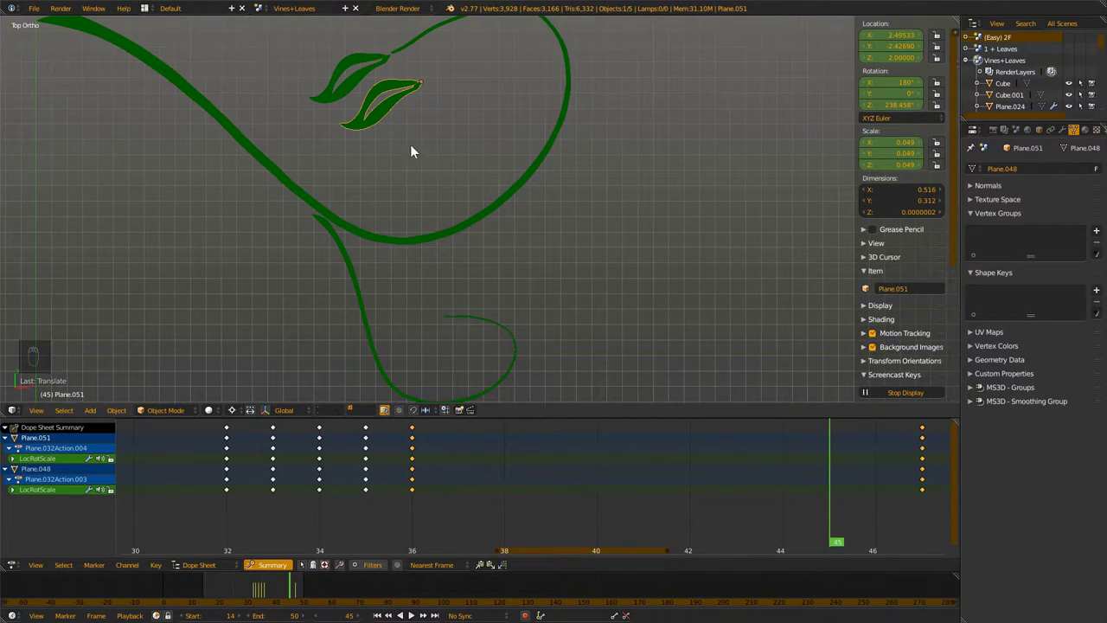
drag(360, 506, 451, 231)
middle_click(470, 212)
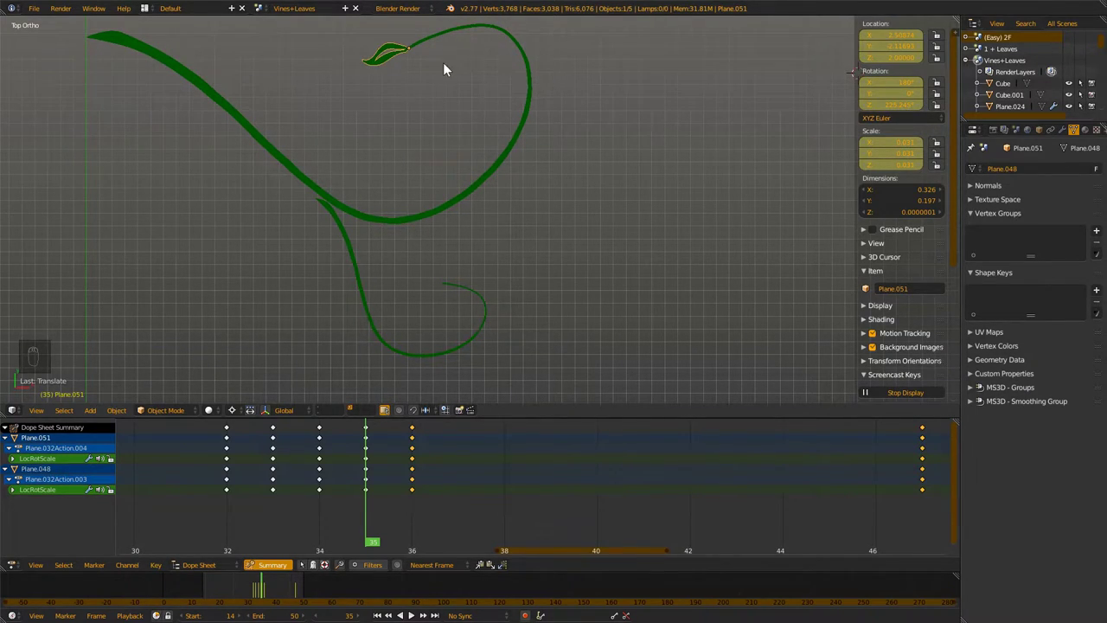
Pan to the other vines, select a leaf to show its shape keys and scrub to frame 38
drag(326, 414, 617, 233)
drag(618, 233, 778, 249)
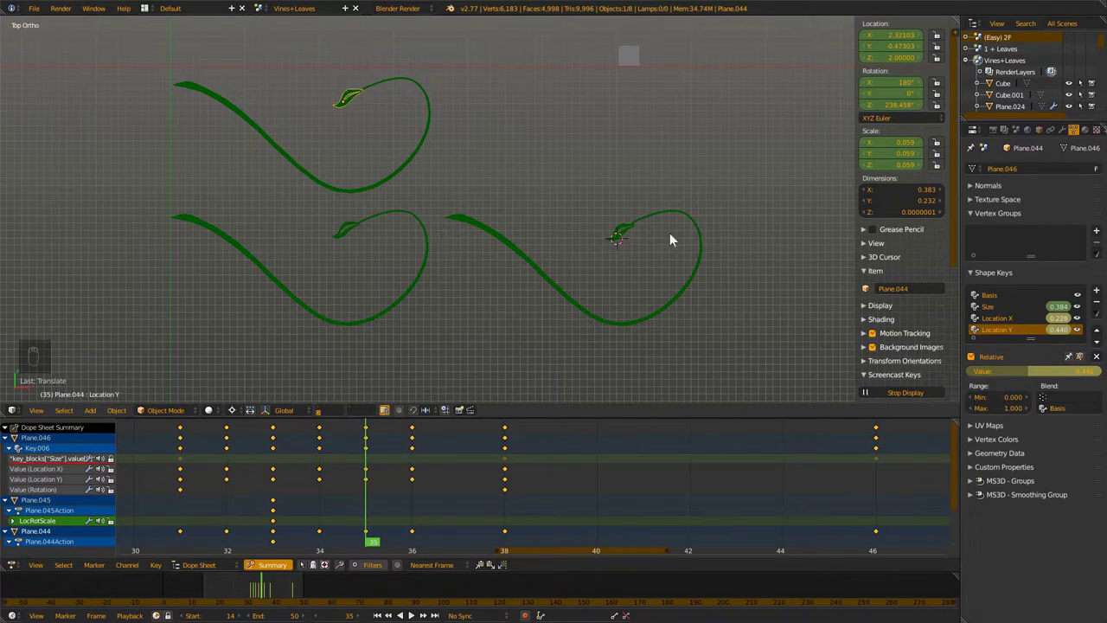
drag(625, 234, 351, 241)
drag(350, 242, 211, 587)
middle_click(211, 587)
drag(181, 587, 234, 591)
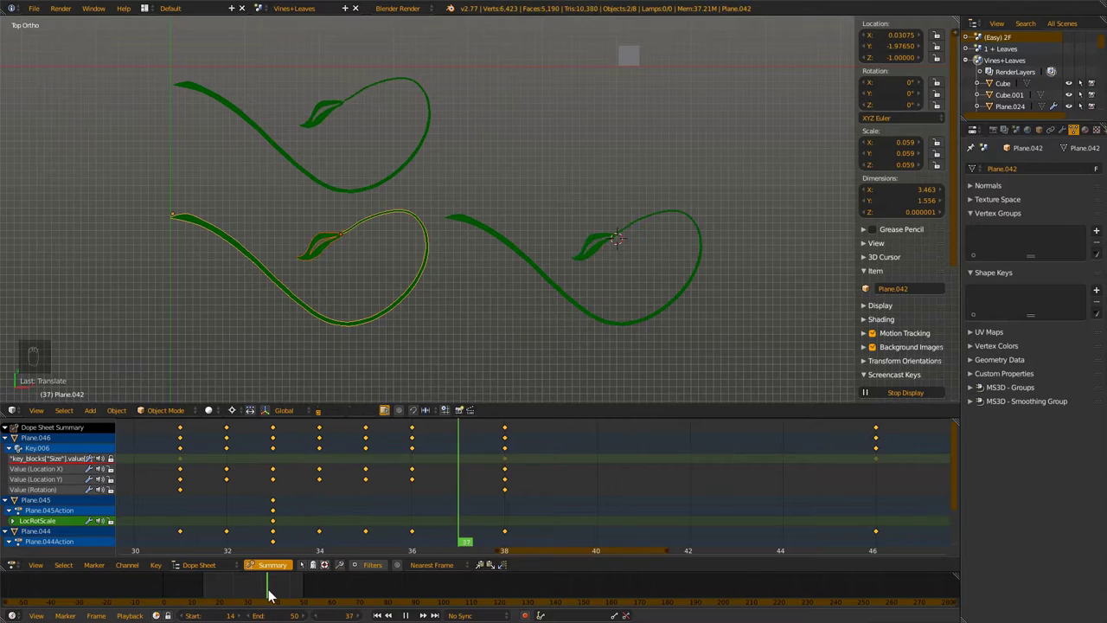
drag(352, 238, 263, 598)
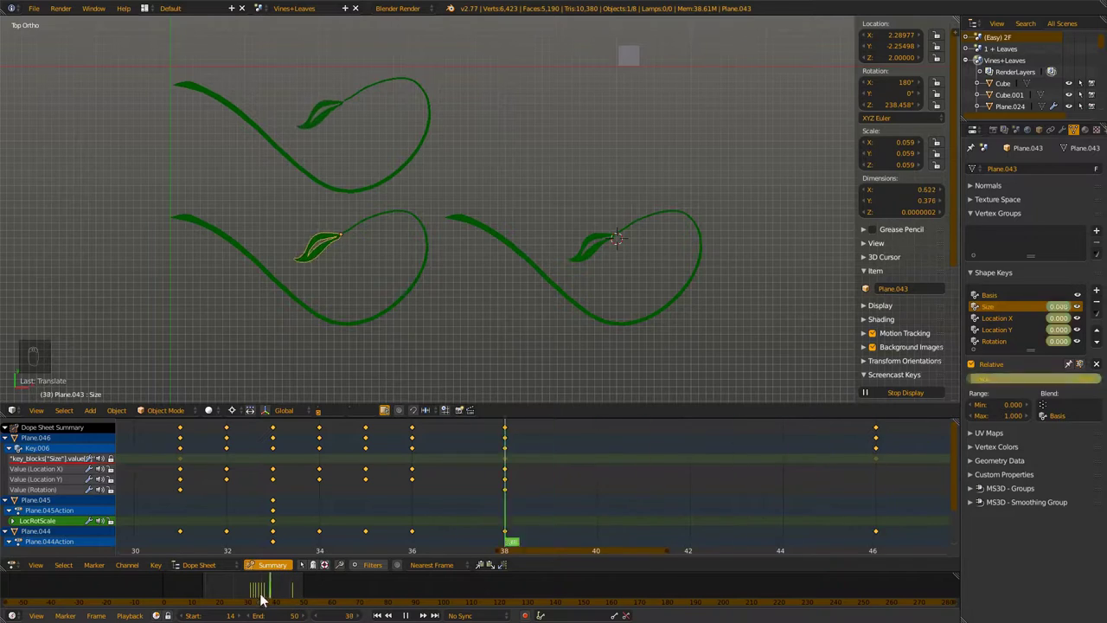
Play the animation briefly, then select a vine with its leaf and duplicate them
key(alt+a)
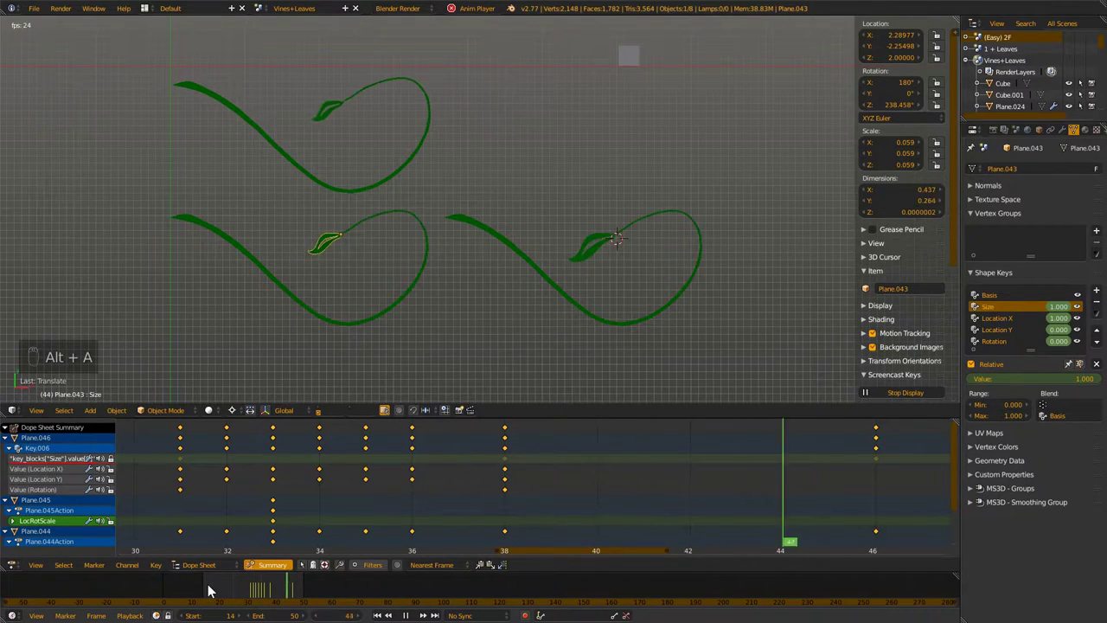
key(alt+a)
click(273, 593)
right_click(415, 294)
key(shift+d)
right_click(584, 120)
key(r)
key(g)
click(421, 321)
Shrink the copied vine and rotate it to branch off at an angle
key(s)
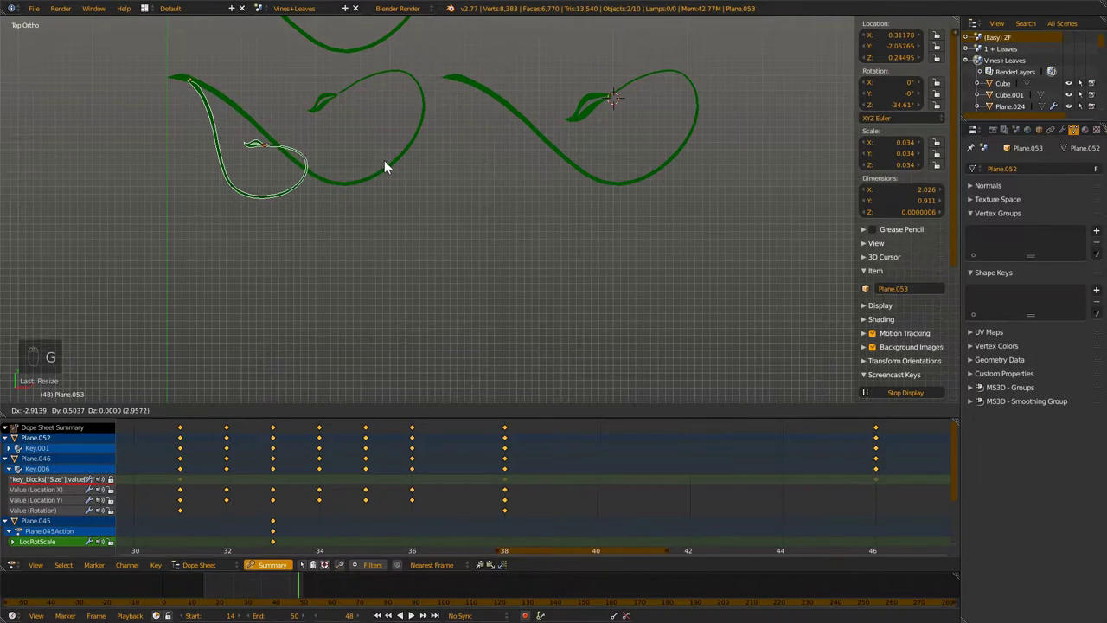
key(r)
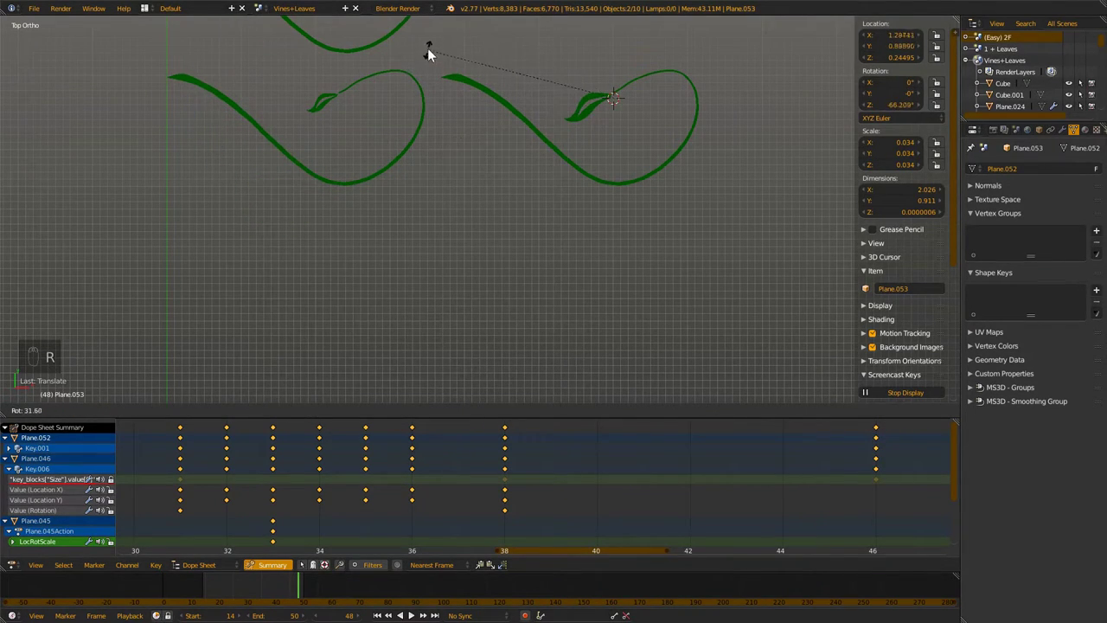
key(g)
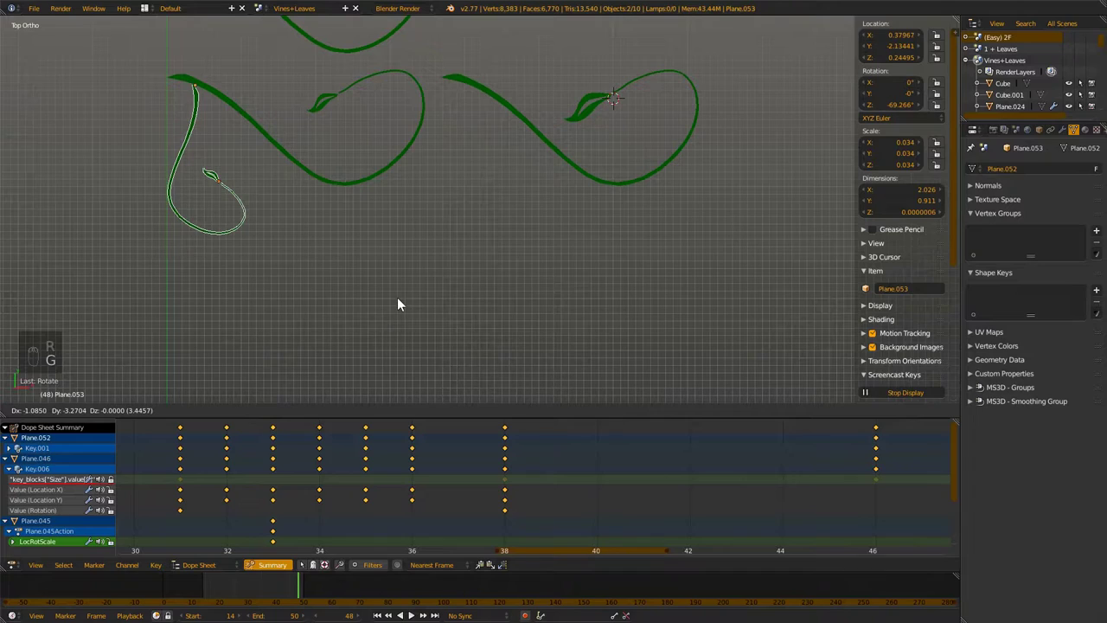
key(r)
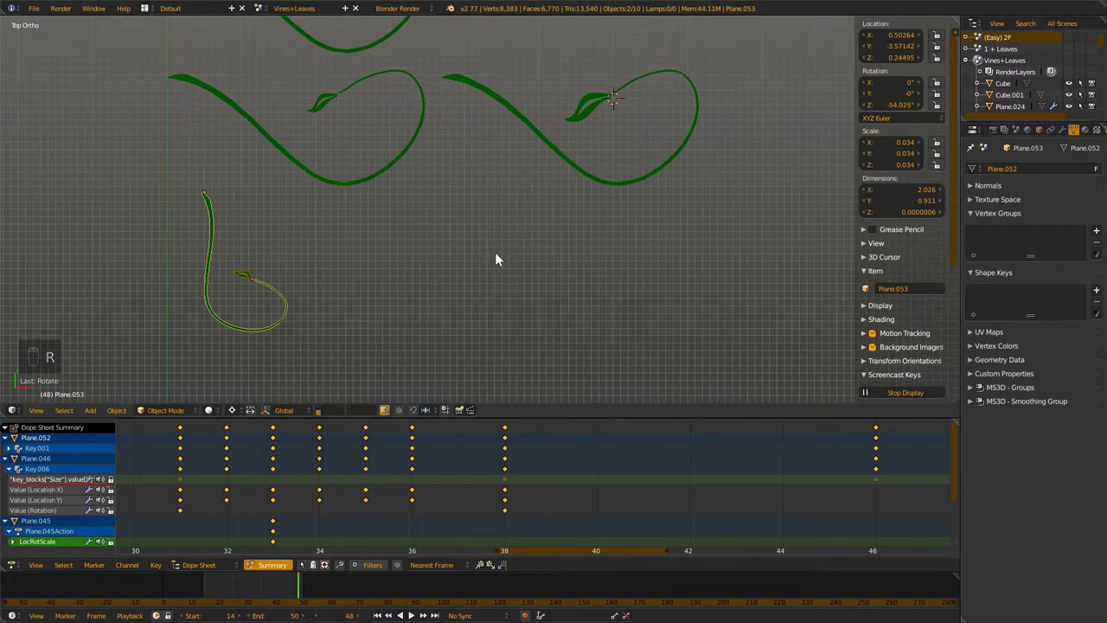
drag(242, 415, 275, 369)
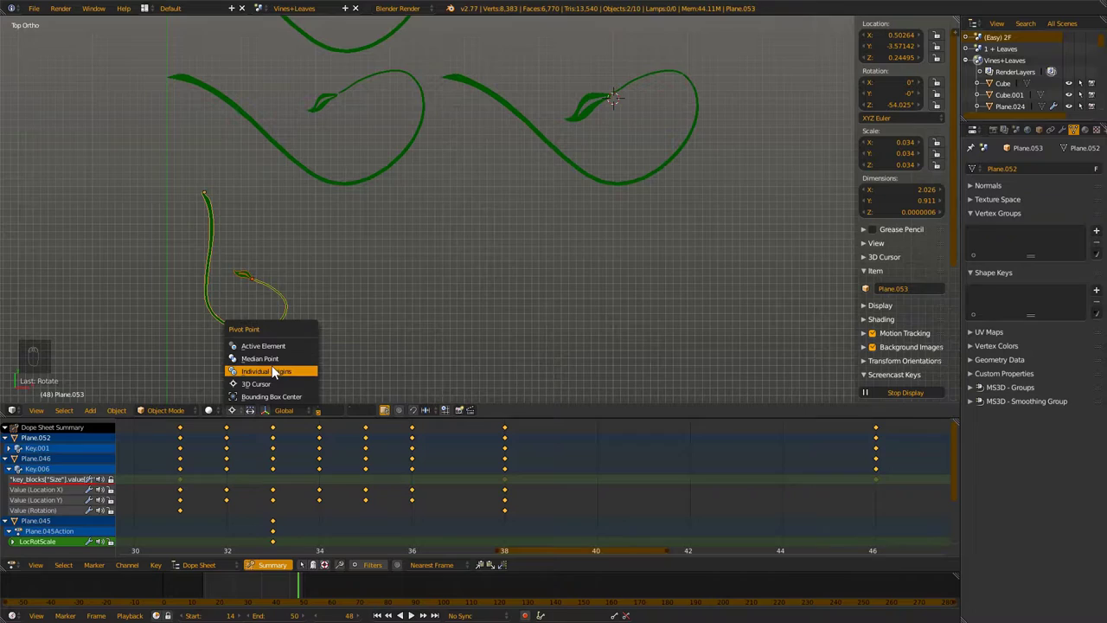
key(r)
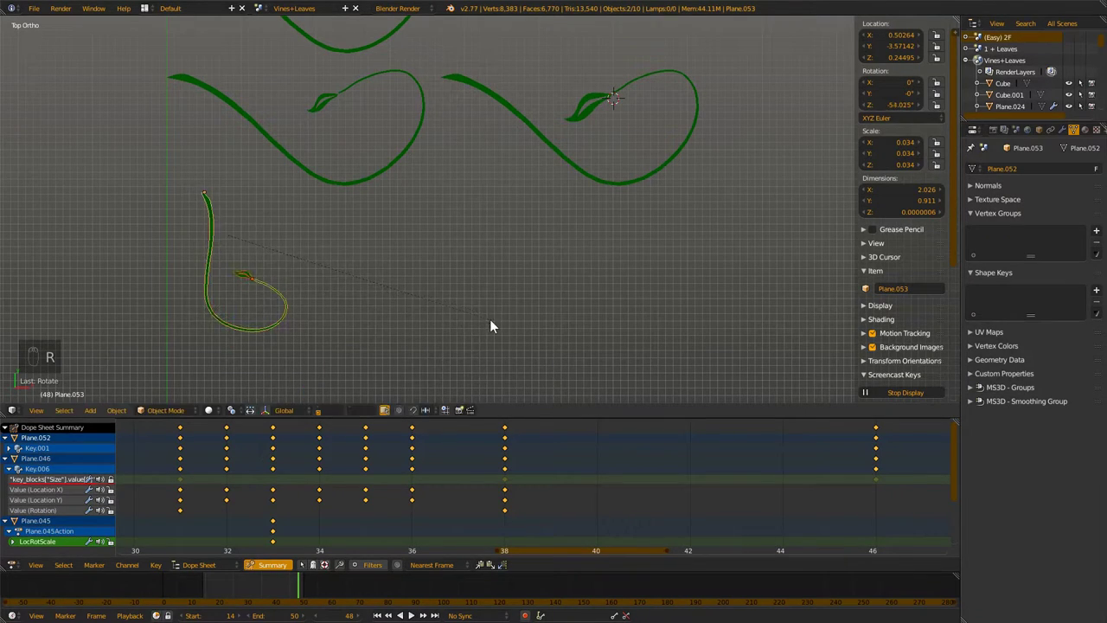
Move the small vine onto the left vine and rotate it to follow the stem
drag(236, 413, 509, 256)
key(r)
key(g)
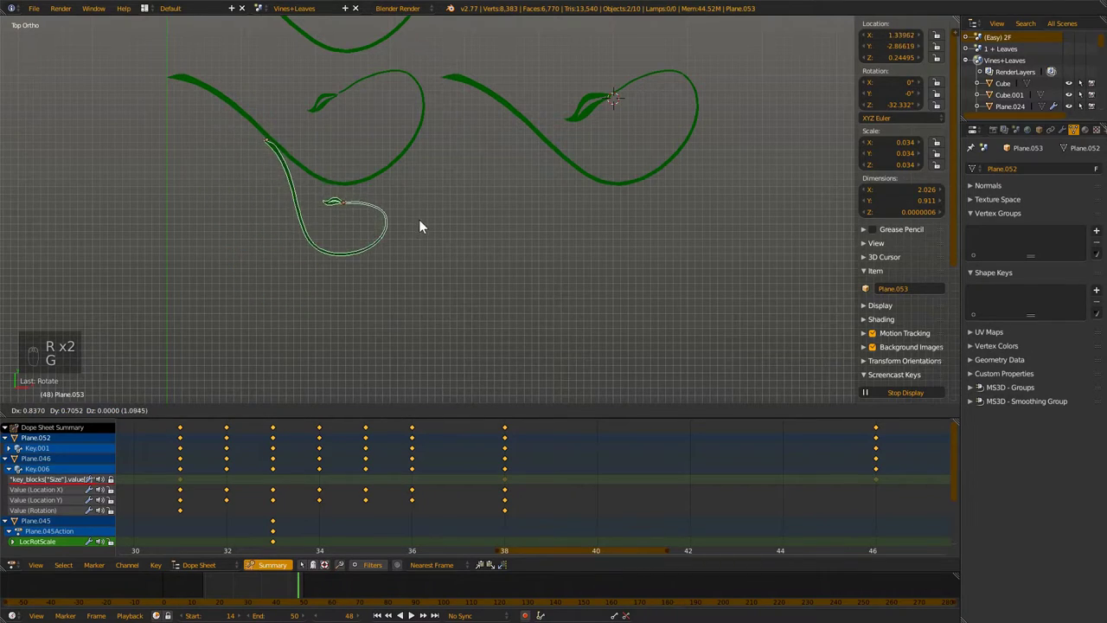
key(r)
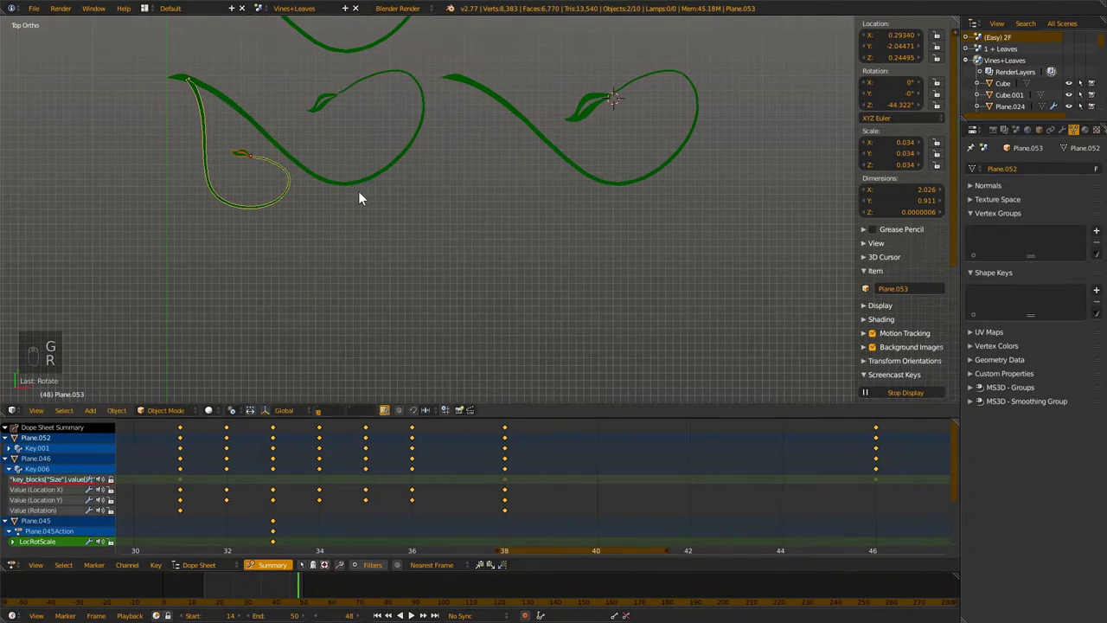
key(g)
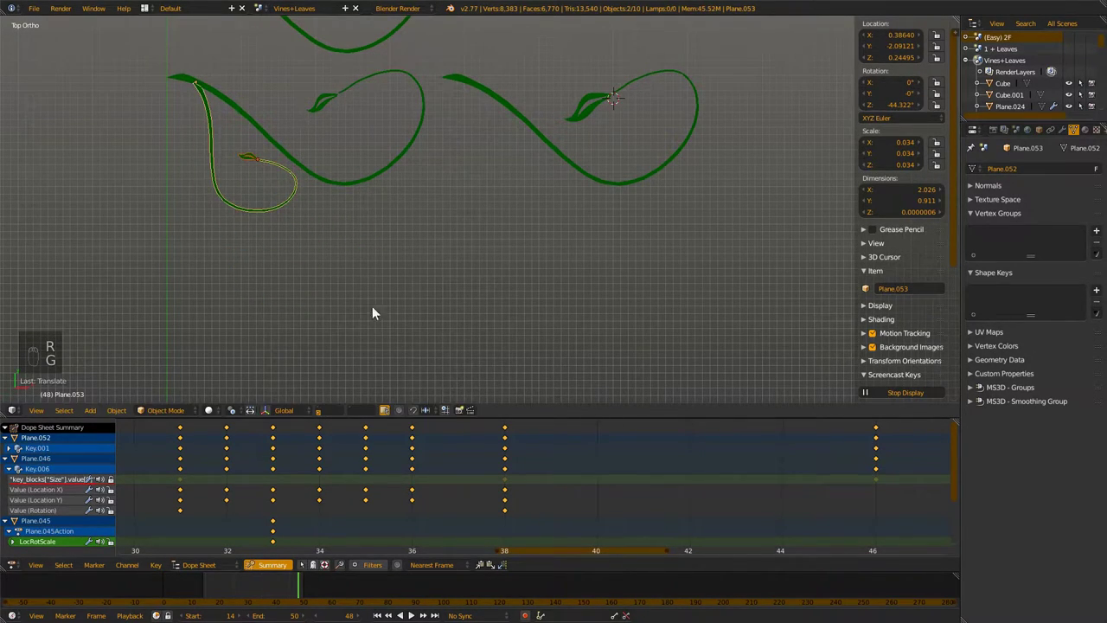
At frame 38, duplicate the small vine with its leaf, shrink it and drop it at the lower vine's tip
drag(215, 587, 232, 589)
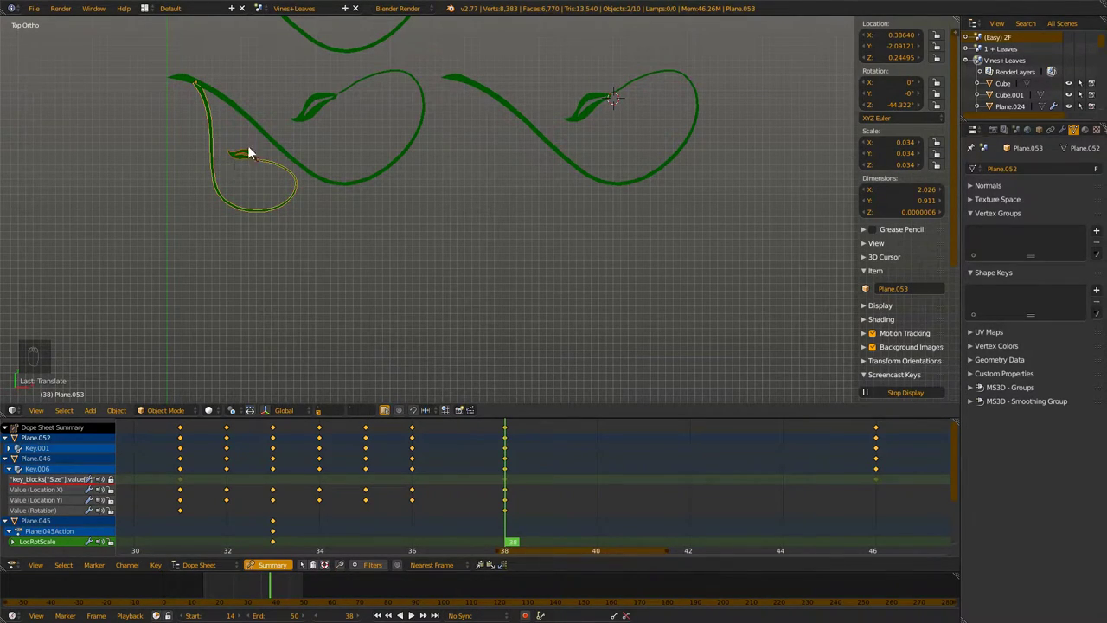
drag(334, 235, 291, 285)
key(shift+d)
key(s)
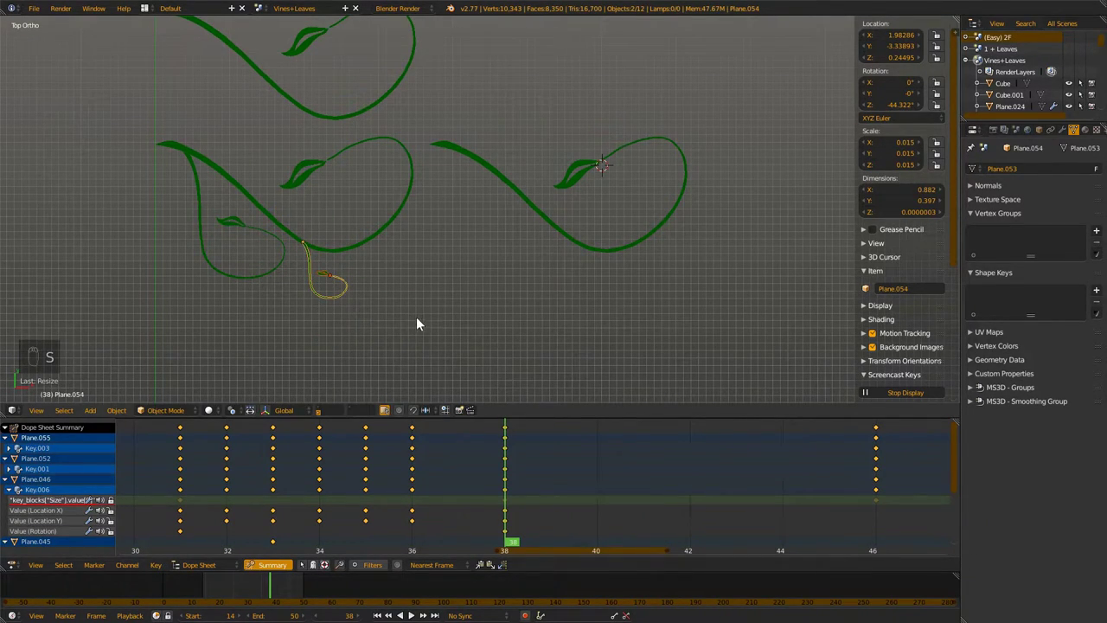
key(shift+d)
key(r)
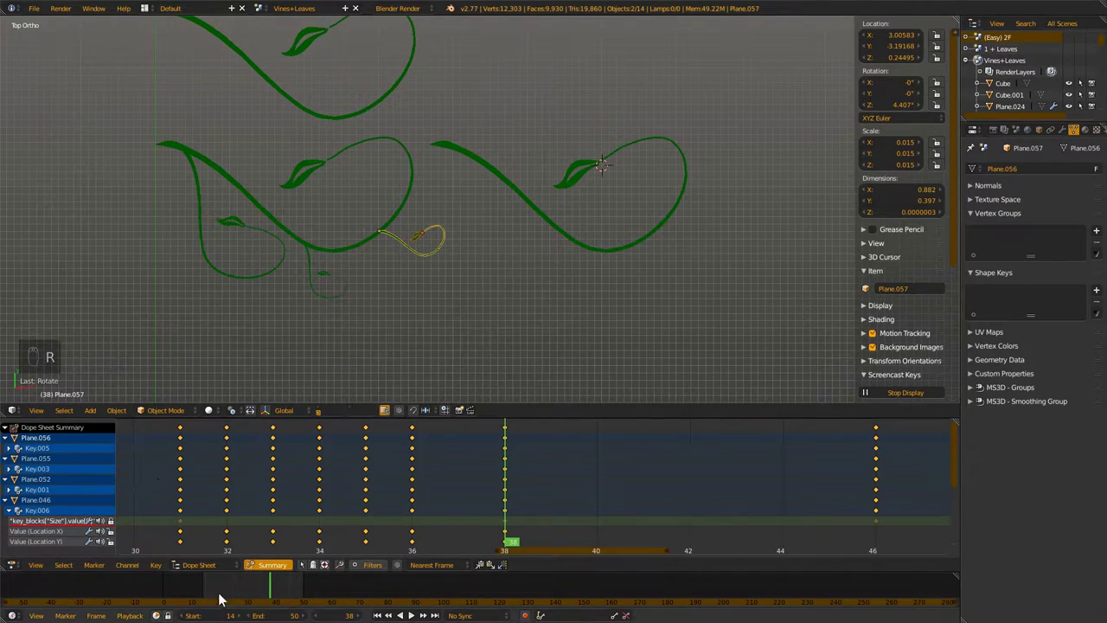
click(229, 598)
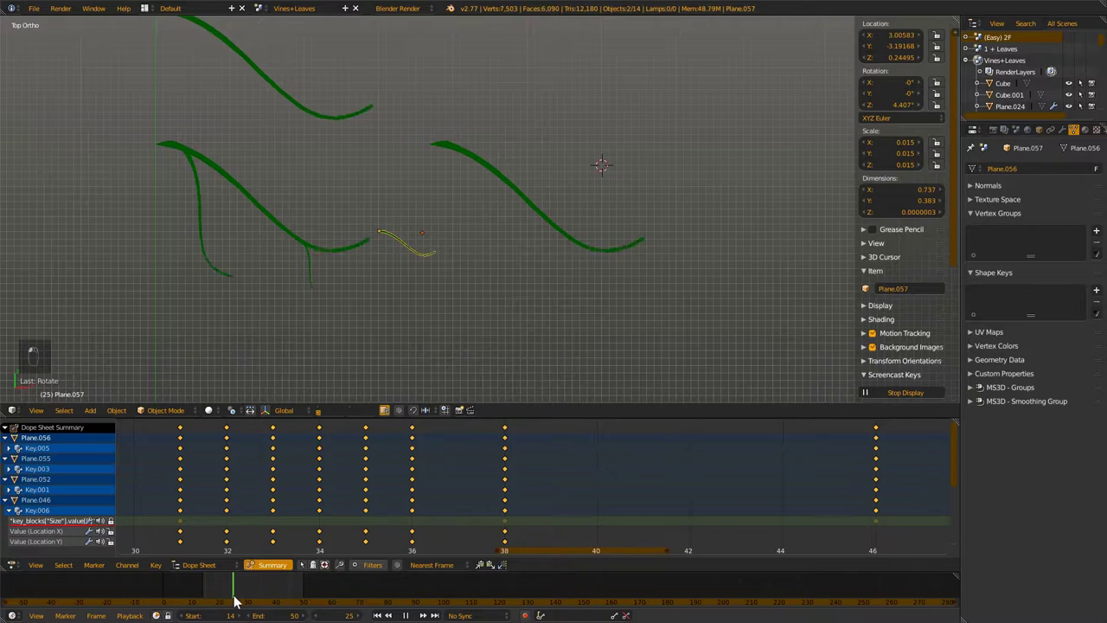
Scrub the timeline to check the new short vine's growth
drag(248, 601, 250, 585)
drag(250, 585, 240, 592)
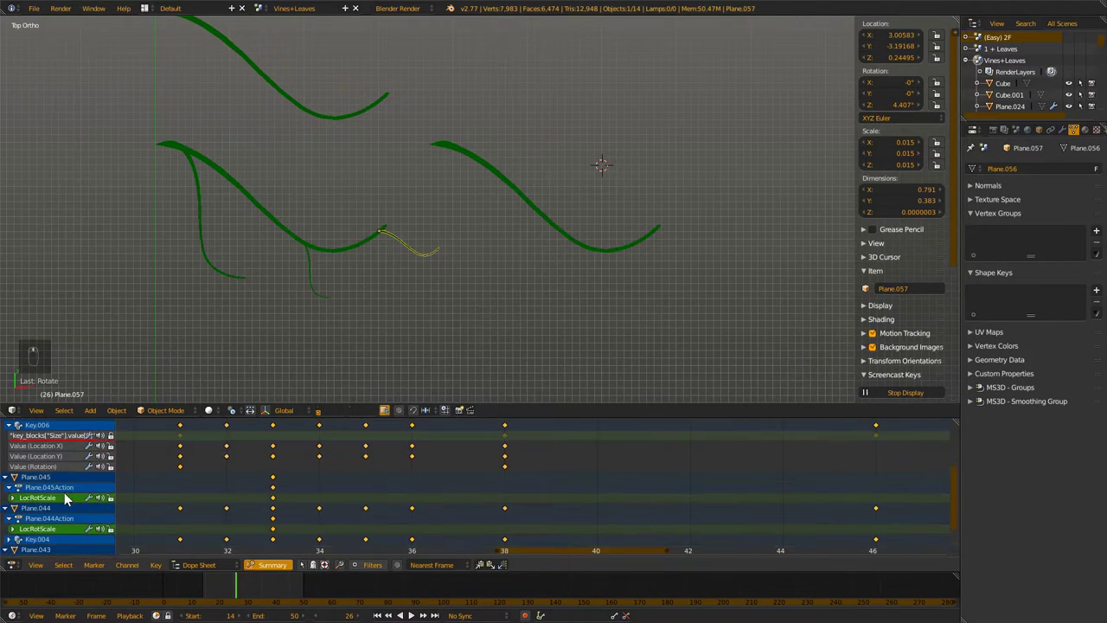
middle_click(69, 498)
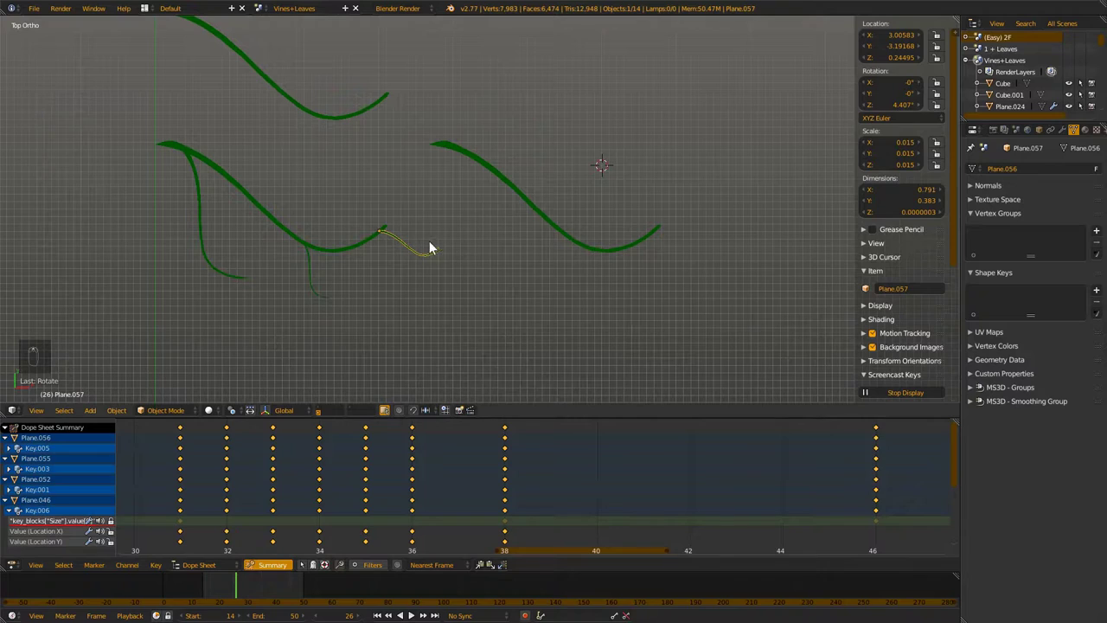
Set the short vine's Build modifier start to frame 26, preview at frame 34 and select its tiny leaf
drag(408, 249, 836, 264)
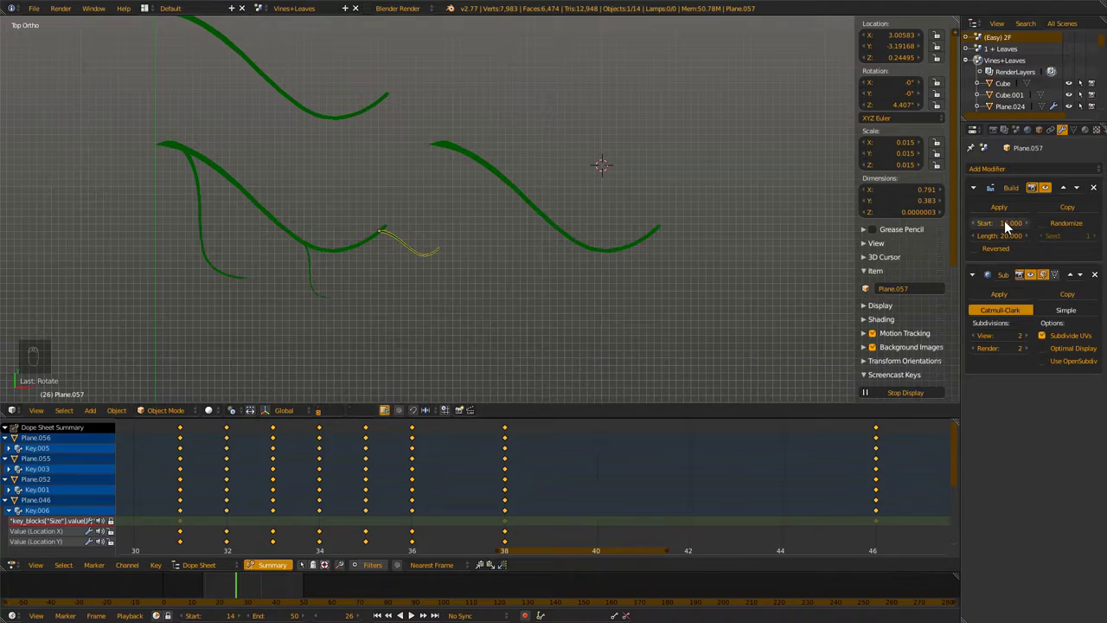
drag(1009, 225, 306, 458)
drag(239, 586, 258, 589)
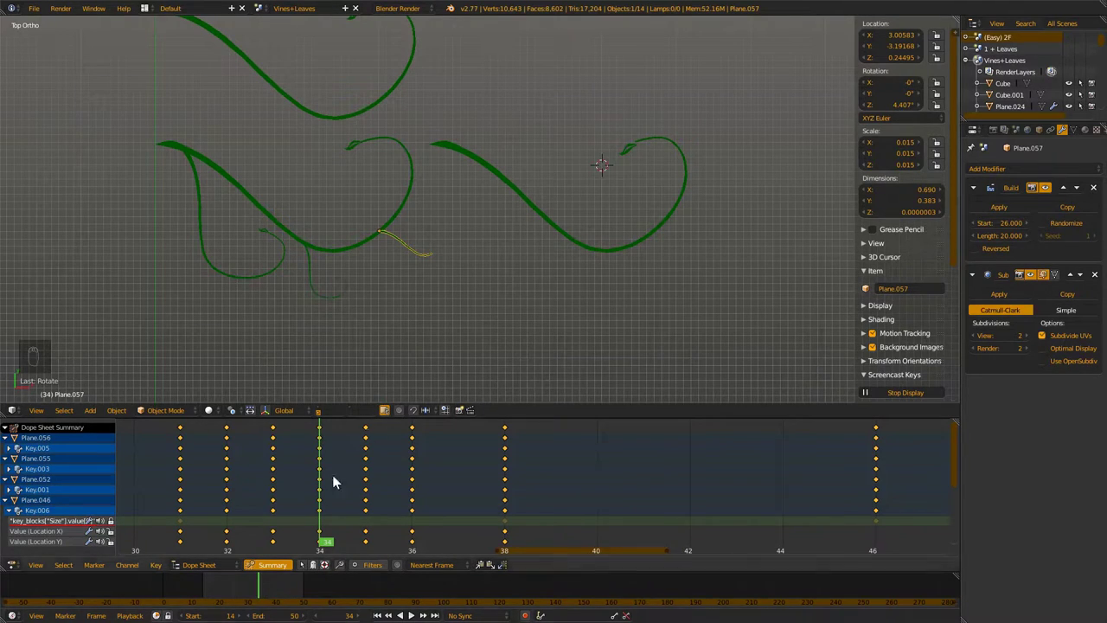
drag(433, 232, 998, 184)
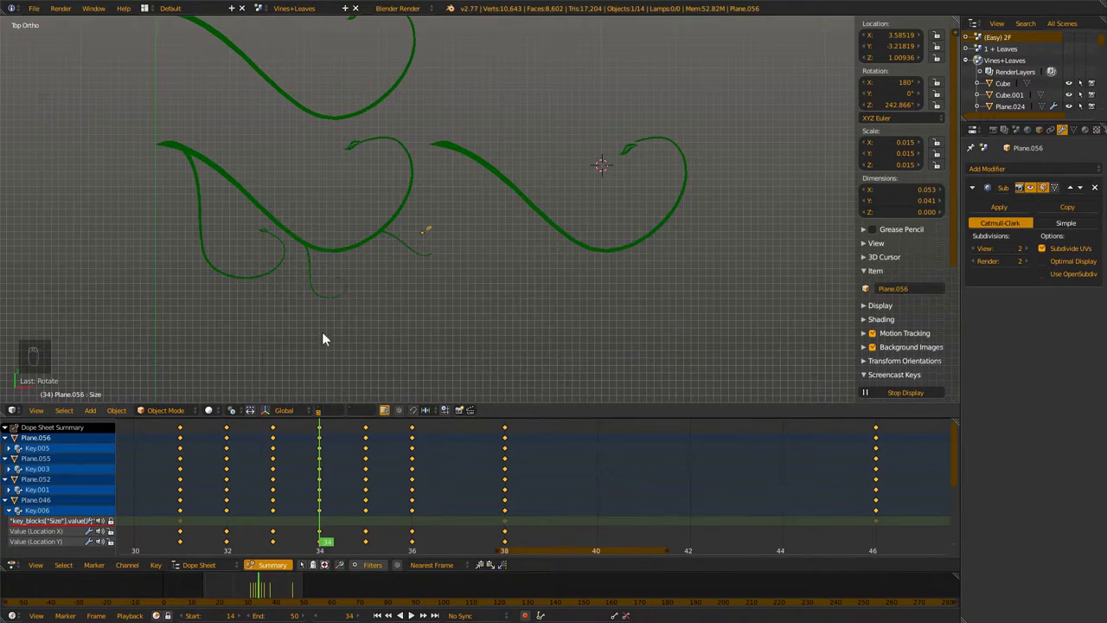
Expand the leaf's Dope Sheet channels and try sliding its keyframes later, then undo the attempt
drag(48, 441, 179, 459)
key(a)
key(a)
key(b)
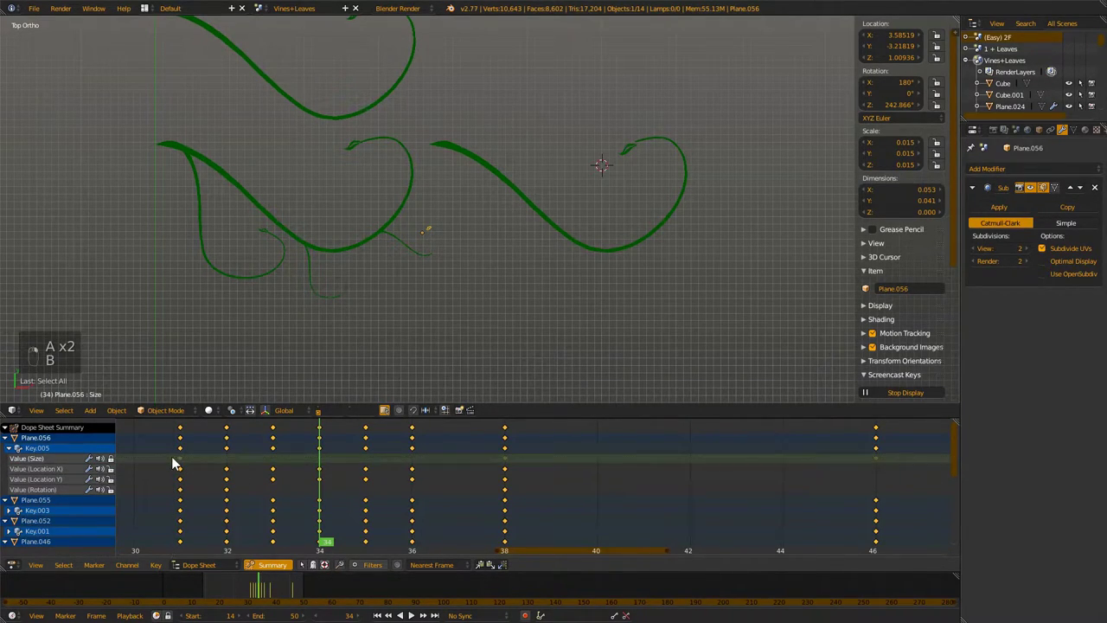
key(a)
key(b)
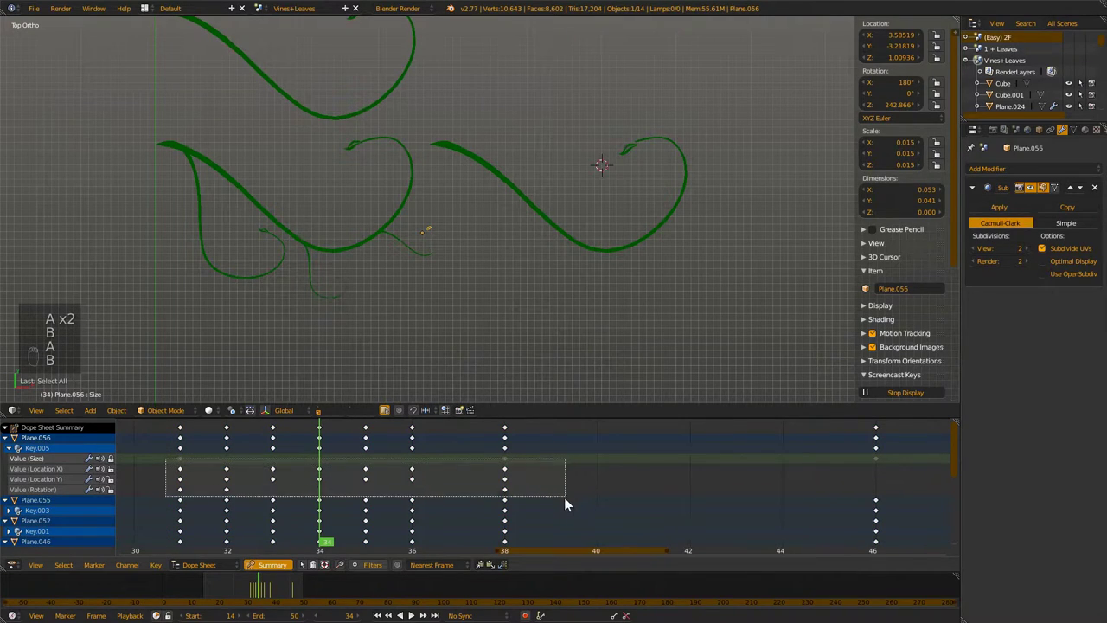
key(g)
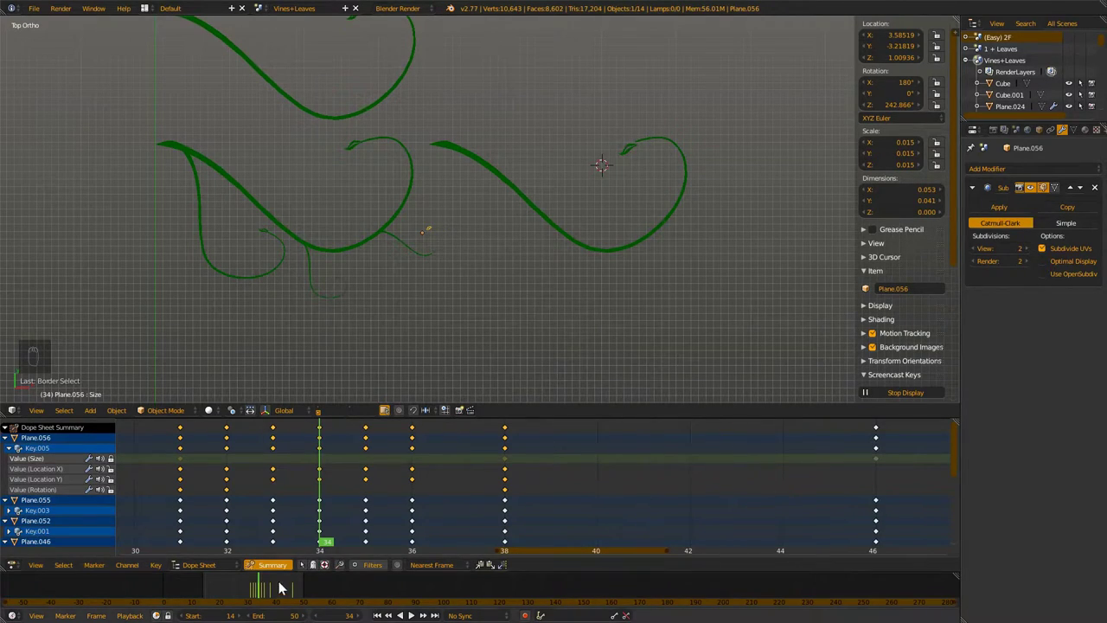
drag(274, 583, 282, 596)
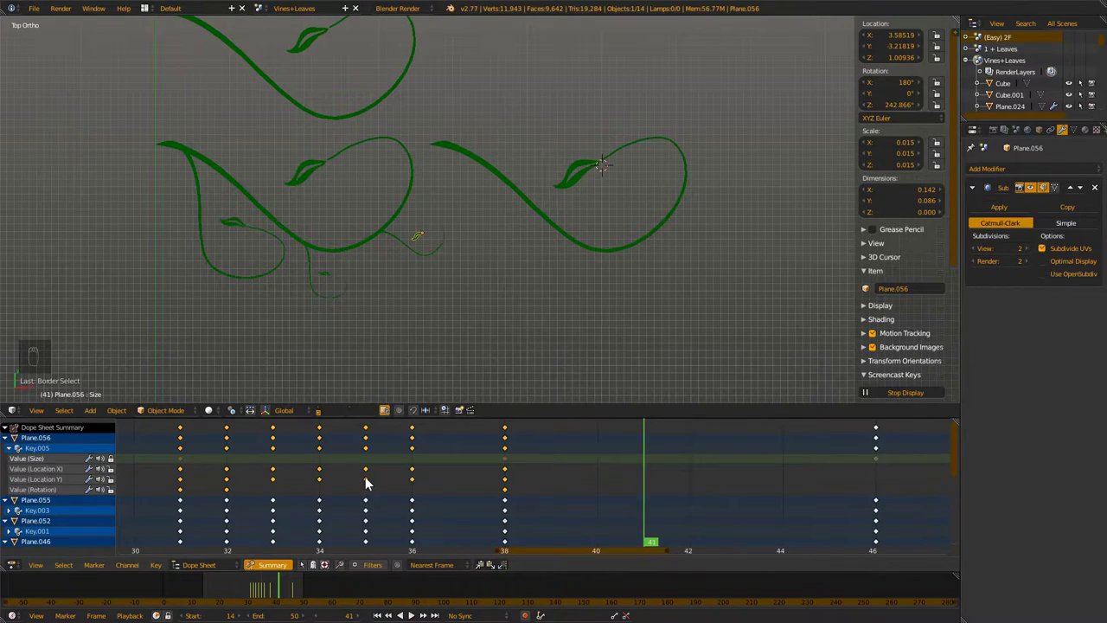
key(g)
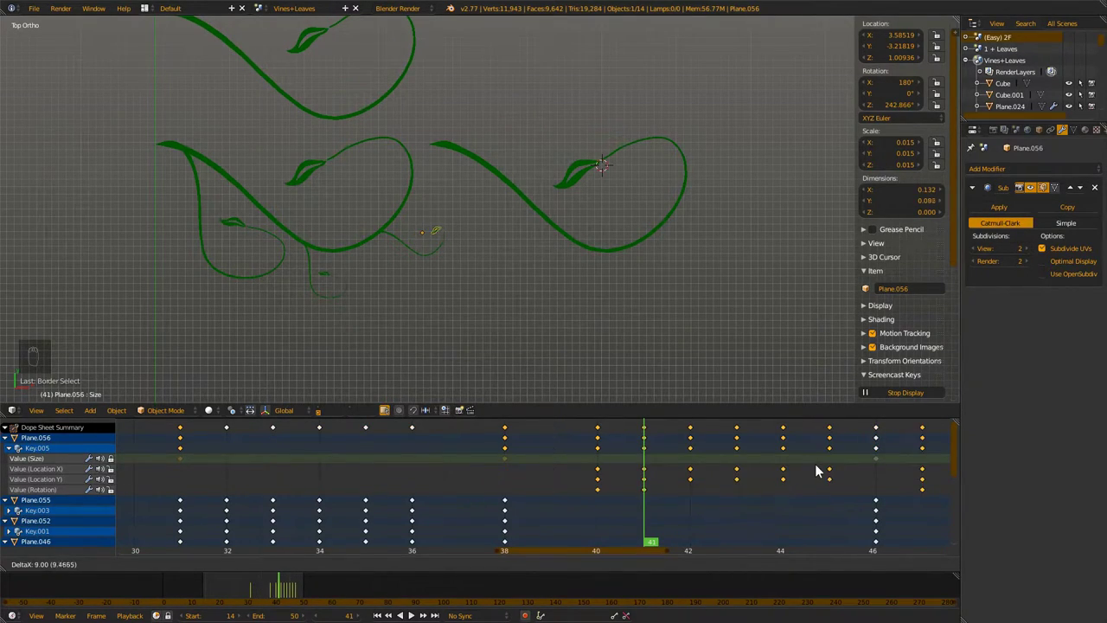
middle_click(822, 470)
drag(248, 588, 289, 594)
drag(297, 593, 265, 599)
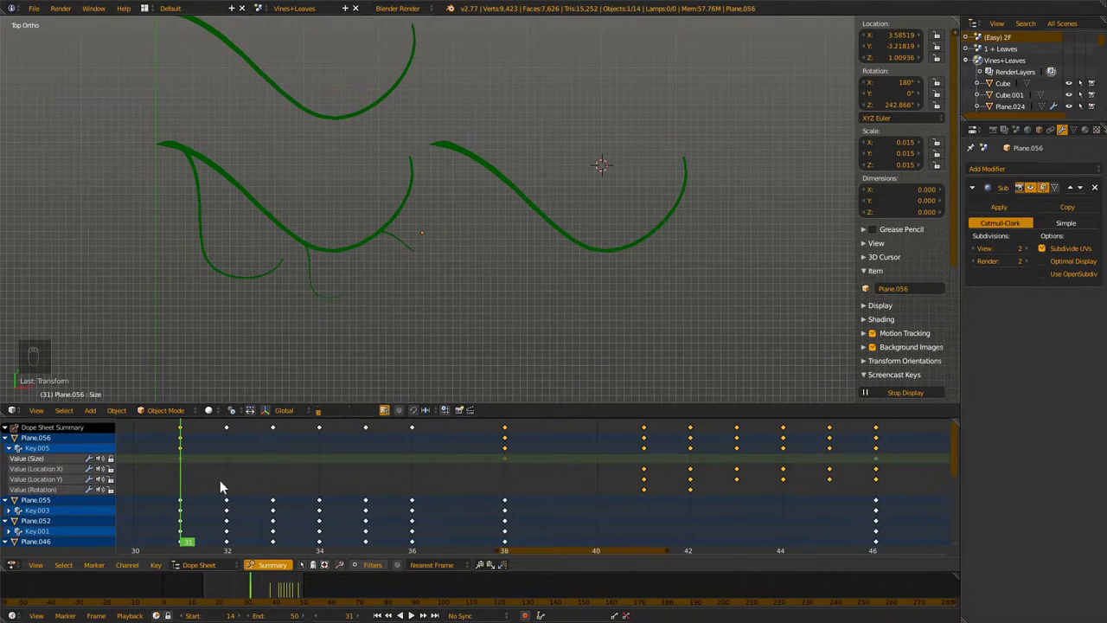
key(ctrl+z)
key(ctrl+z)
Box-select the leaf's keyframes and move them to start at frame 41
drag(116, 460, 176, 460)
key(a)
click(175, 460)
key(a)
key(a)
key(b)
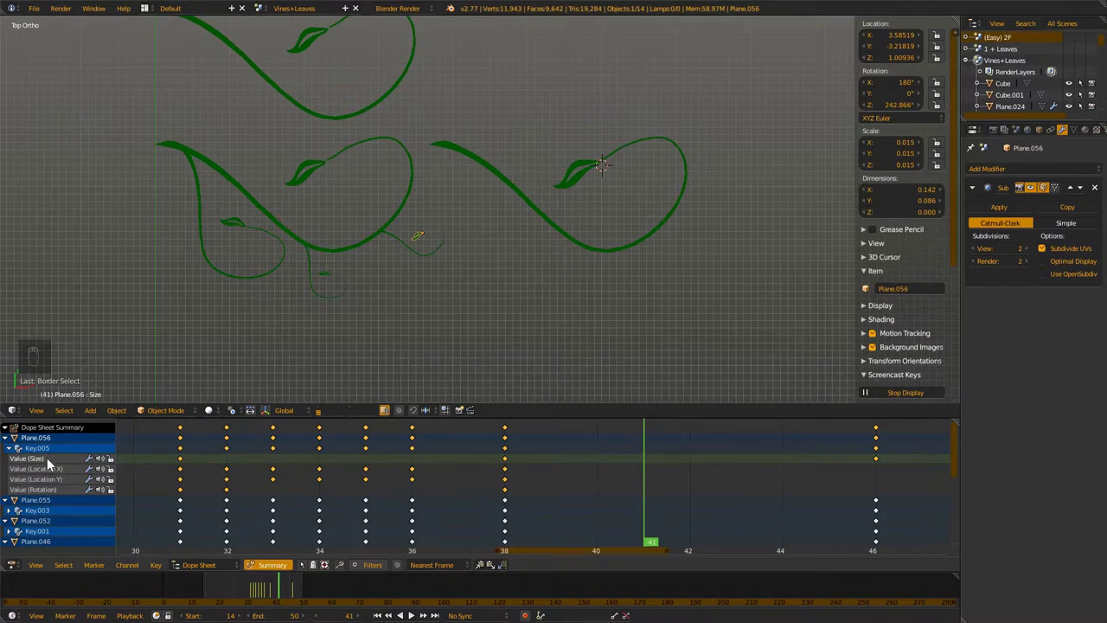
drag(36, 462, 313, 496)
key(g)
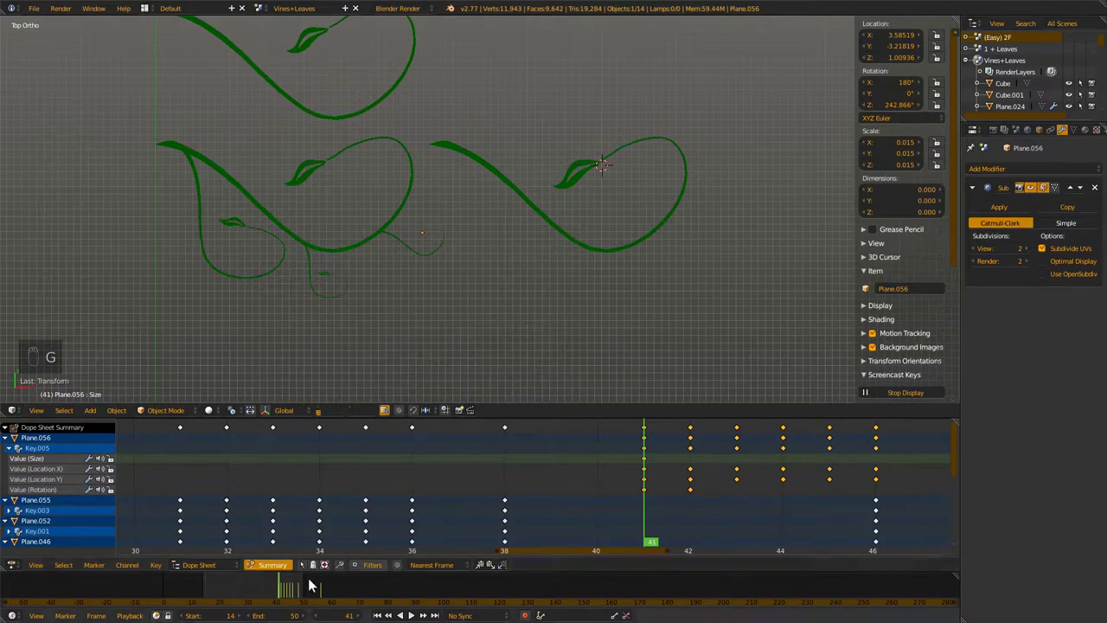
drag(342, 590, 324, 353)
key(e)
Play the animation to review the delayed leaf timing
key(alt+a)
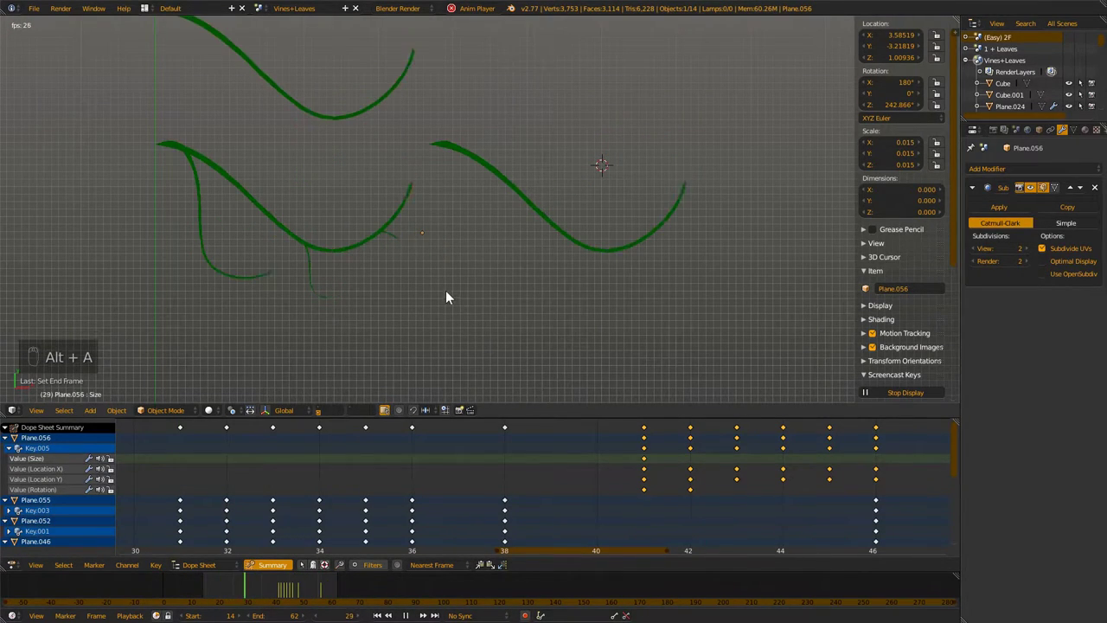
key(a)
middle_click(398, 245)
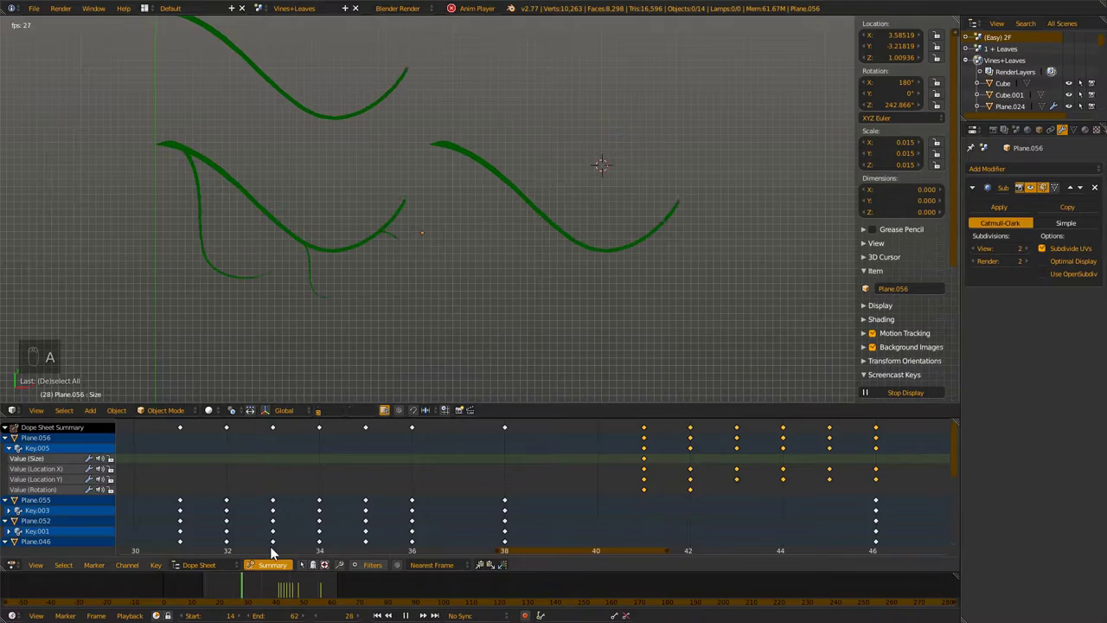
key(alt+a)
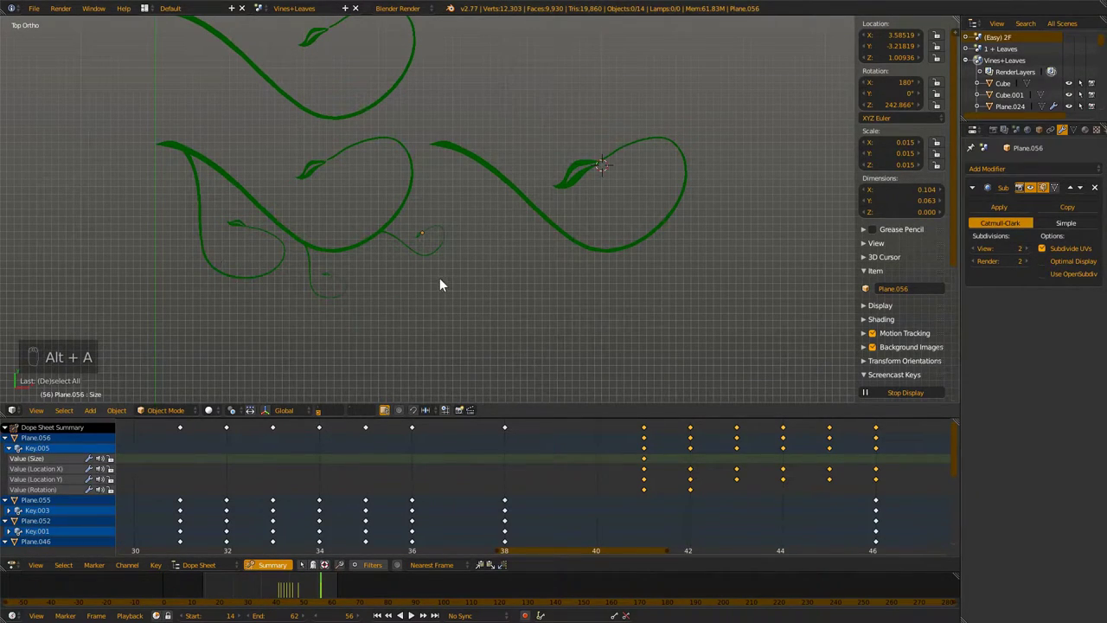
Switch to the layer showing the single short leafy vine on its own
middle_click(430, 289)
drag(389, 312, 429, 314)
drag(576, 293, 394, 172)
drag(394, 172, 467, 175)
key(h)
key(alt+h)
Turn on the reference drawing background images in the N-panel and deselect everything
drag(323, 412, 926, 168)
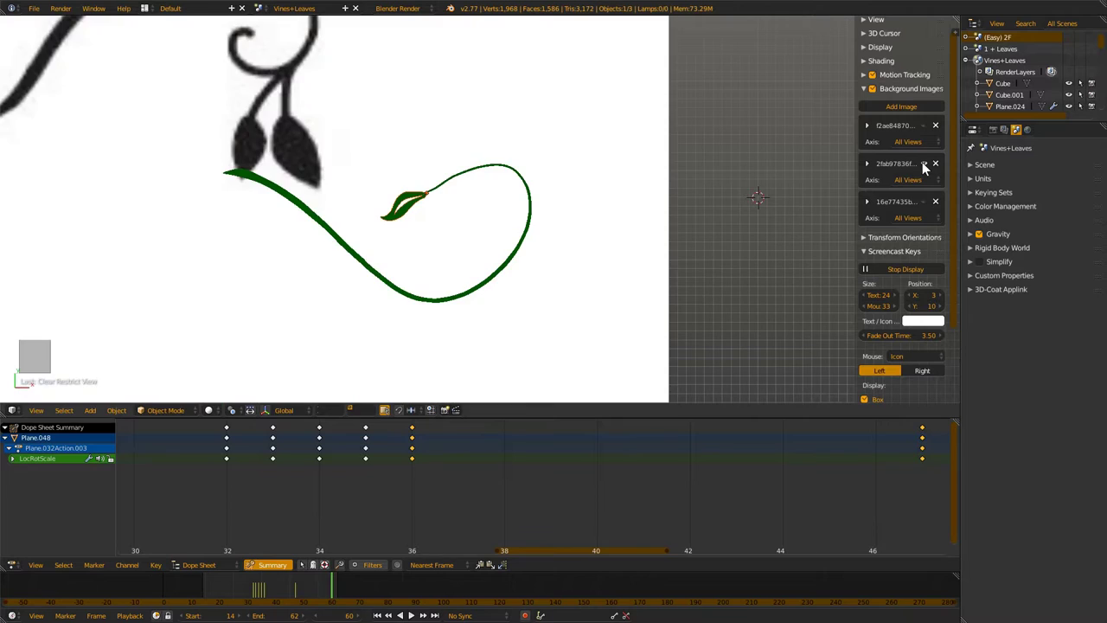
text((60))
drag(483, 191, 927, 163)
text((60))
drag(927, 163, 354, 170)
text((60))
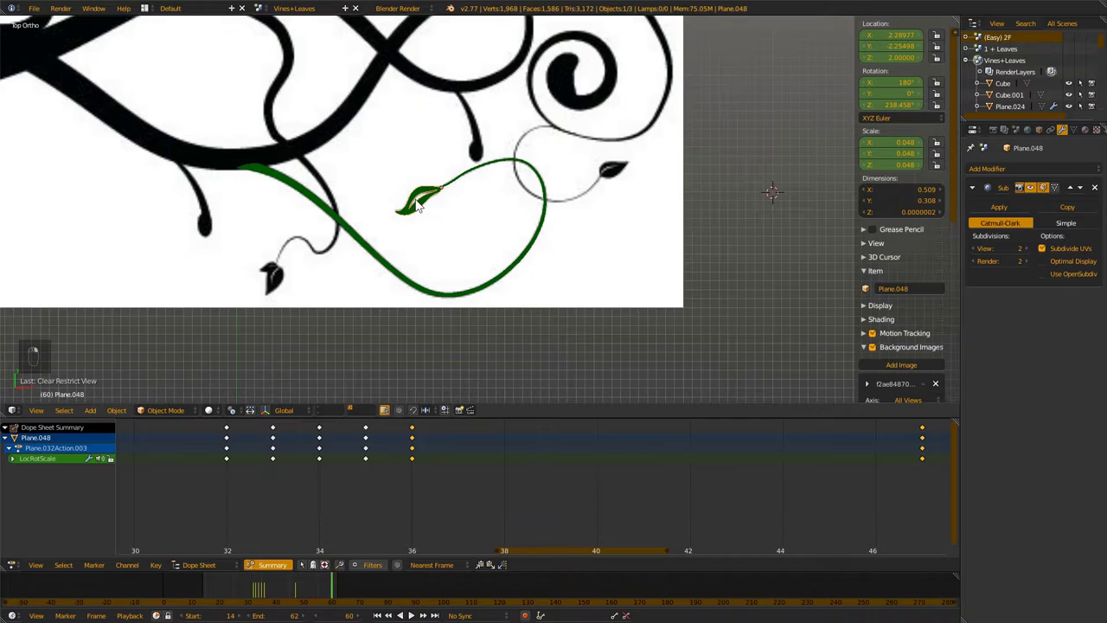
key(h)
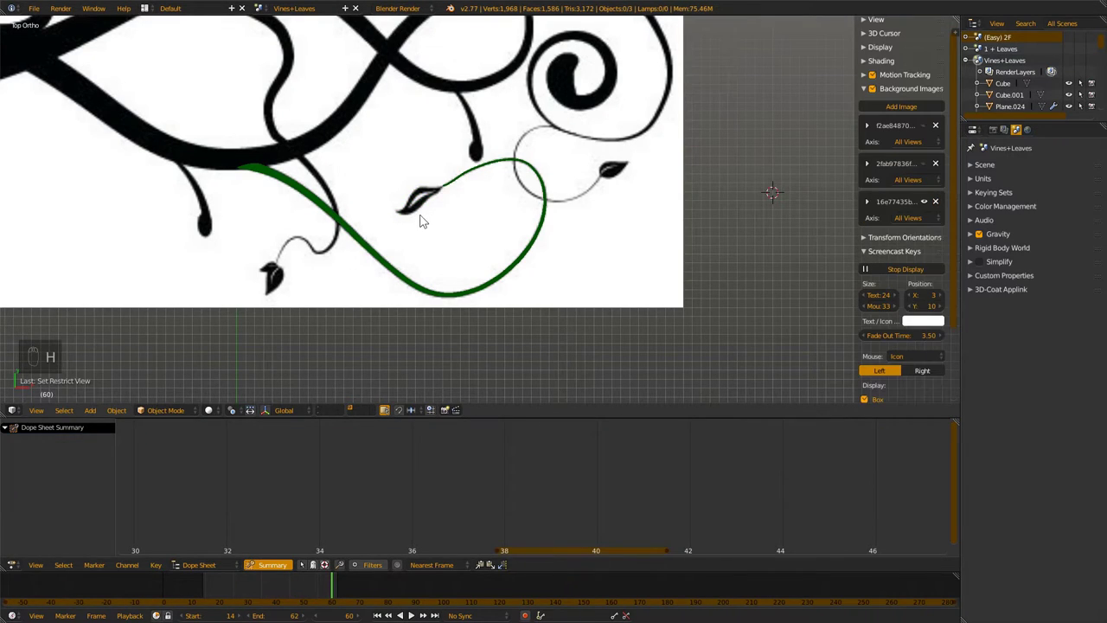
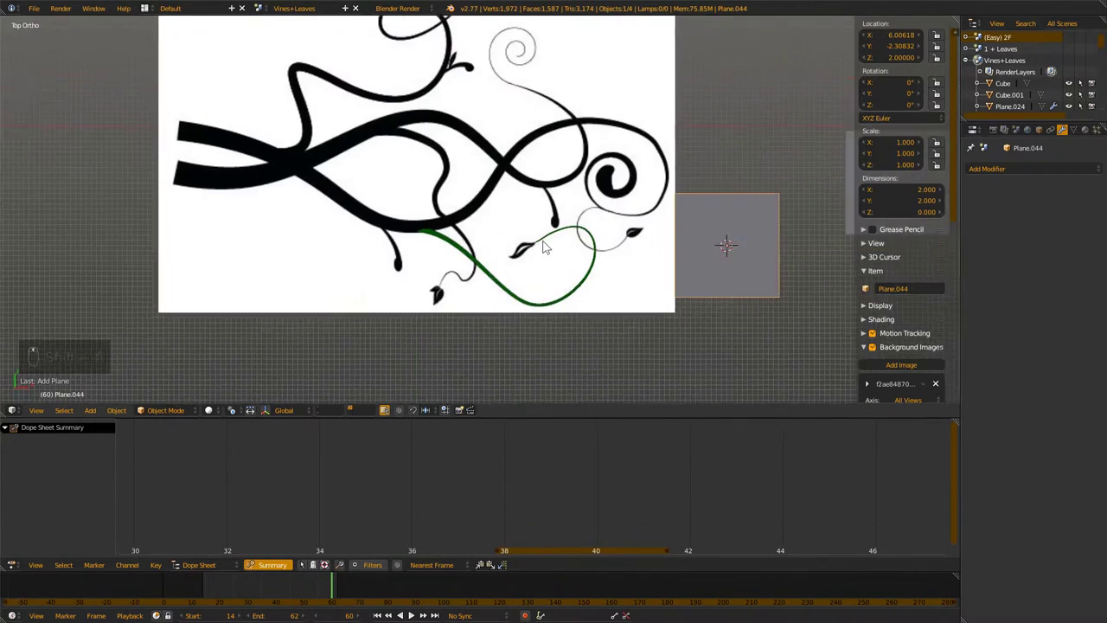
Add a square plane, scale it up and move it over a leaf in the reference drawing
key(s)
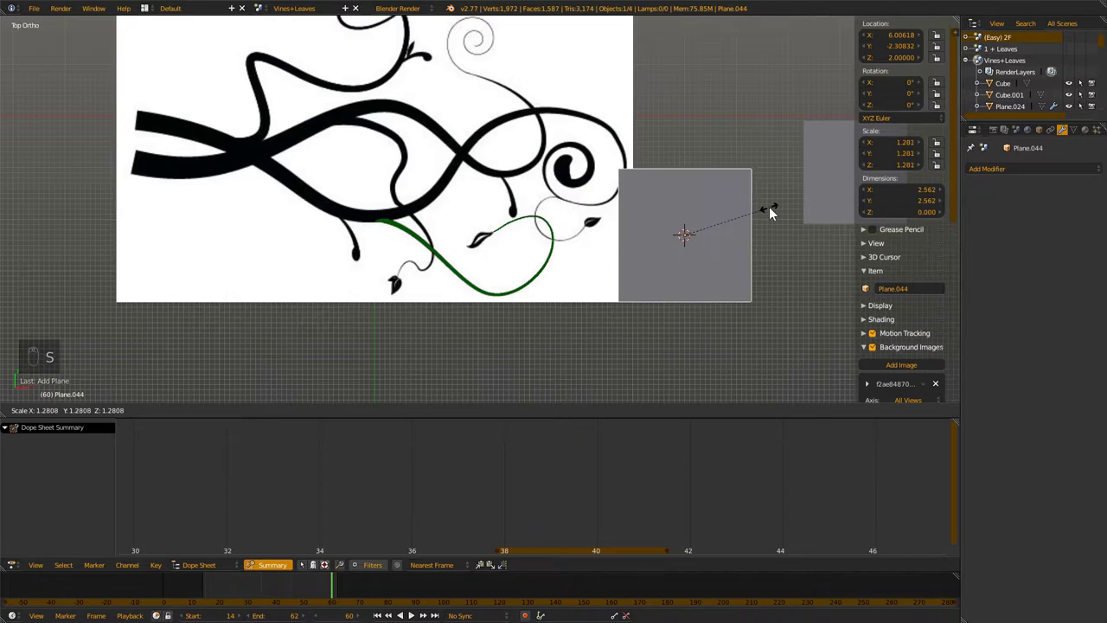
key(g)
key(z)
key(s)
key(Tab)
Enter Edit Mode on the plane and invert the vertex selection
key(i)
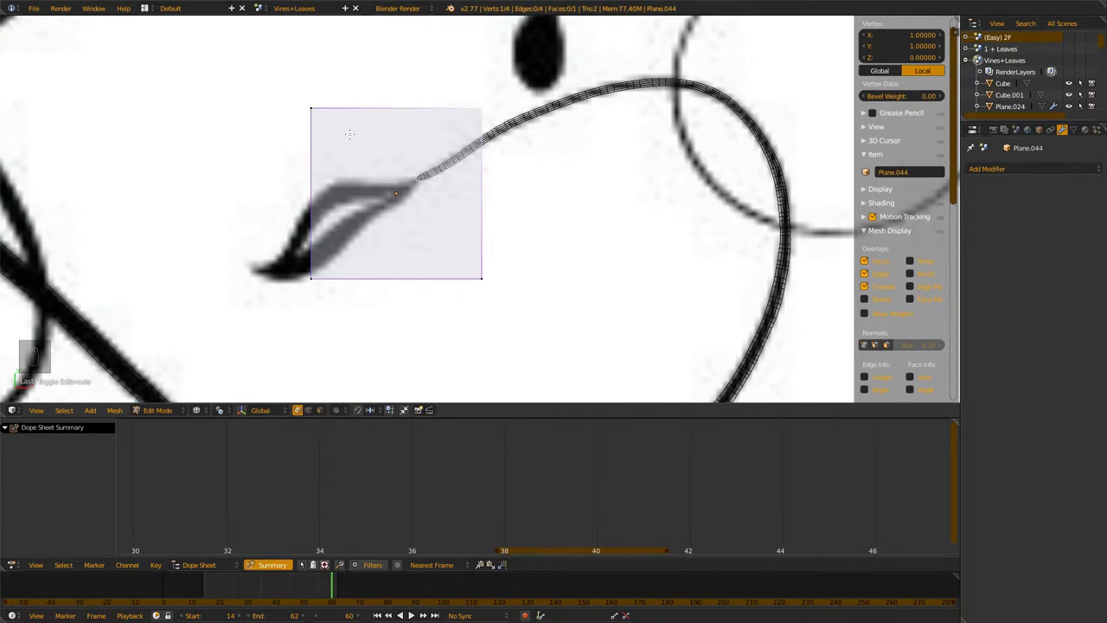
key(ctrl+u)
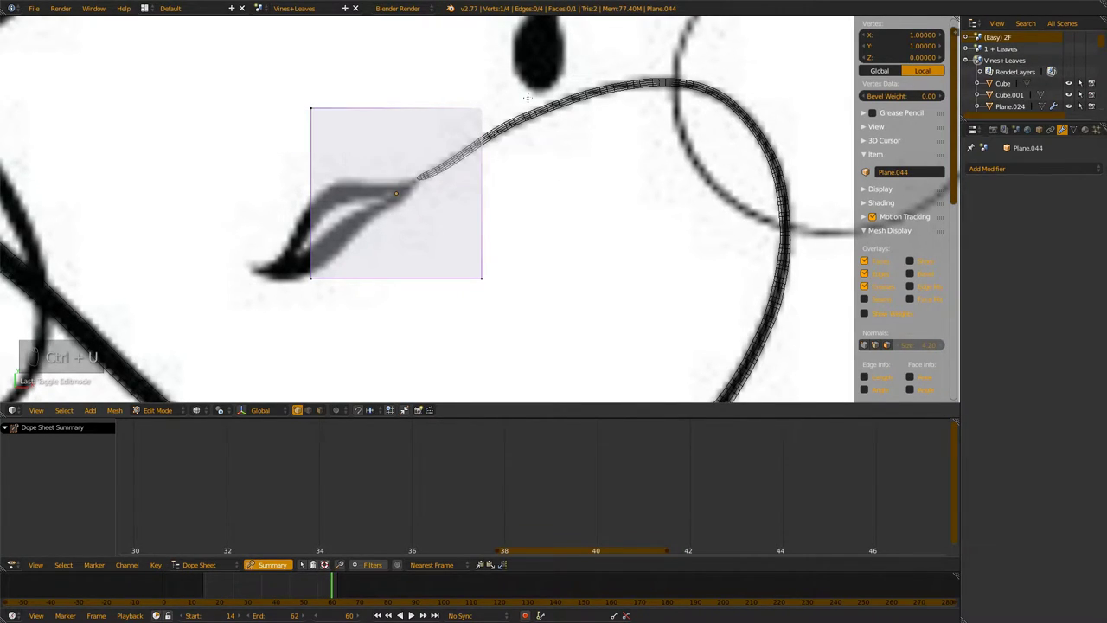
key(alt+i)
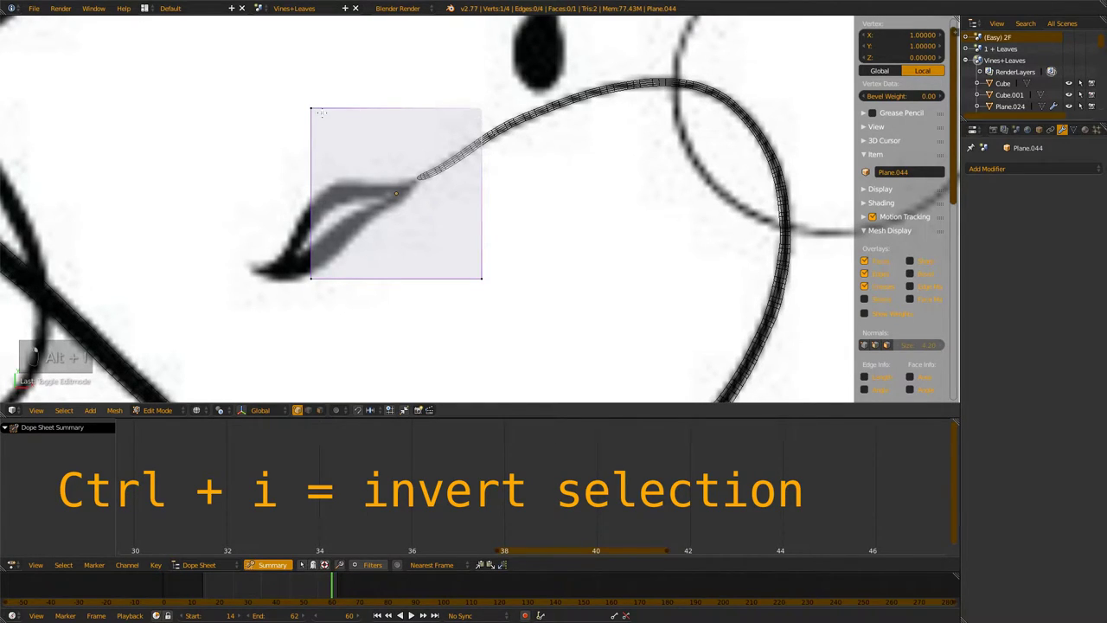
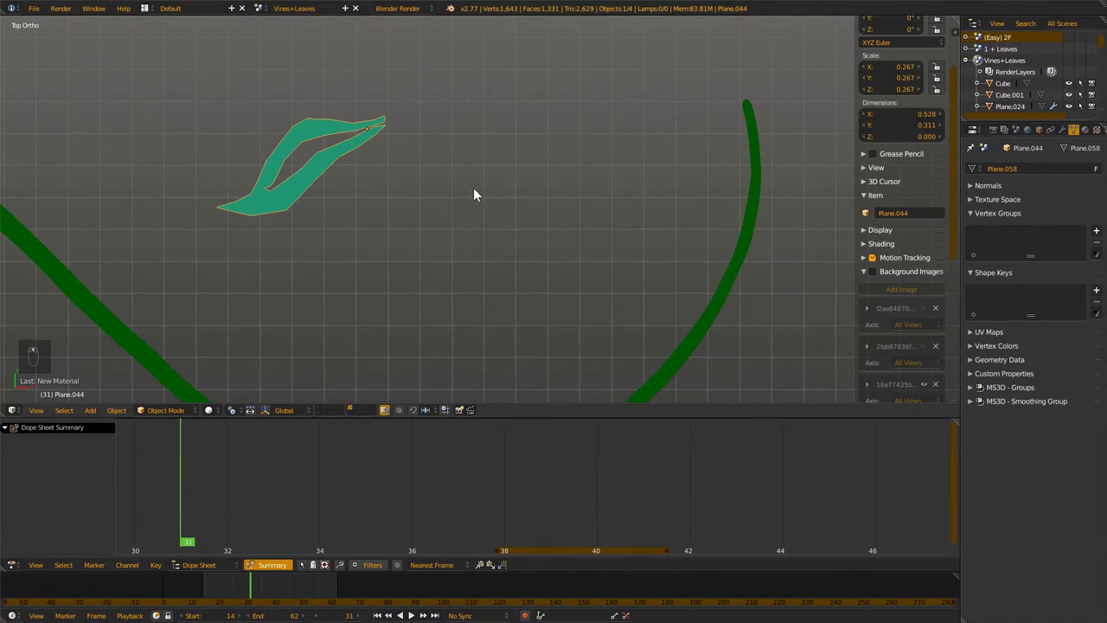
middle_click(465, 221)
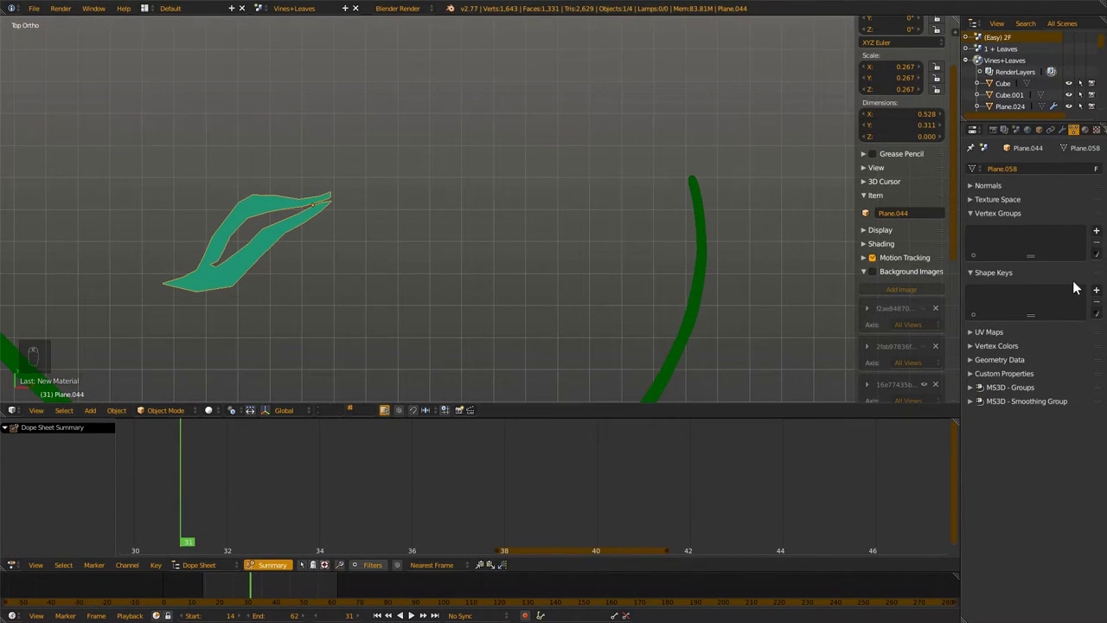
drag(1101, 295, 985, 351)
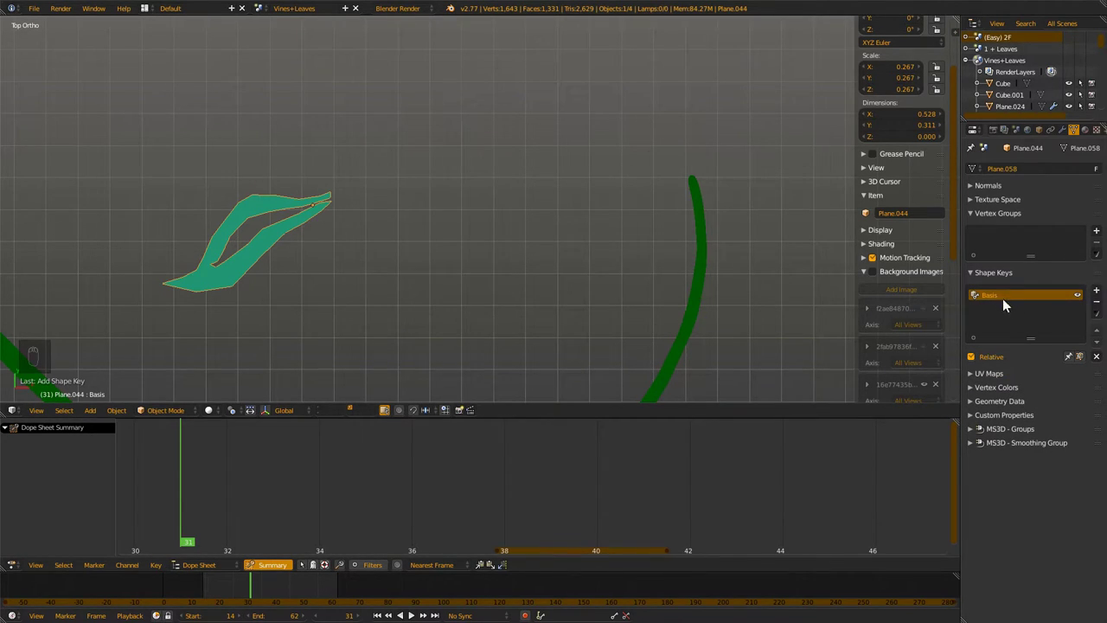
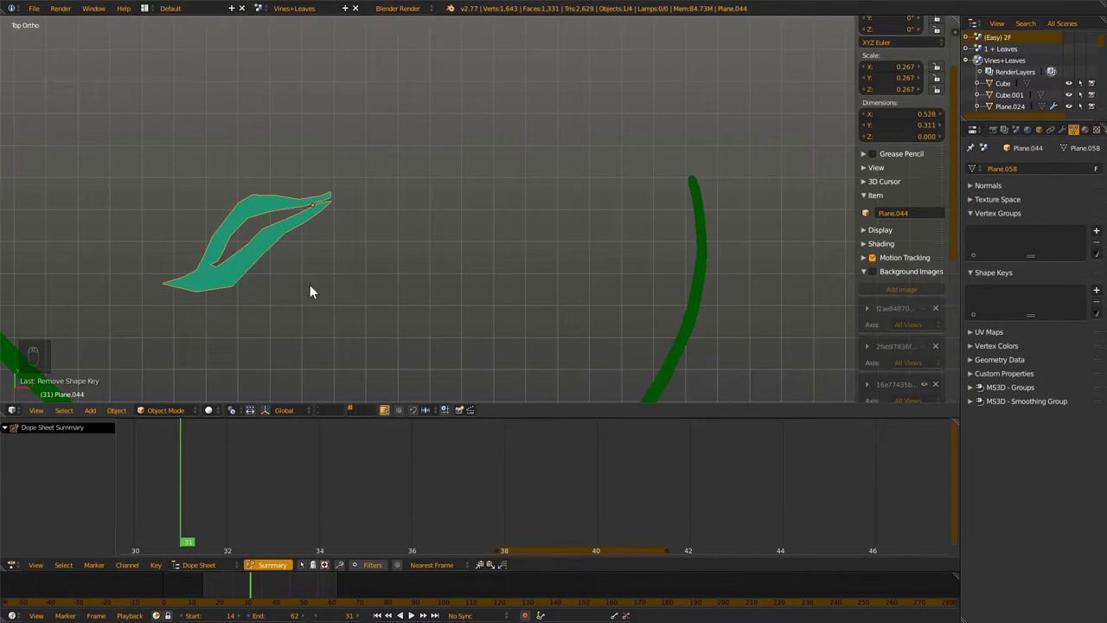
key(s)
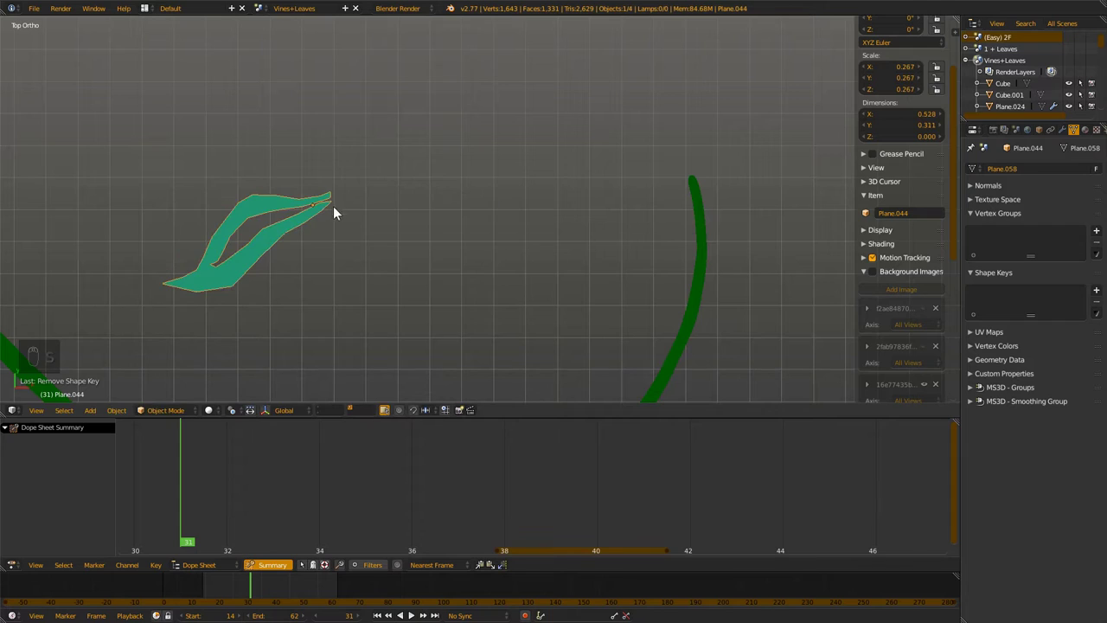
key(Tab)
key(g)
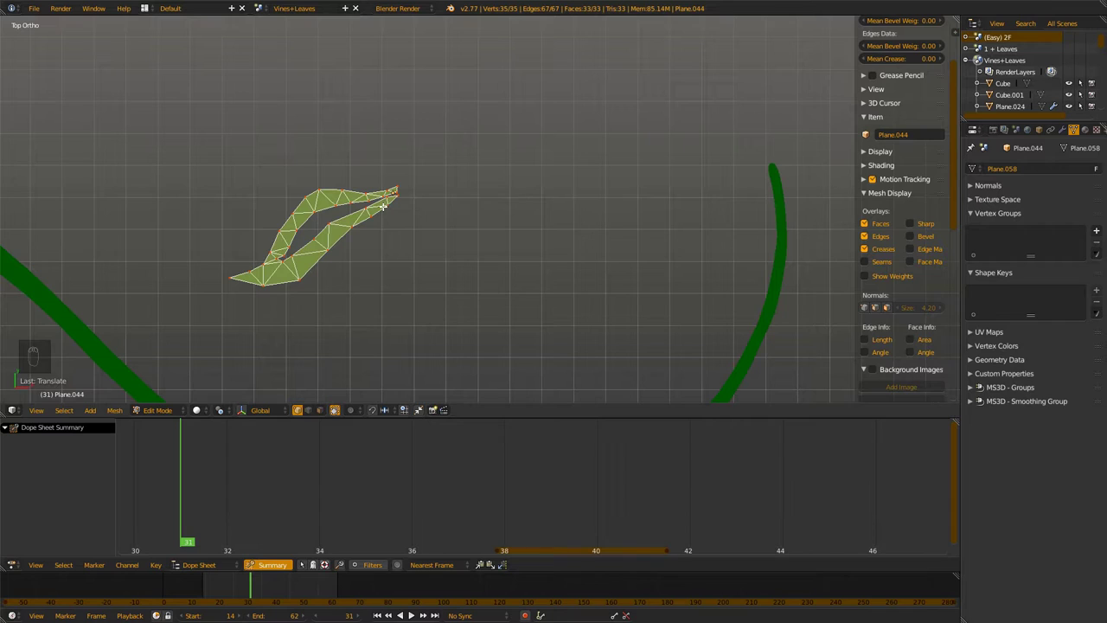
key(Tab)
key(g)
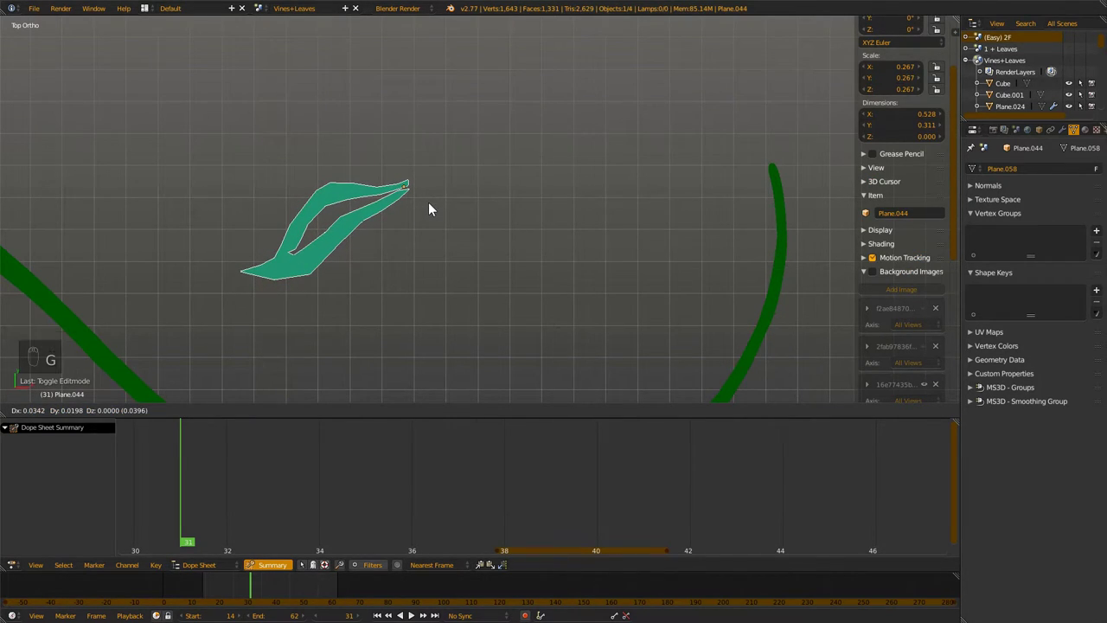
drag(299, 591, 436, 207)
key(g)
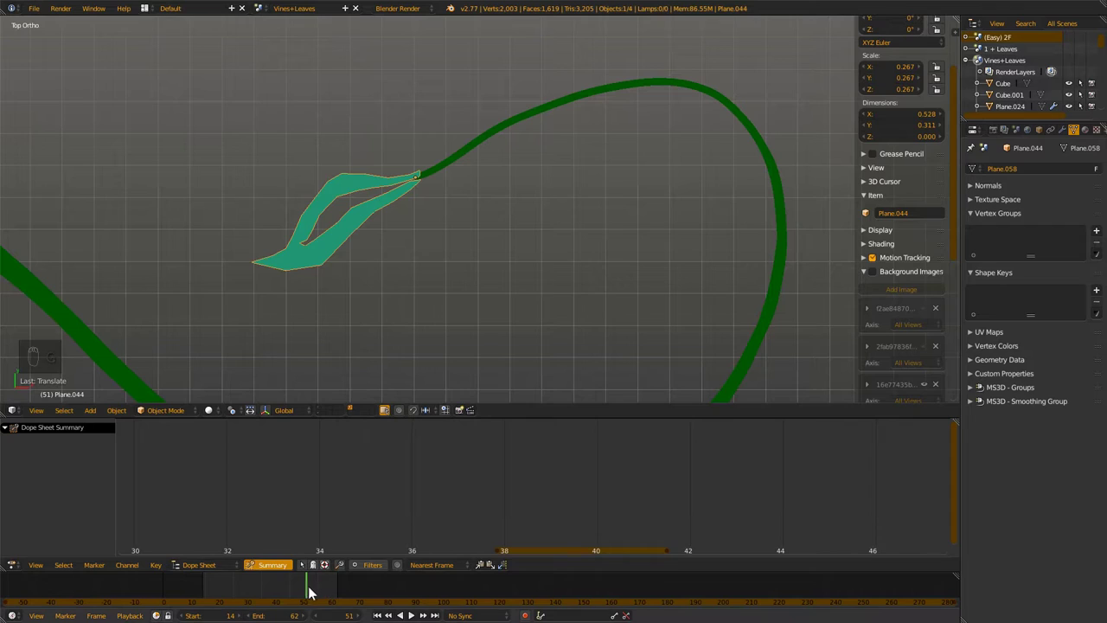
Leave Edit Mode, go to frame 31 and add the Basis and first shape keys to the leaf
key(Tab)
key(Tab)
drag(293, 586, 258, 589)
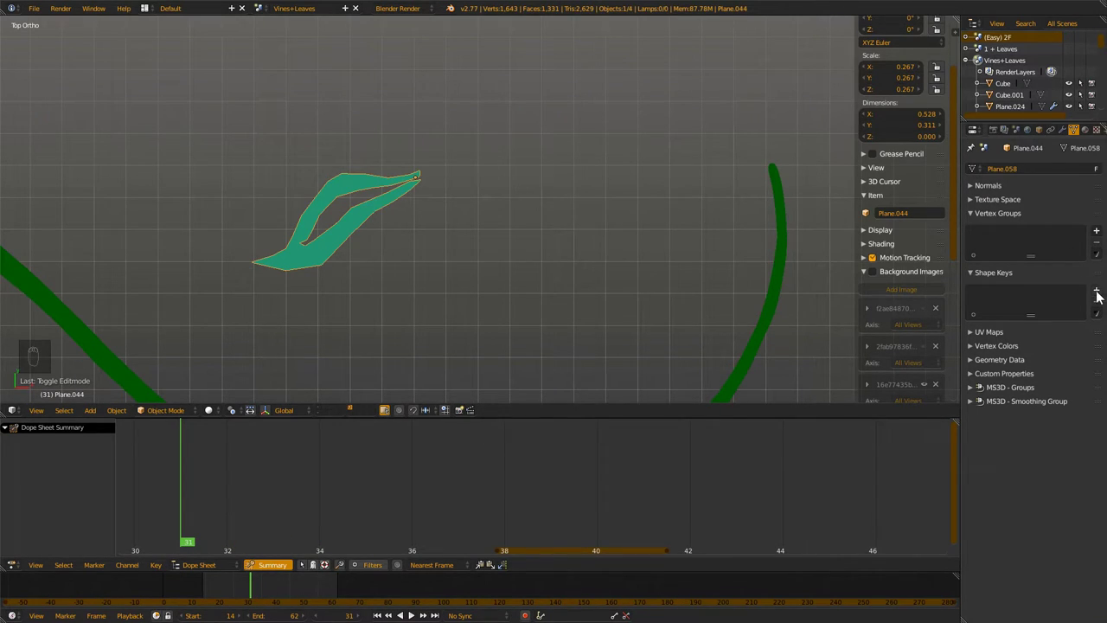
drag(1103, 292, 1101, 294)
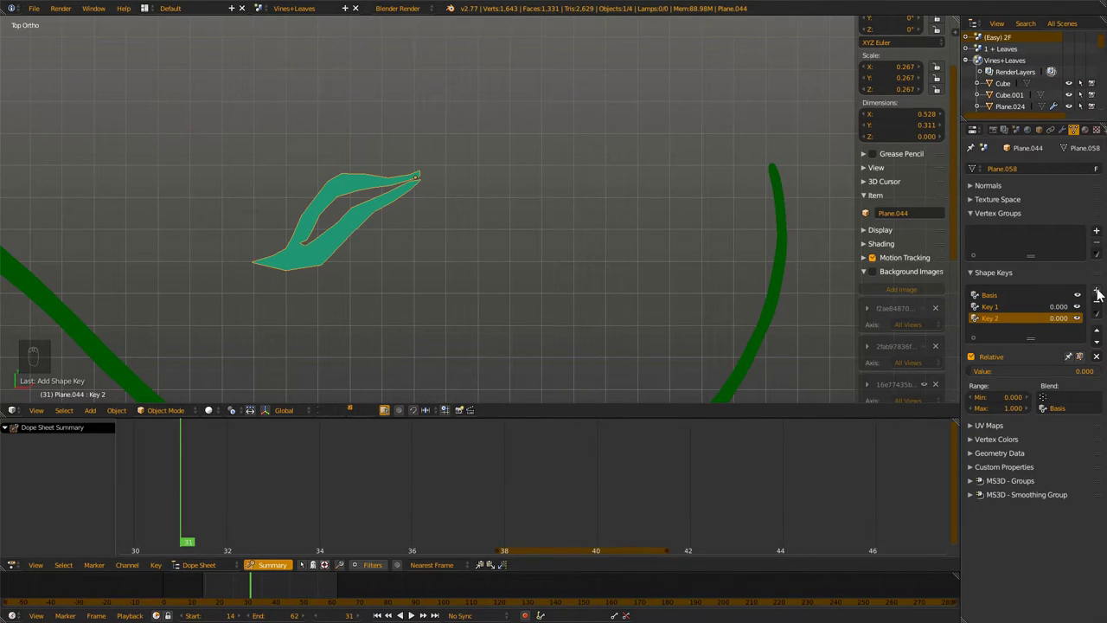
Add the remaining shape keys and rename them Size and X
drag(1102, 294, 489, 208)
drag(489, 208, 999, 331)
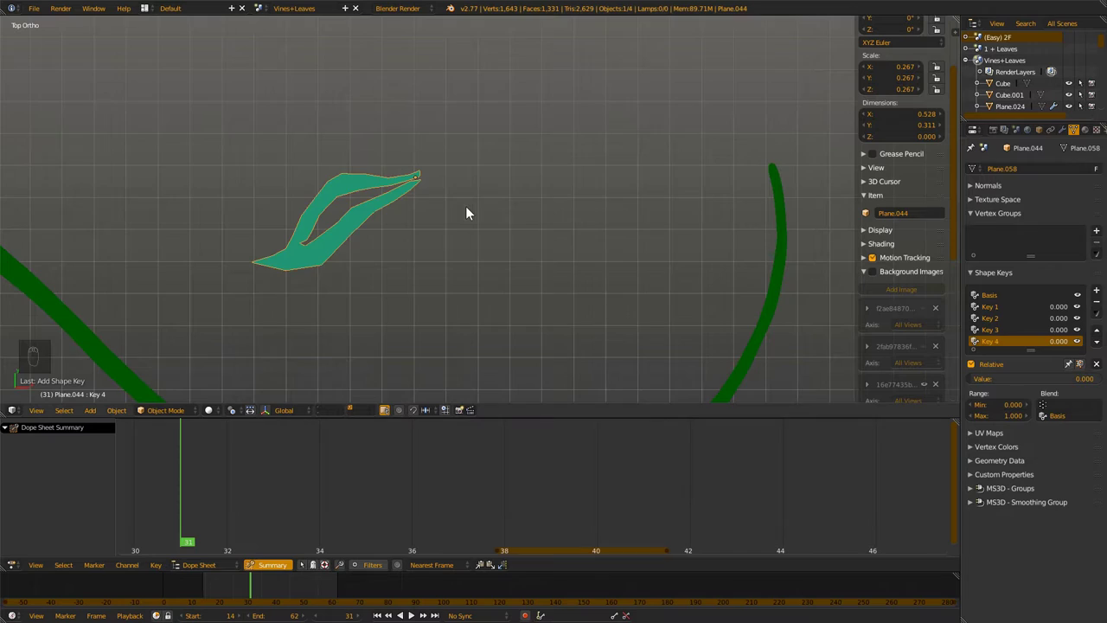
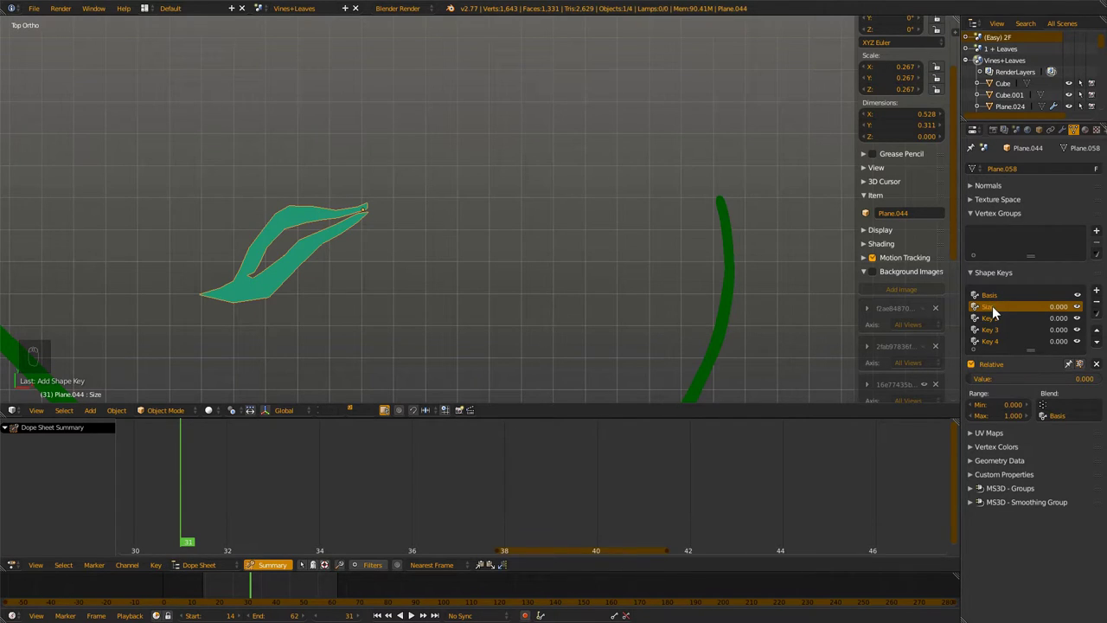
drag(1008, 320, 1002, 323)
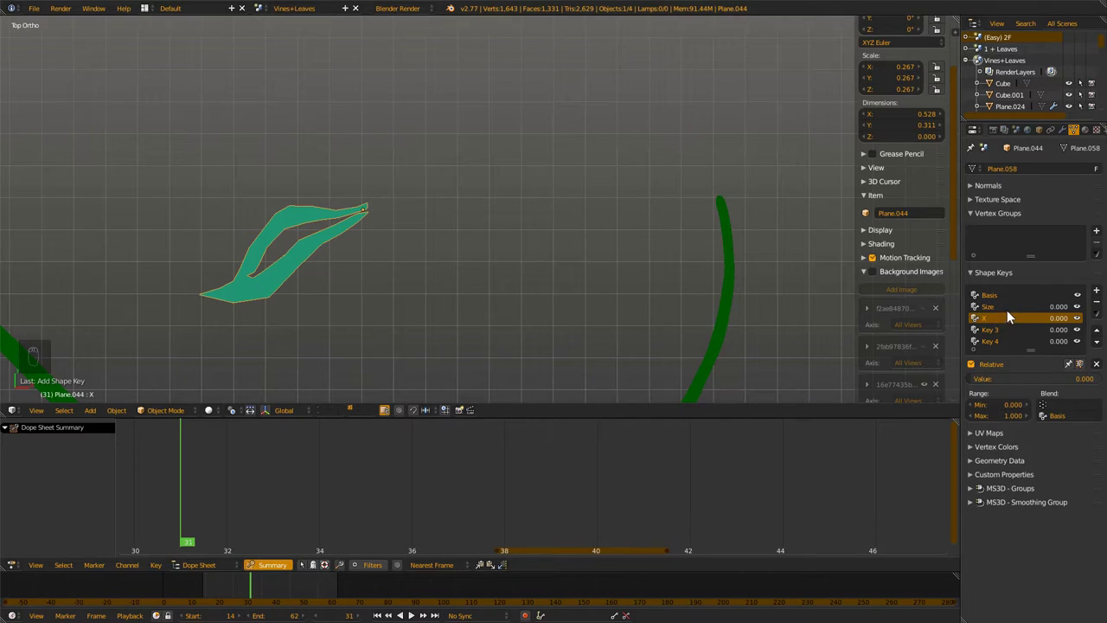
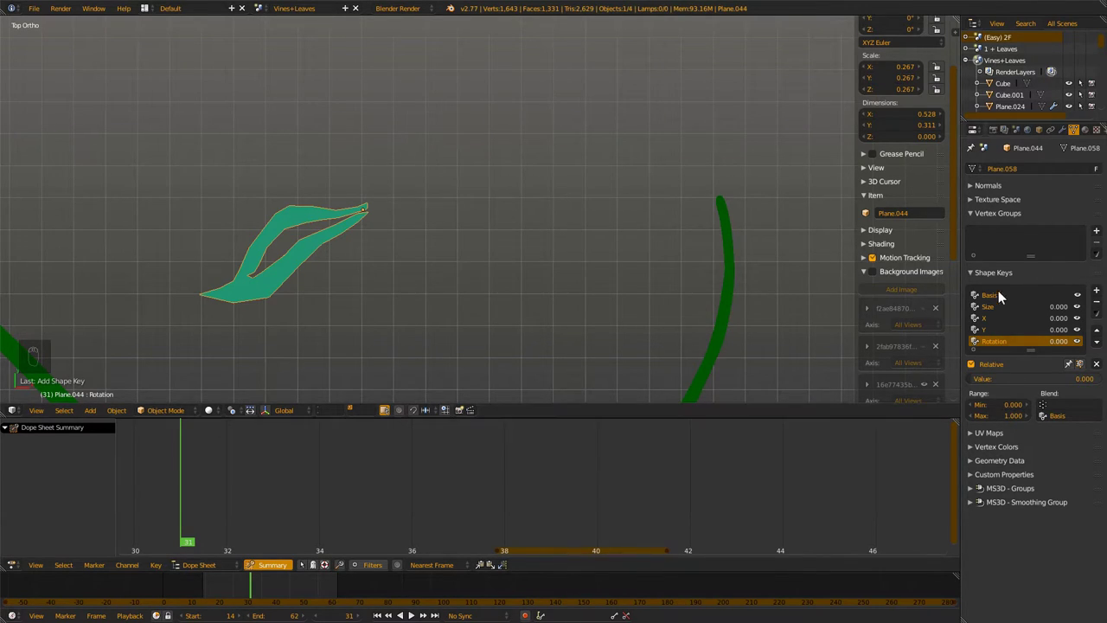
Shape the X key in Edit Mode so the leaf slides sideways onto the vine tip
drag(997, 321, 806, 342)
key(Tab)
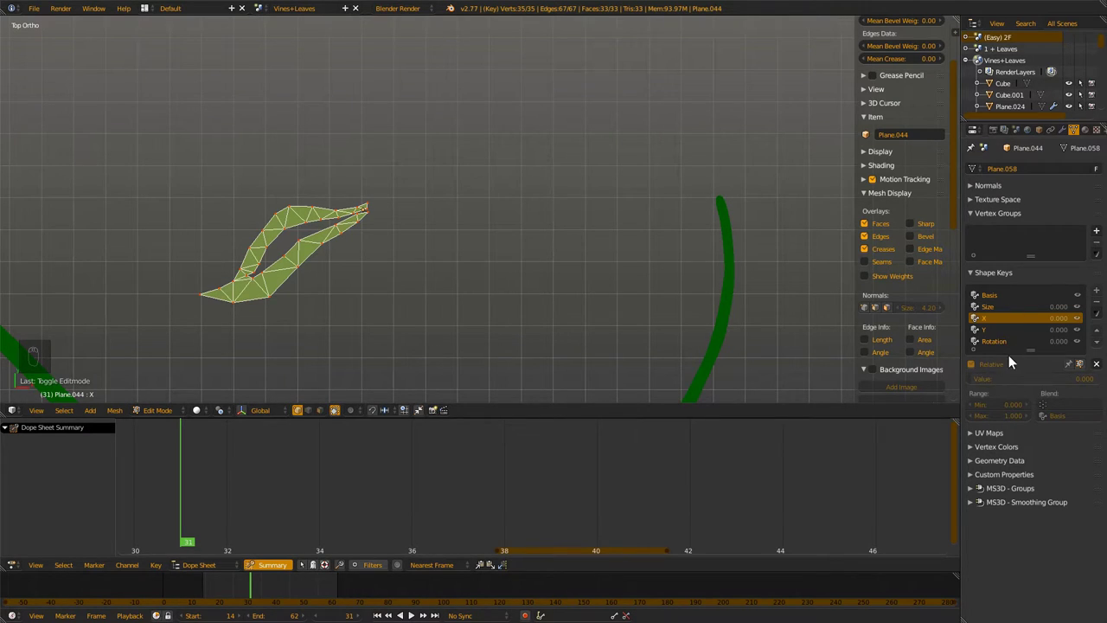
key(g)
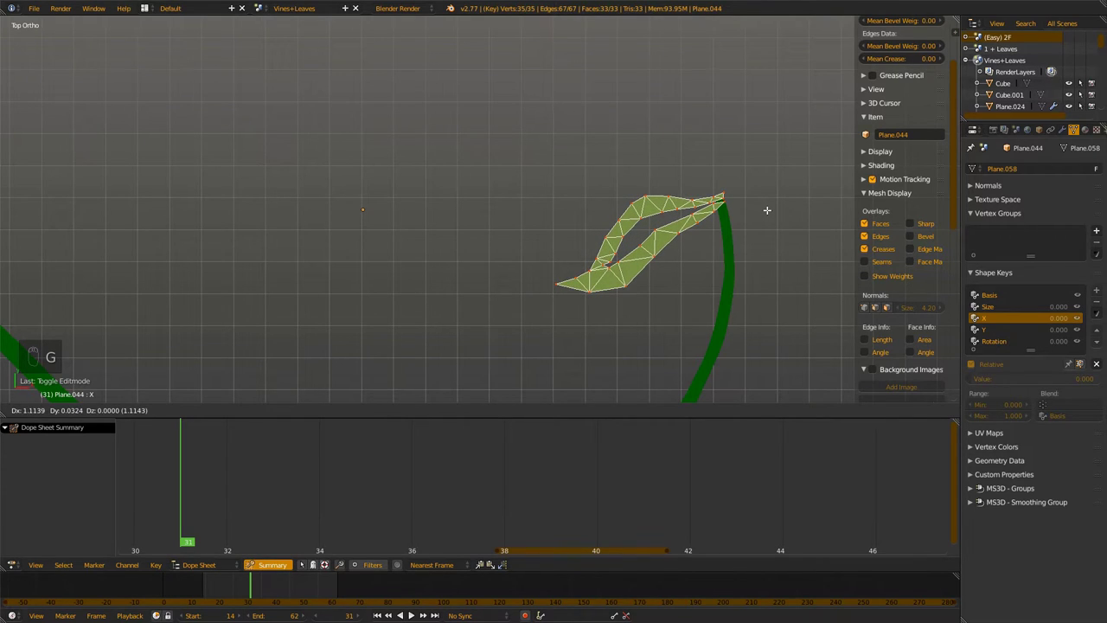
key(Tab)
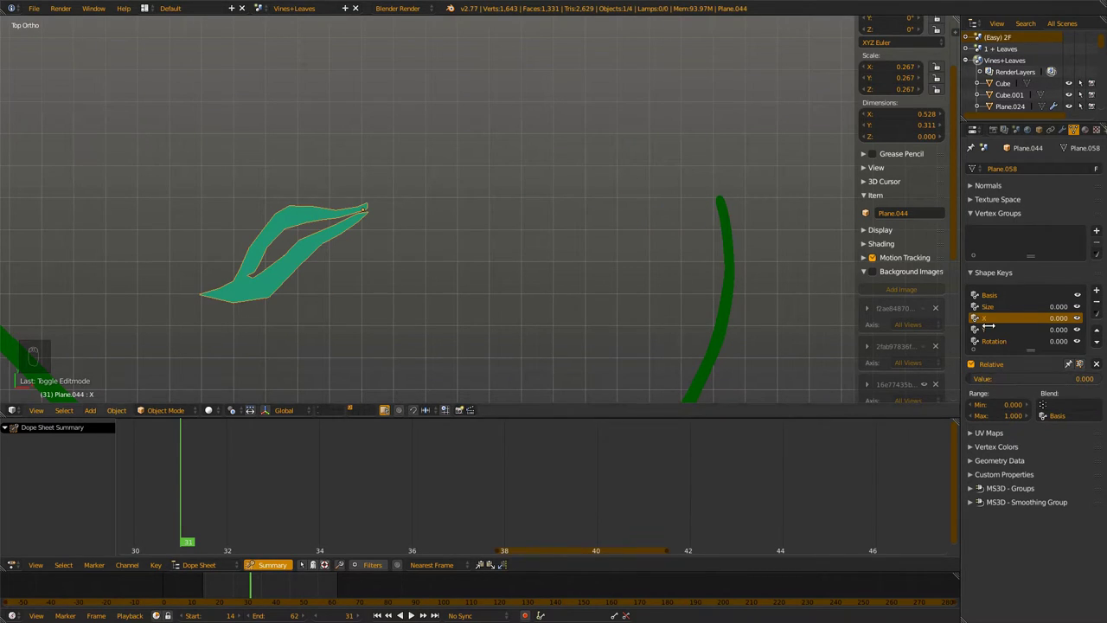
middle_click(839, 376)
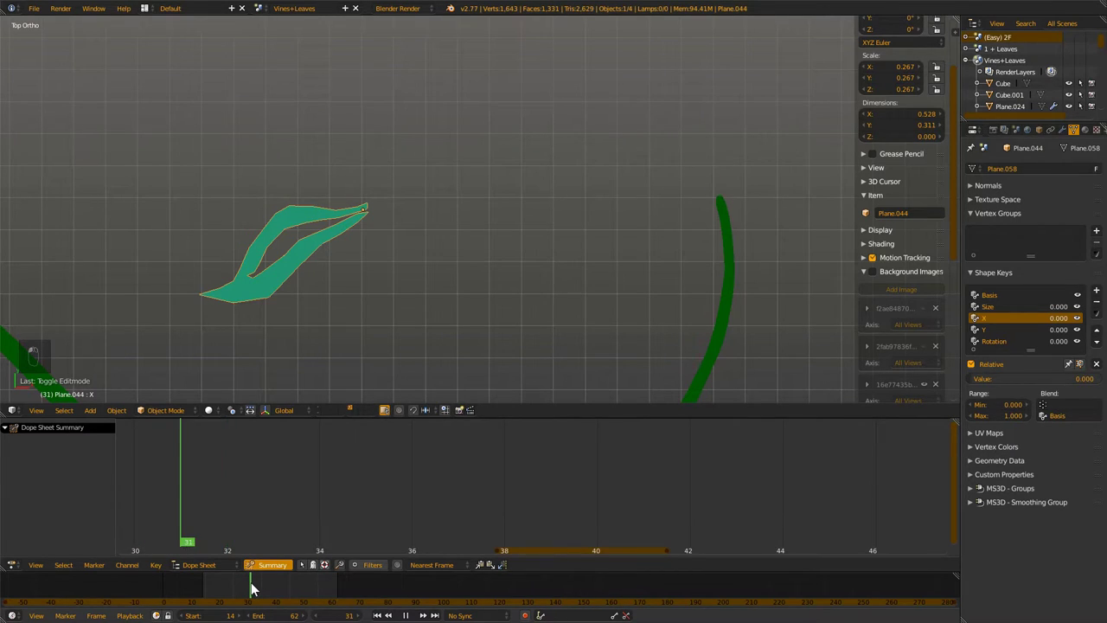
Keyframe the X shape key value at frames 31 and 36 and preview the slide
drag(670, 294, 998, 384)
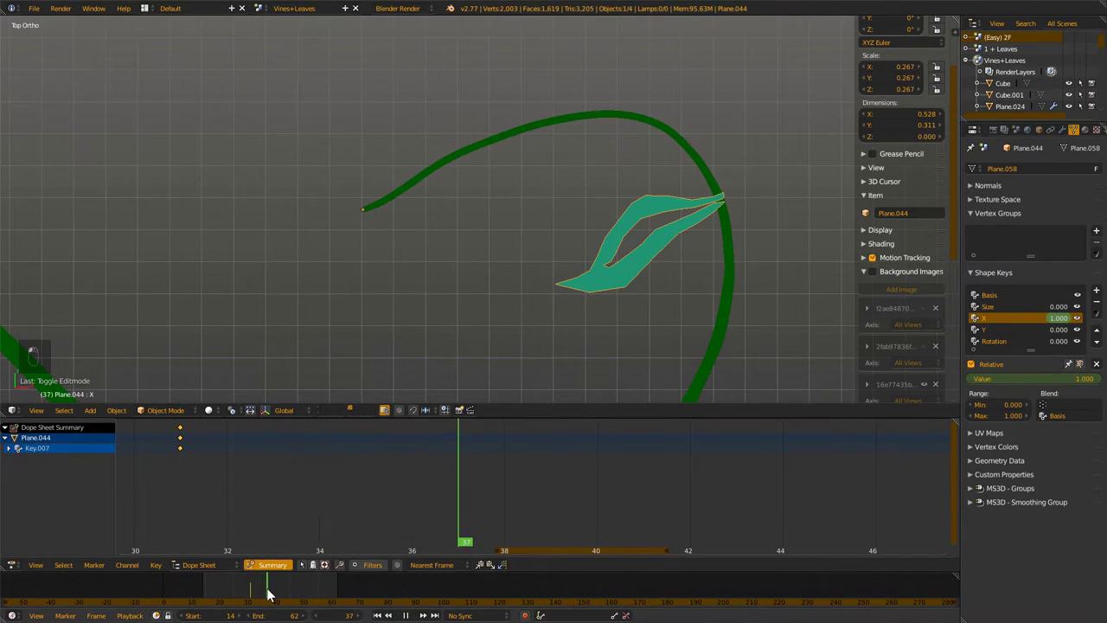
drag(274, 595, 263, 576)
key(Left)
key(Right)
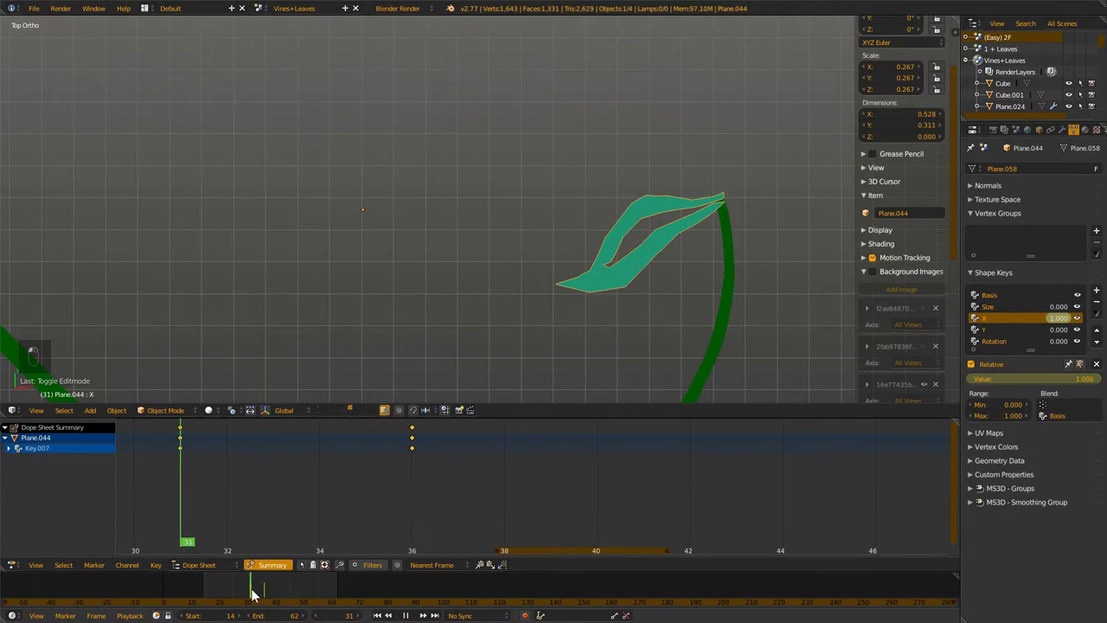
drag(263, 598, 270, 601)
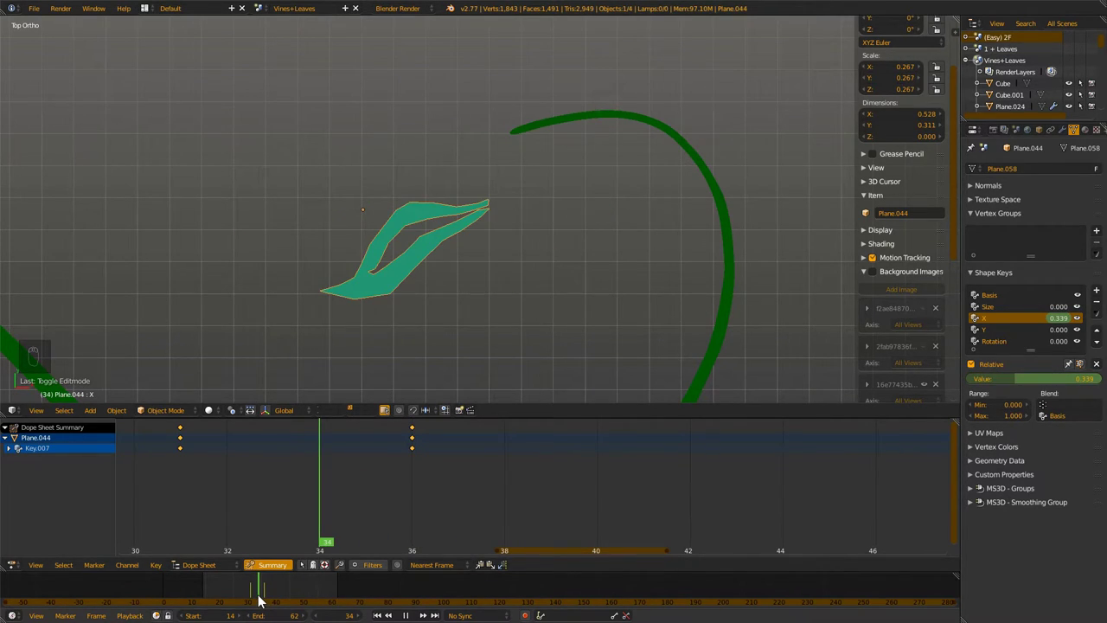
Shape the Y key in Edit Mode so it lifts the leaf straight up (G Y)
drag(255, 593, 262, 595)
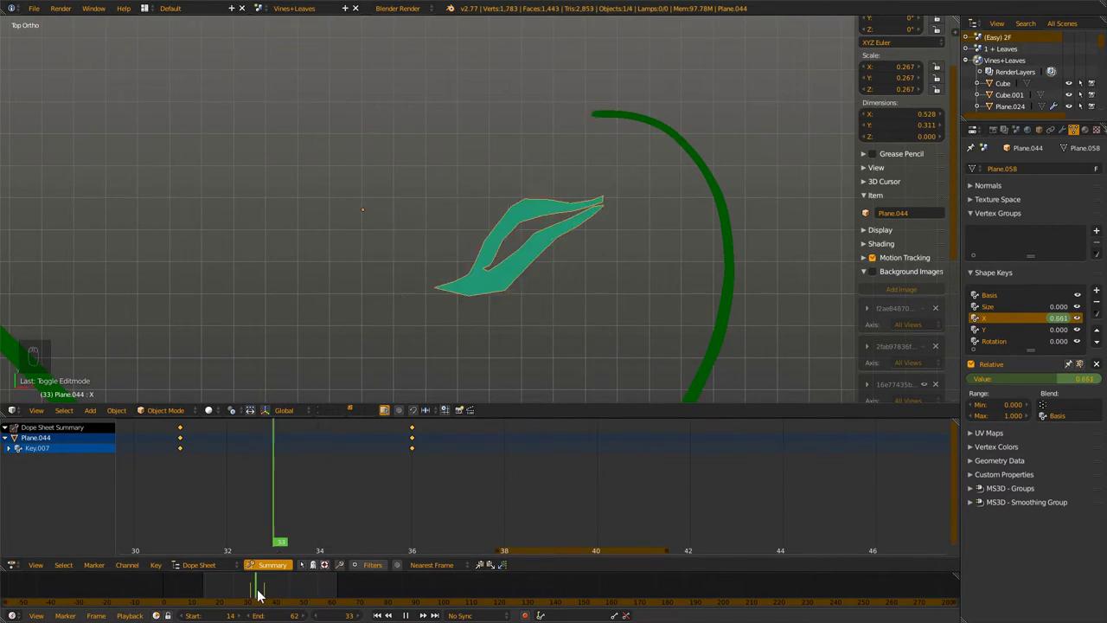
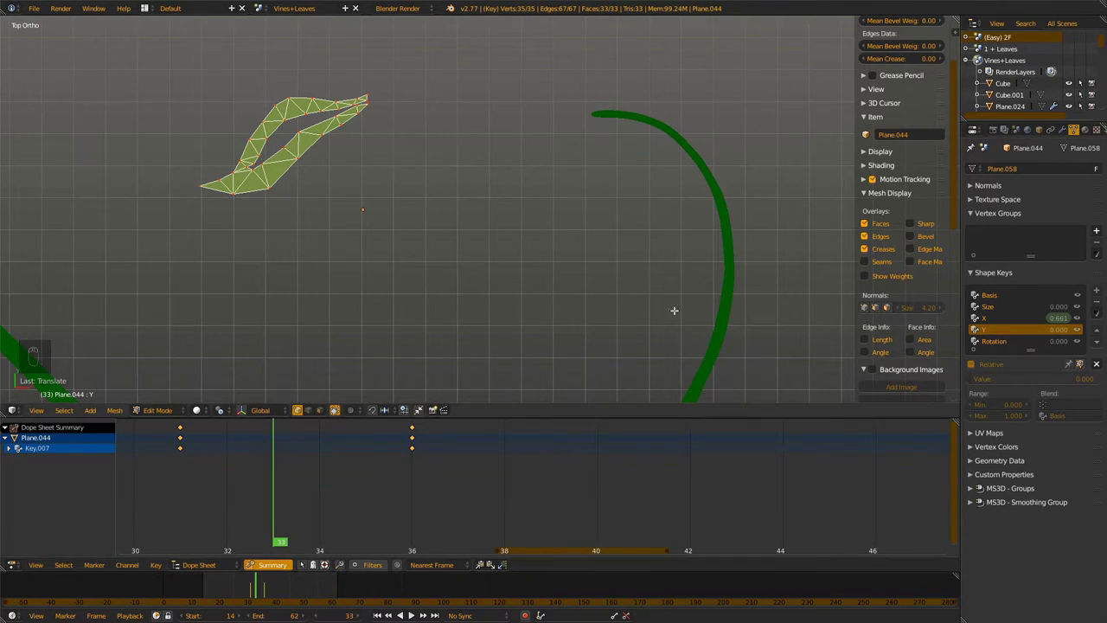
key(Tab)
key(Tab)
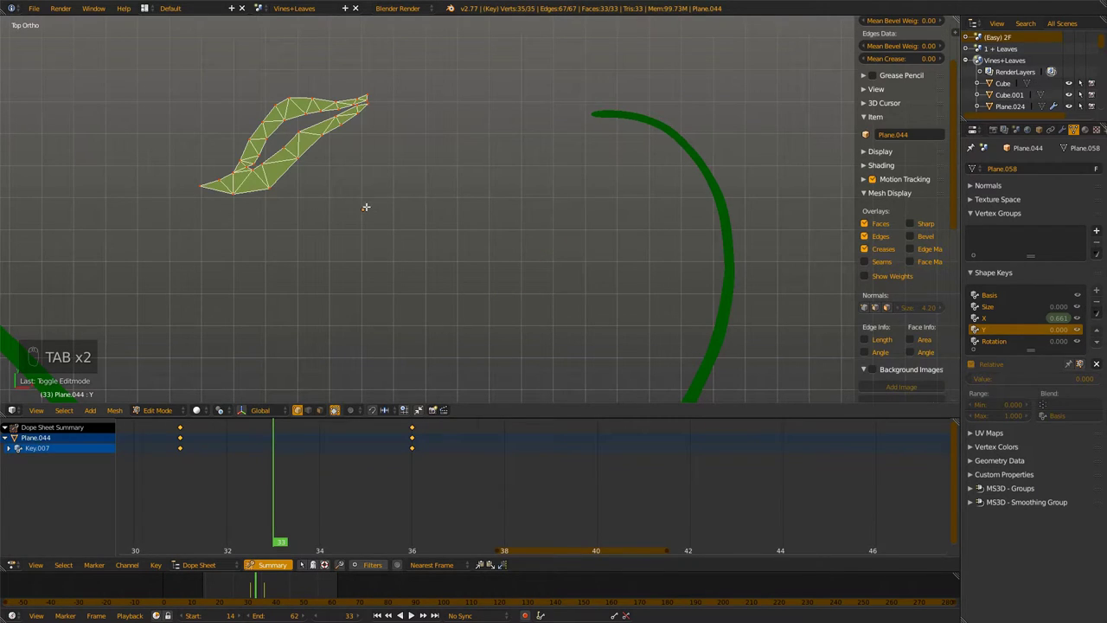
key(g)
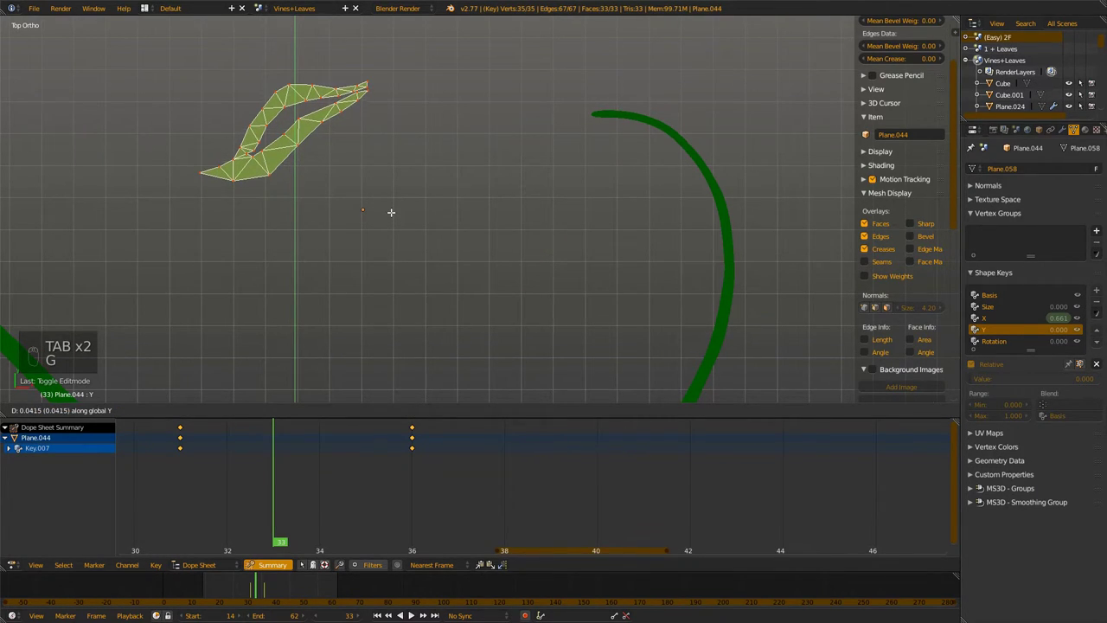
key(Tab)
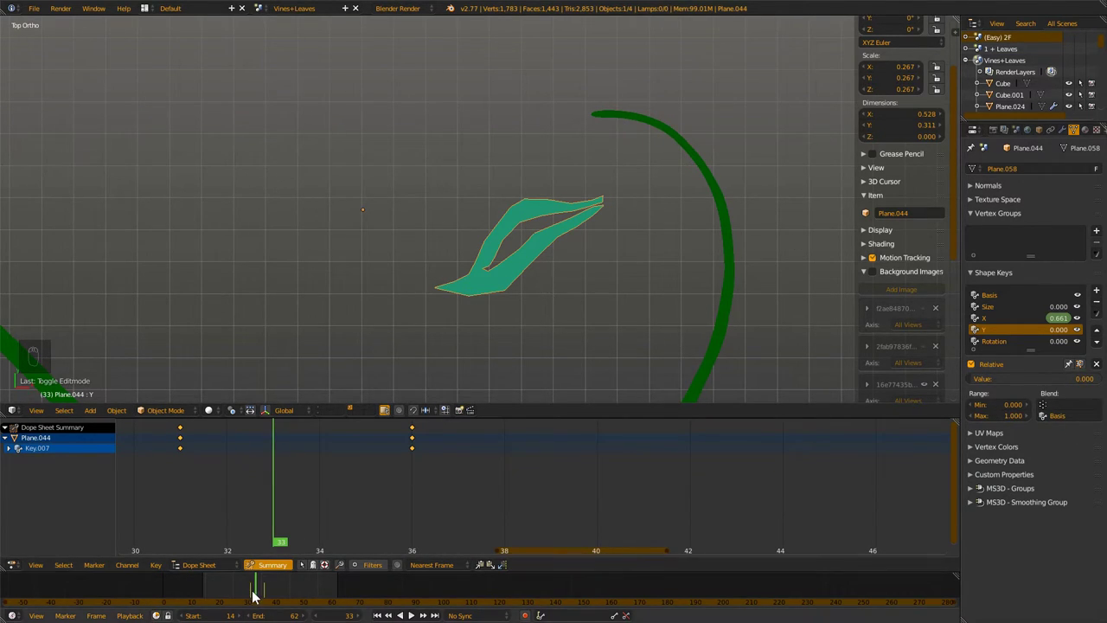
Key the Y value at frame 36 and scrub frames 31–36 to see where the leaf drifts
drag(257, 596, 258, 593)
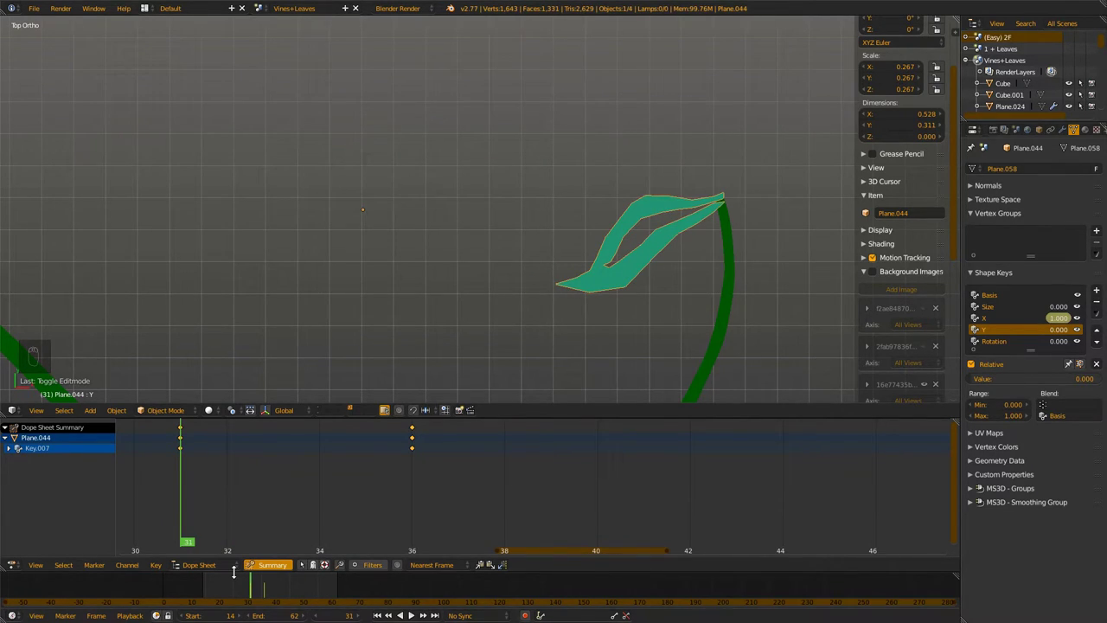
key(Right)
key(Right)
key(Right)
key(Right)
key(Right)
key(Left)
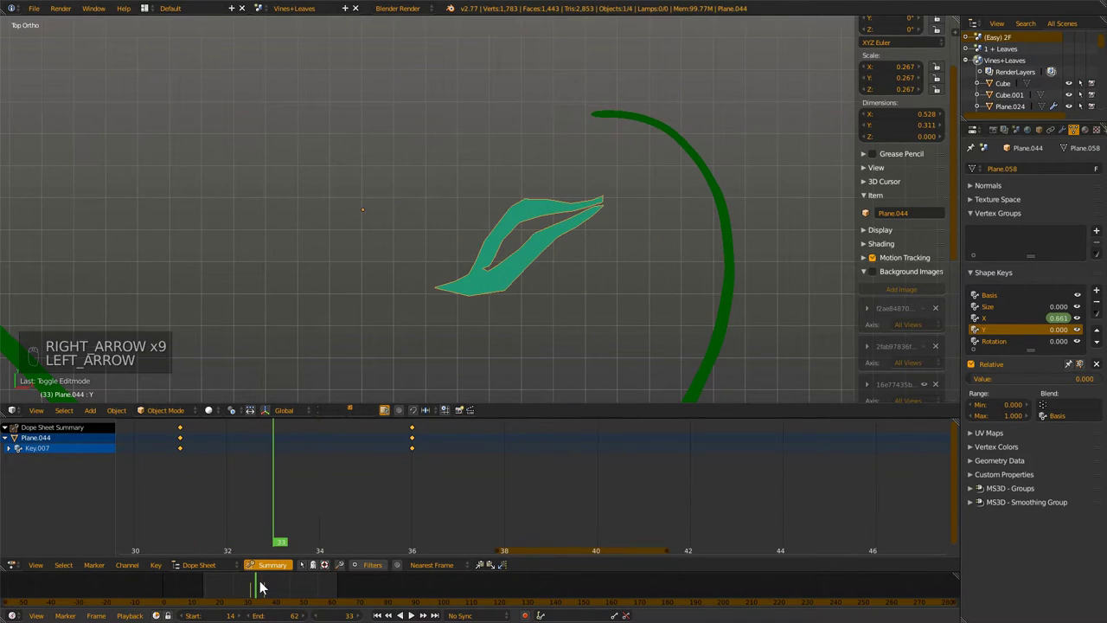
key(Right)
key(Right)
key(Right)
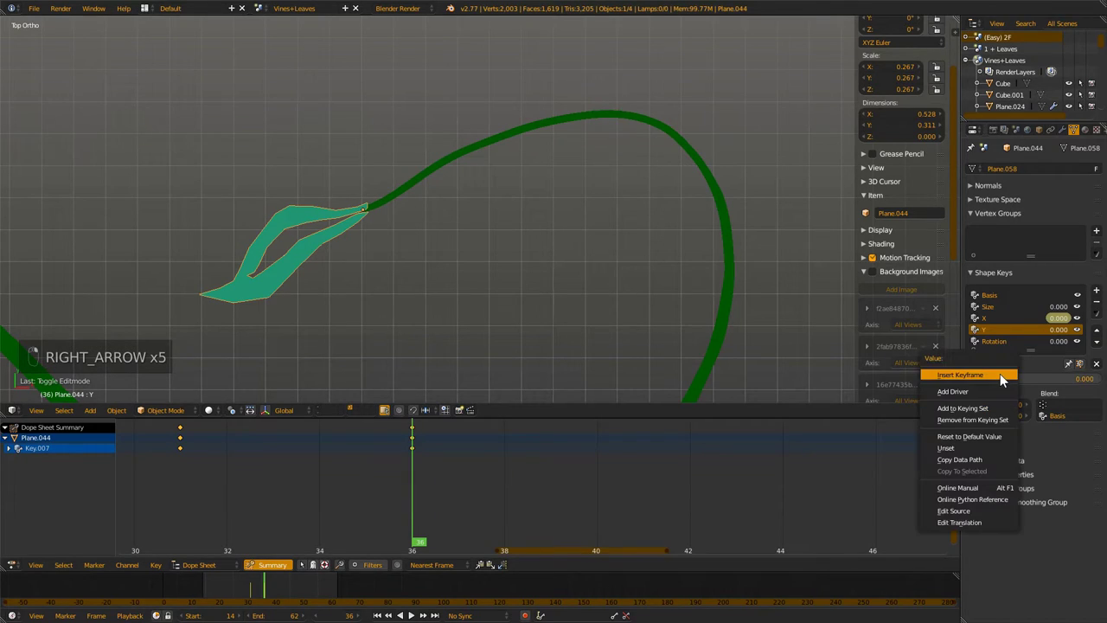
key(Left)
key(Left)
key(Left)
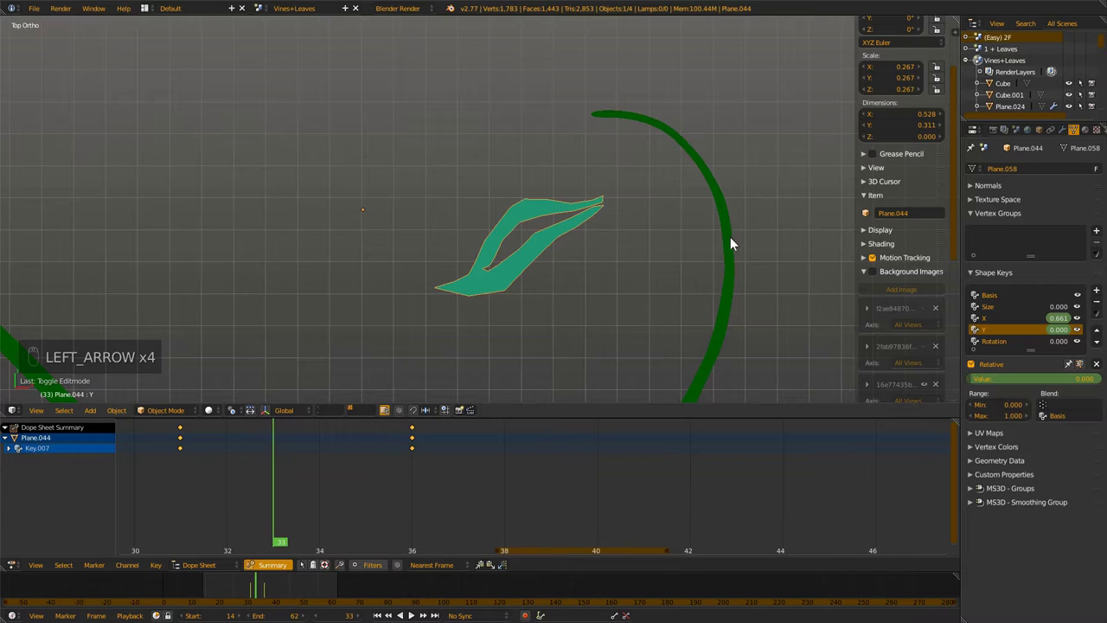
Tune the X and Y values so the leaf meets the tip and keyframe them at frames 32–33
drag(1046, 378, 767, 223)
drag(1028, 383, 1050, 381)
drag(1050, 382, 710, 302)
key(Left)
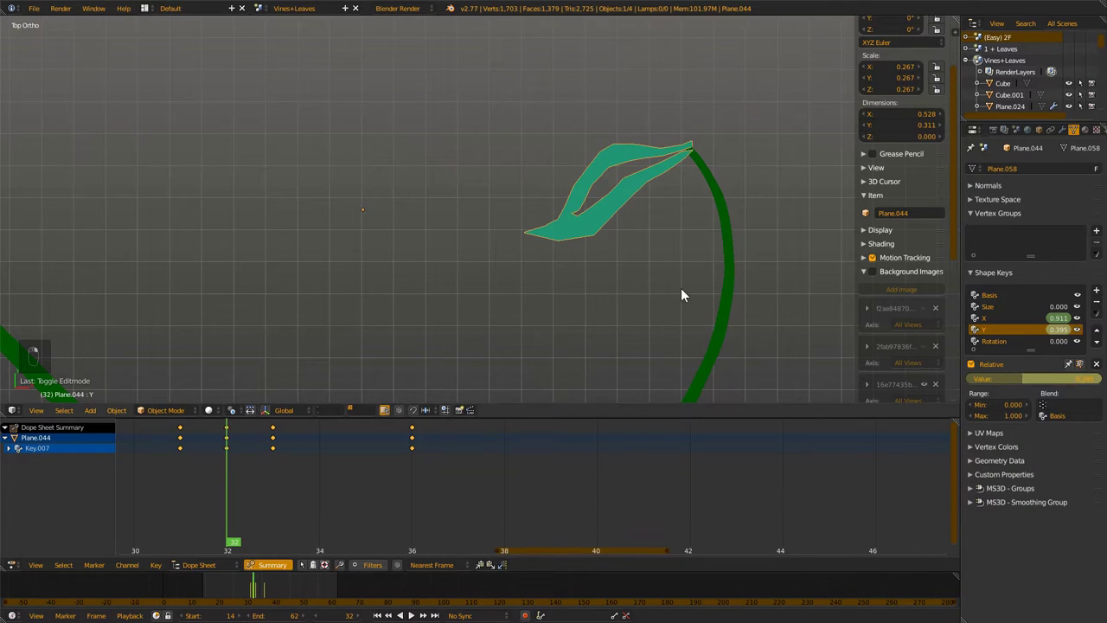
key(Left)
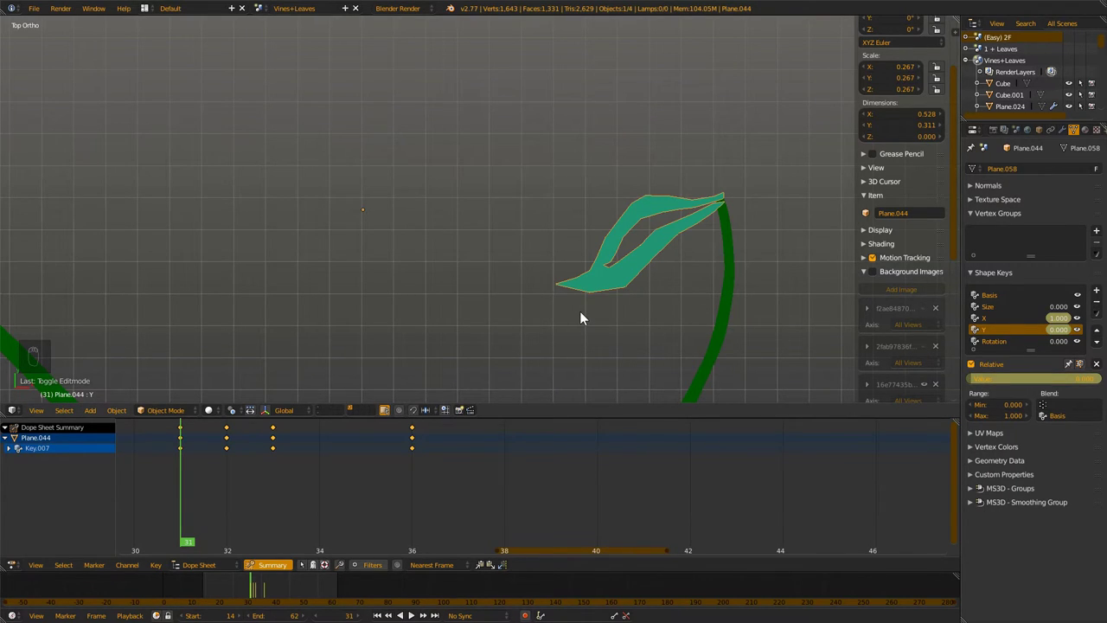
key(Right)
Match the X and Y values to the tip at frames 34 and 35 and keyframe them
key(Right)
key(Right)
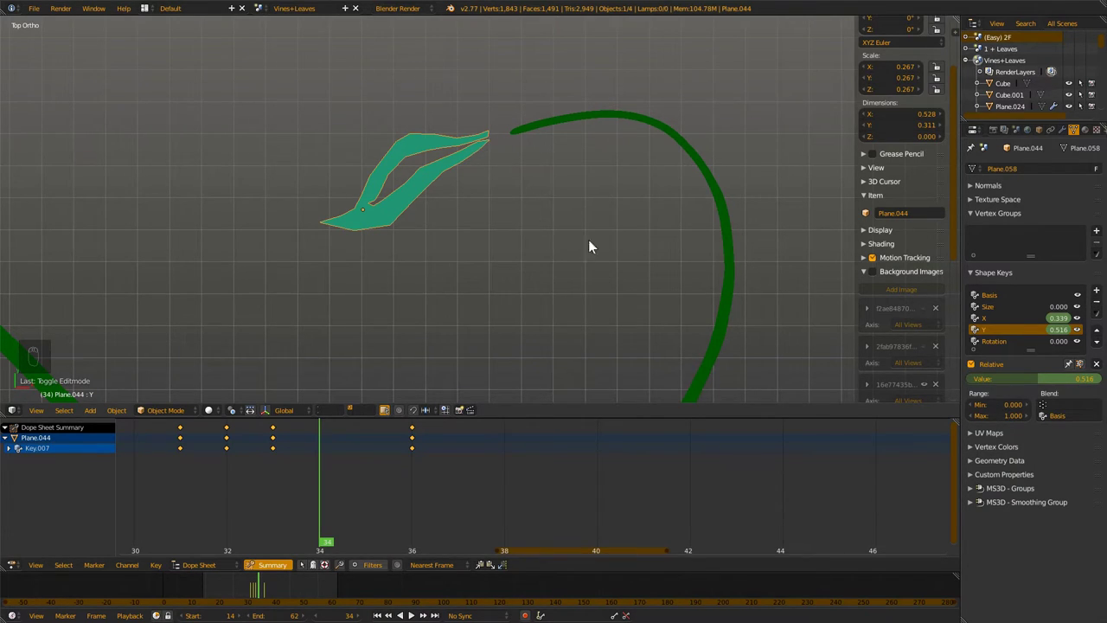
drag(1001, 325, 516, 113)
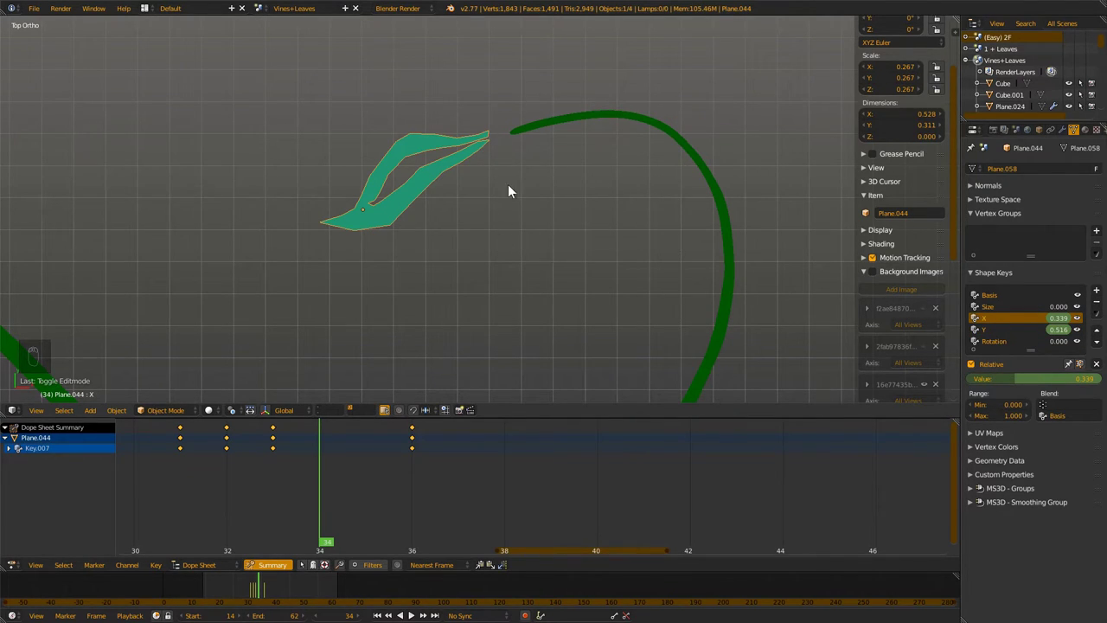
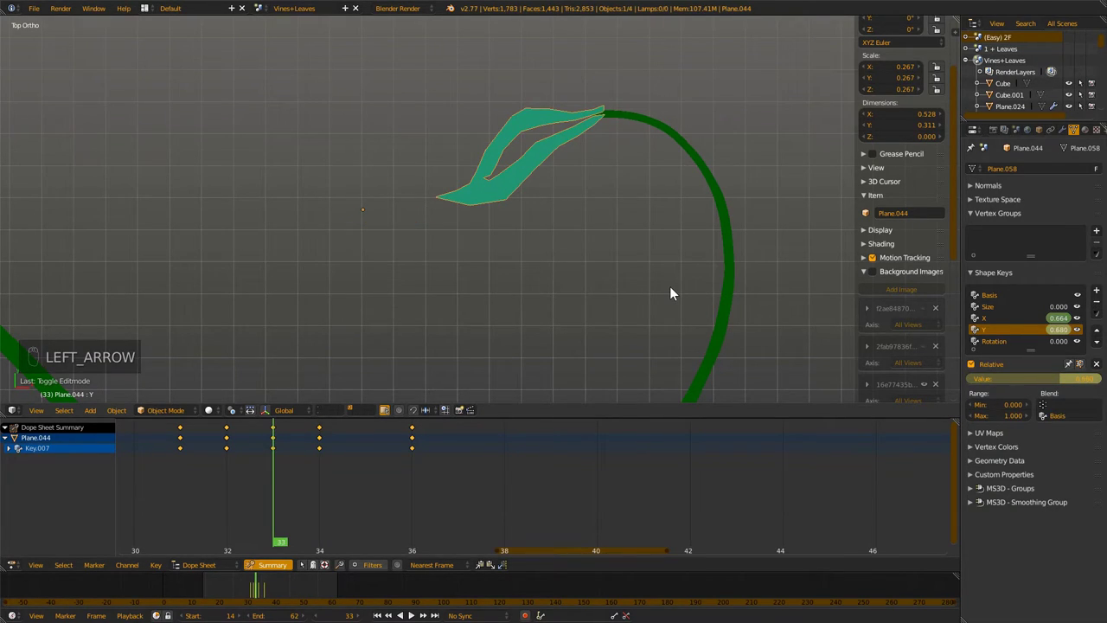
key(Right)
key(Right)
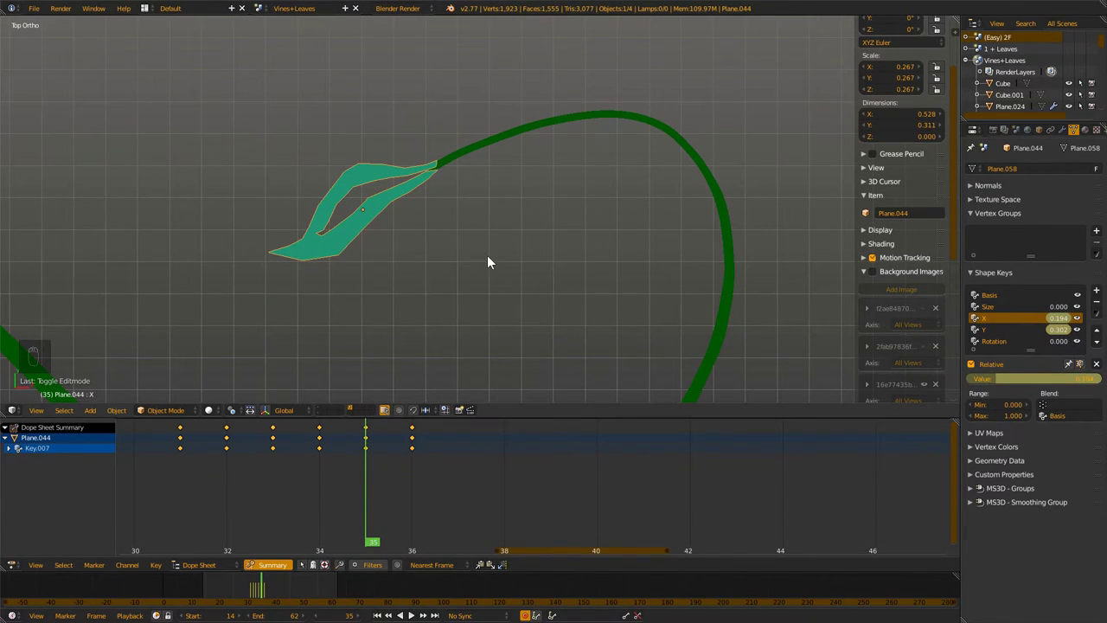
Scrub back and forth through frames 31–36 to verify the leaf rides the growing tip
key(Right)
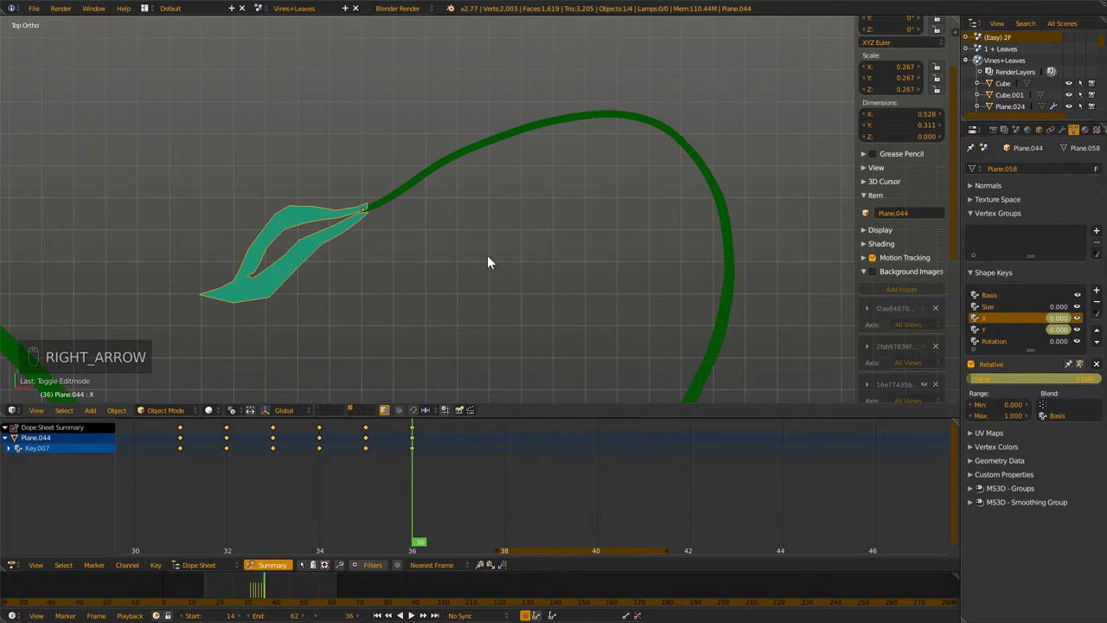
key(Right)
key(Left)
key(Left)
key(Left)
key(Left)
key(Left)
key(Left)
key(Left)
key(Right)
key(Right)
key(Right)
key(Right)
key(Right)
key(Right)
key(Right)
key(Left)
key(Left)
key(Left)
key(Left)
key(Left)
key(Left)
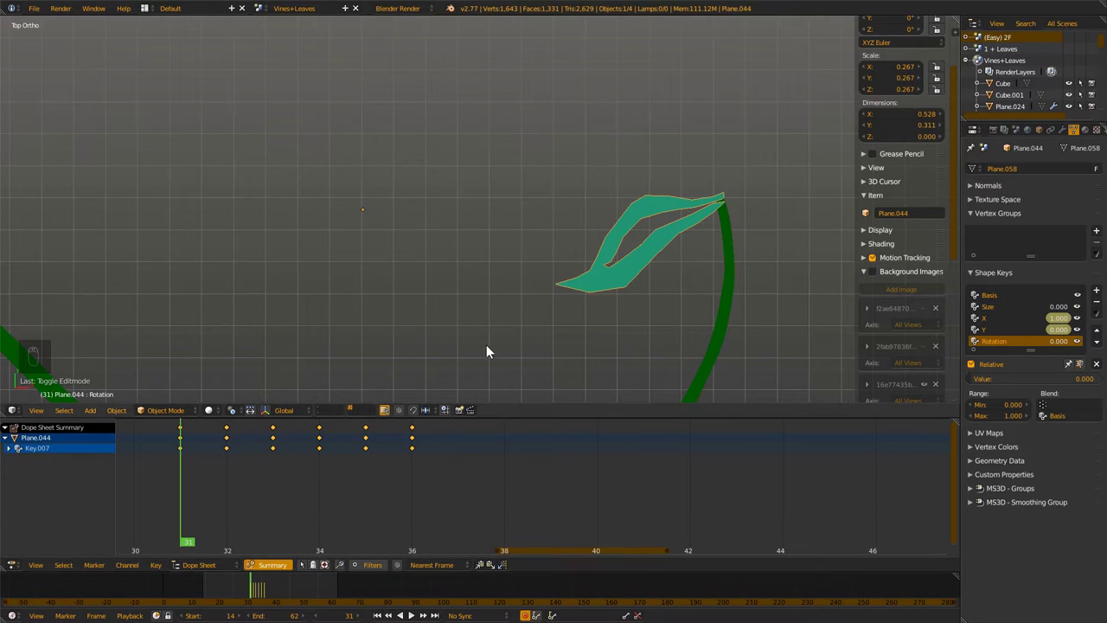
In the Rotation key, select all leaf vertices and rotate the leaf upright around its base
key(Tab)
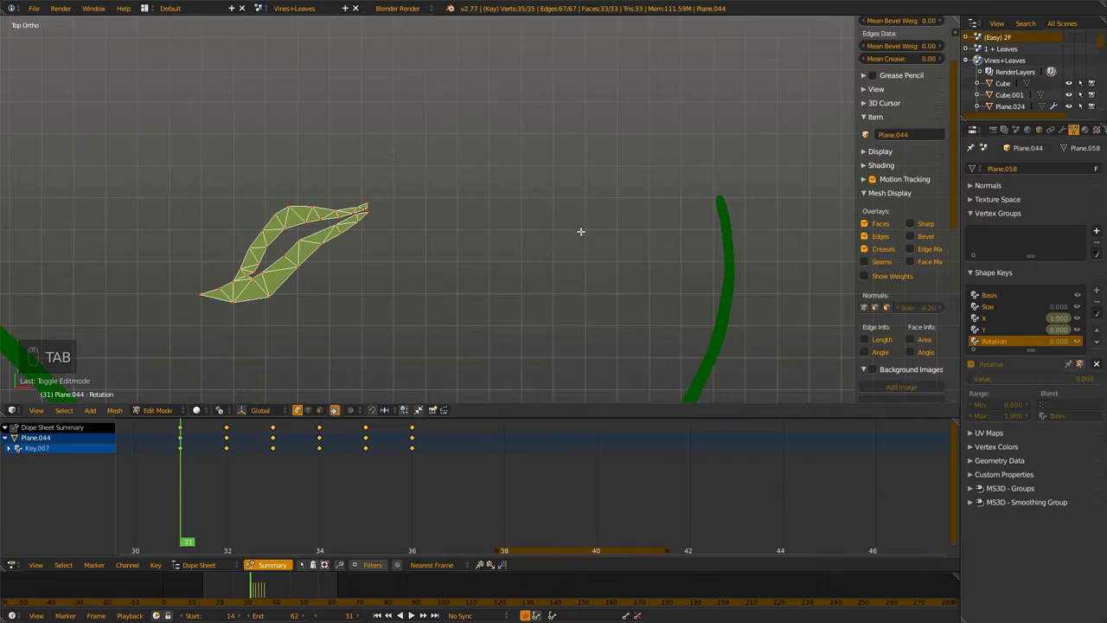
key(r)
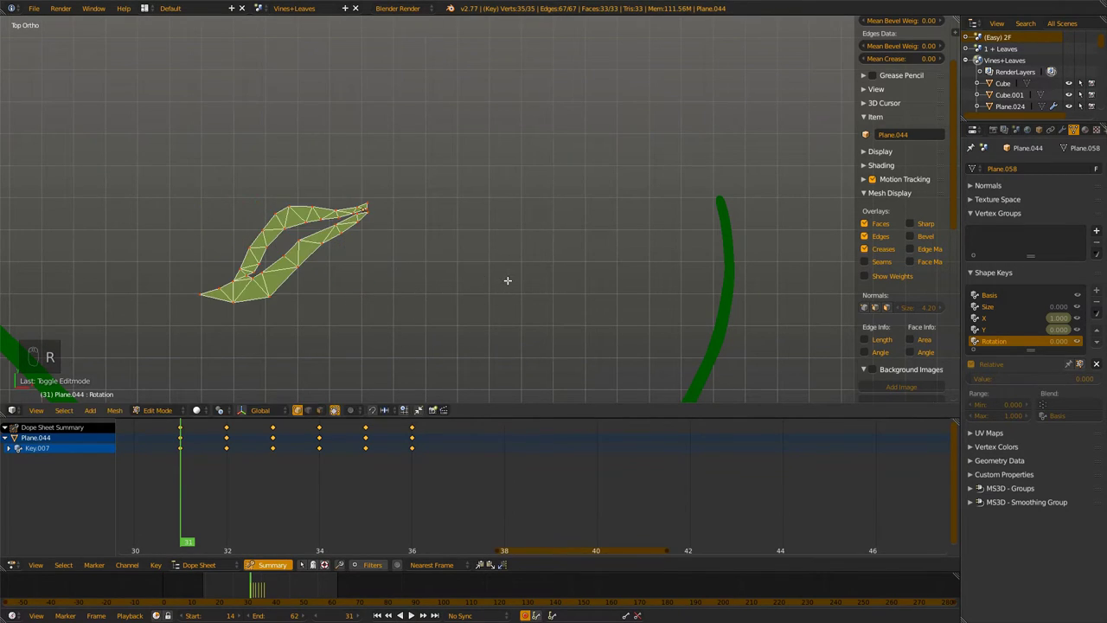
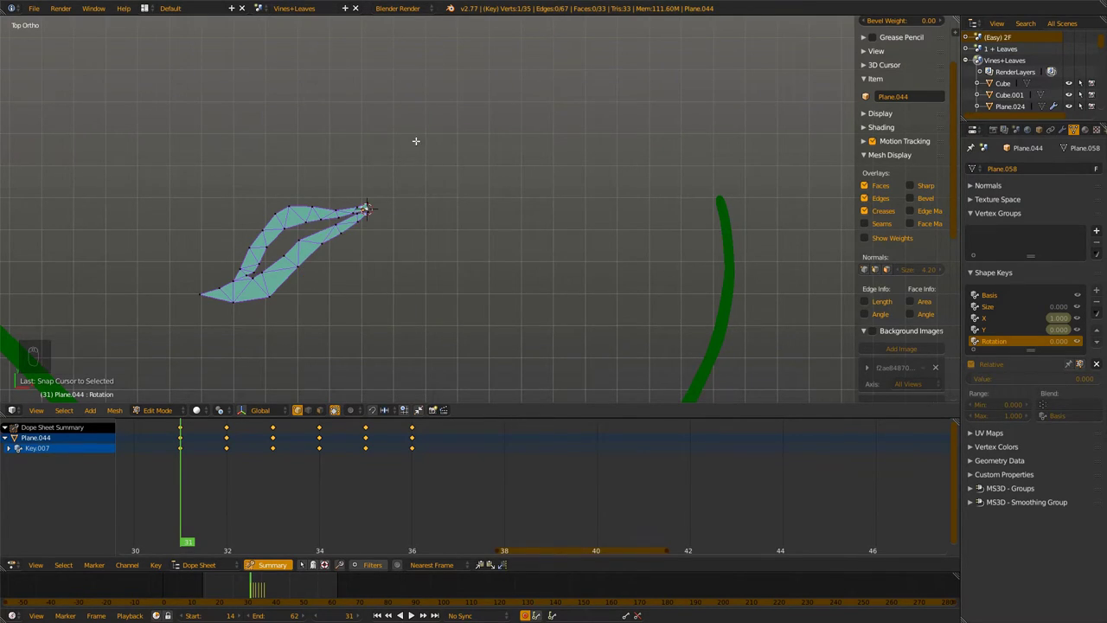
click(207, 415)
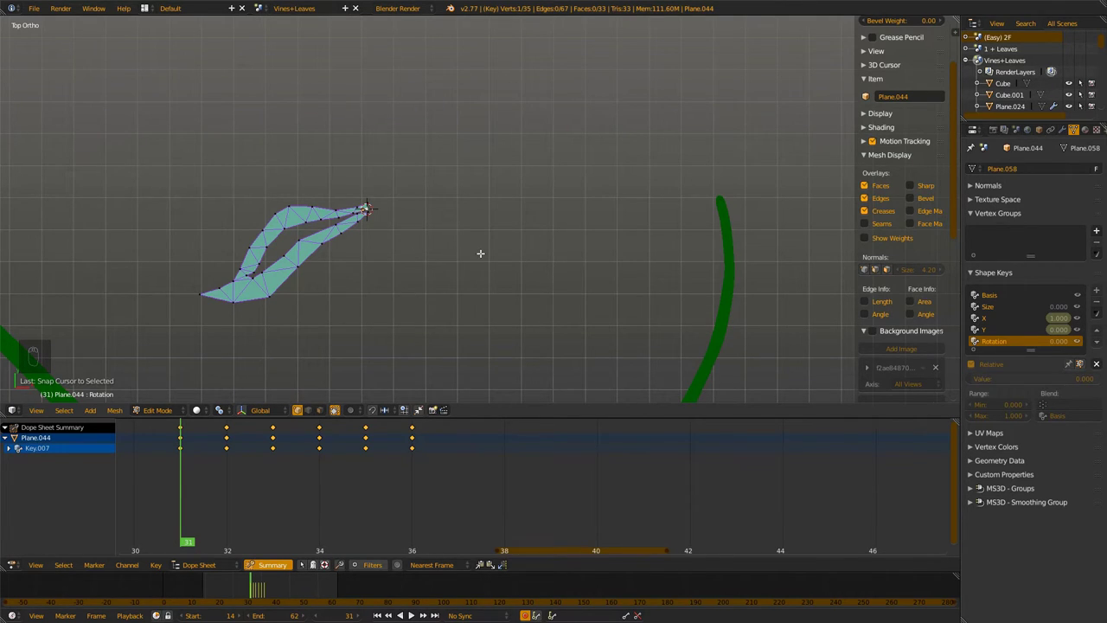
key(a)
key(a)
key(r)
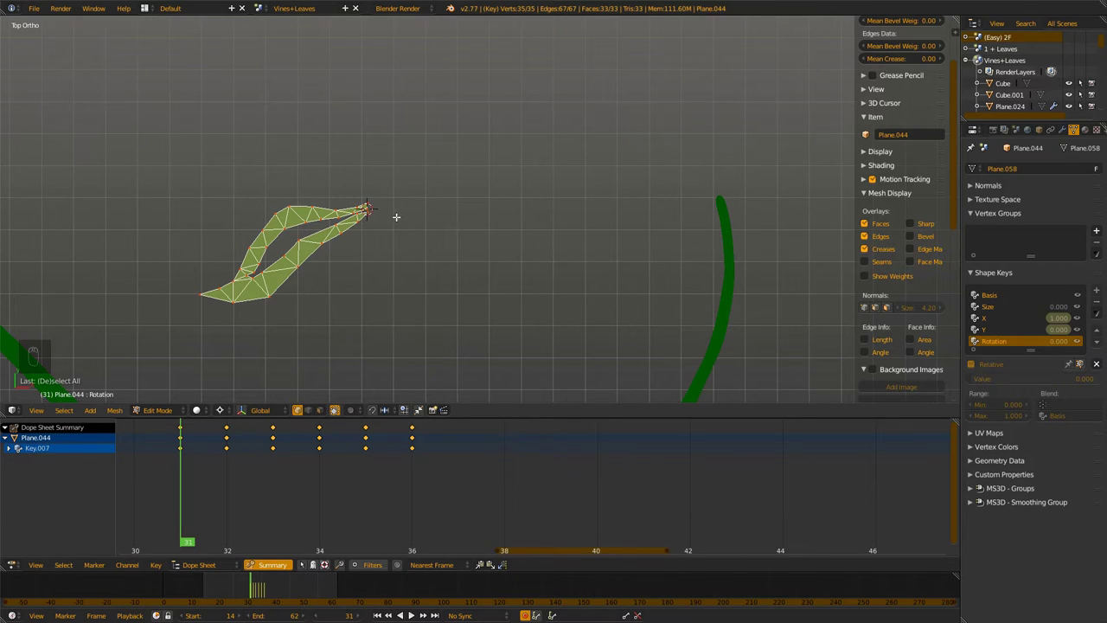
key(r)
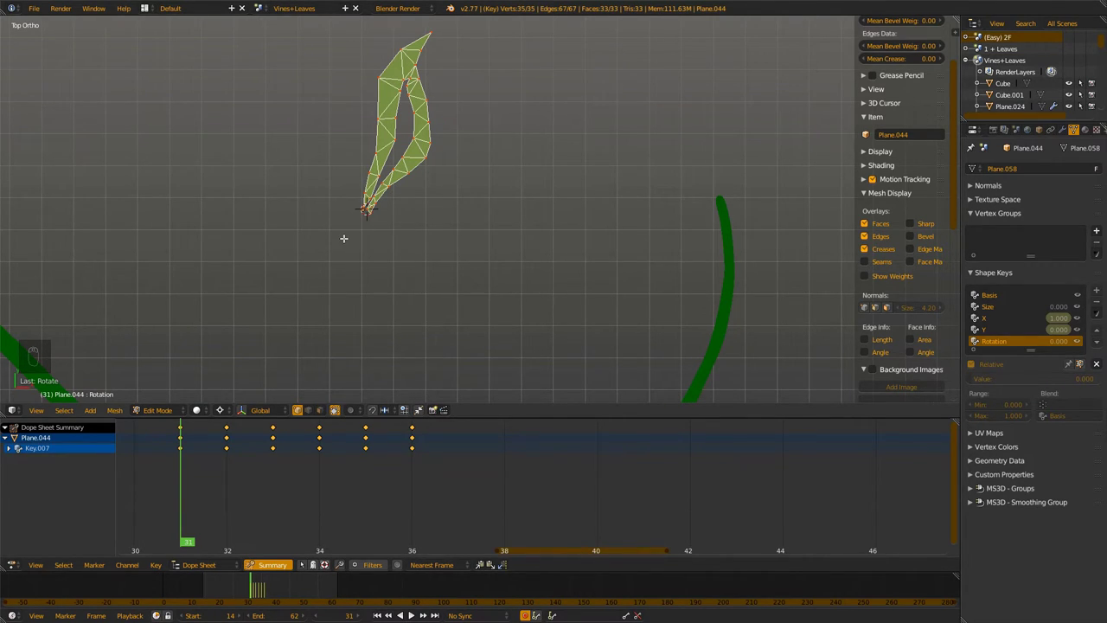
Keyframe the Rotation shape key value at frame 31 and scrub frames to preview the turn
key(Tab)
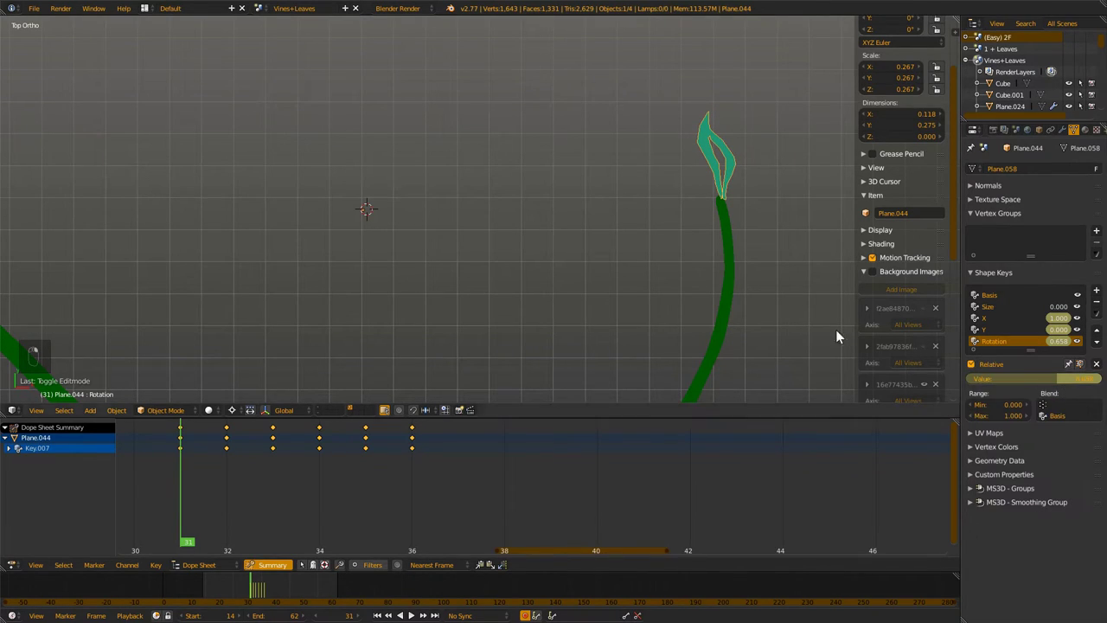
key(Right)
key(Right)
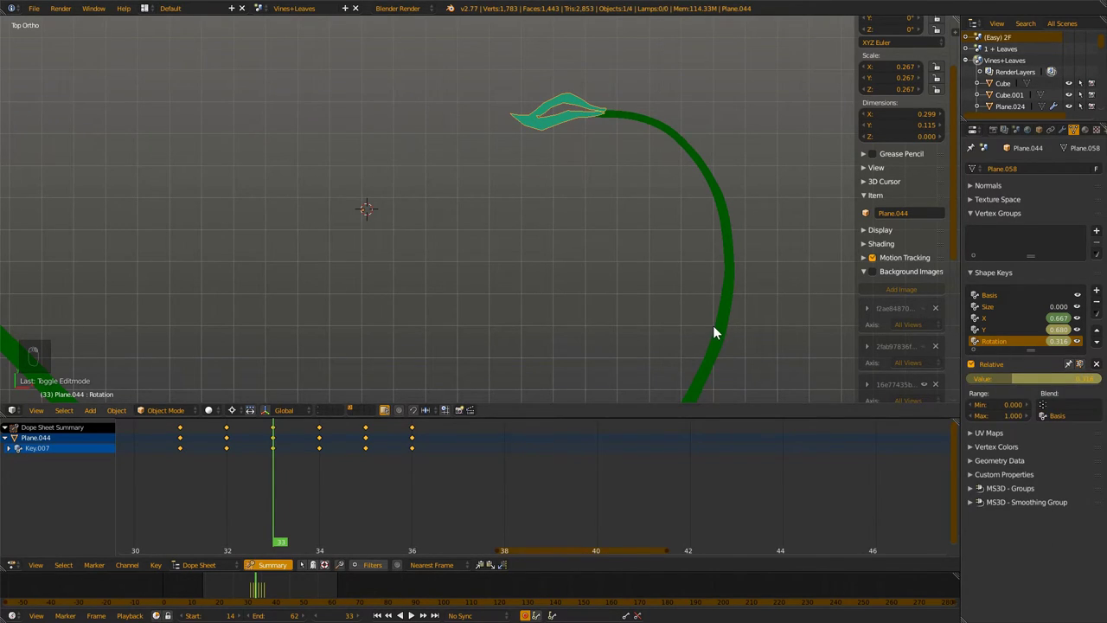
key(Right)
key(Right)
key(Right)
key(Right)
key(Left)
key(Left)
key(Left)
key(Left)
key(Left)
key(Left)
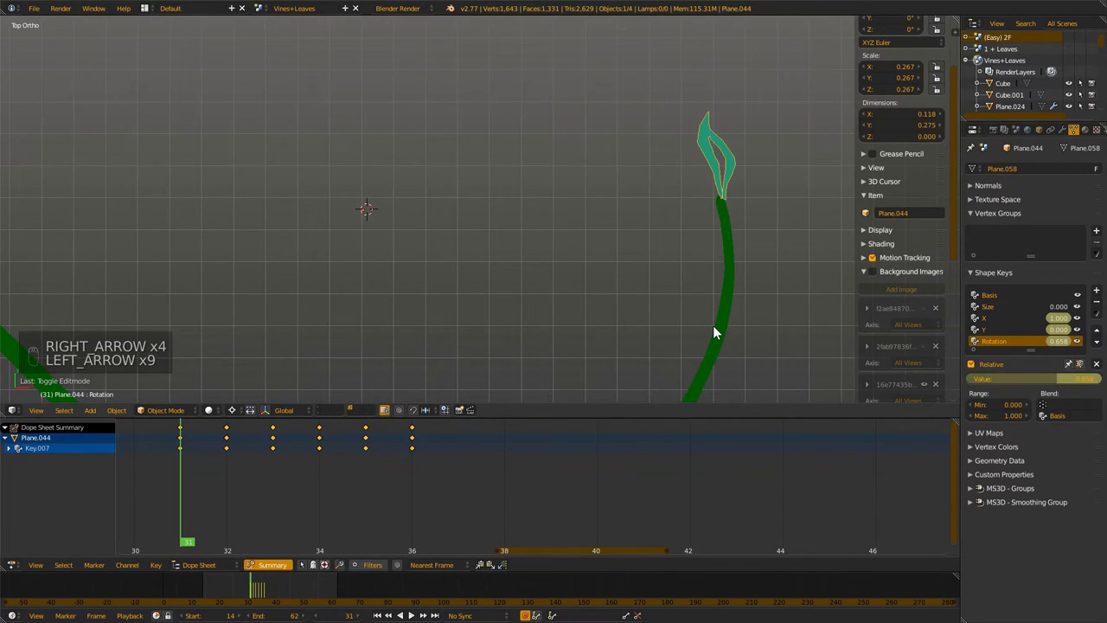
Keyframe the X shape key value at frame 31 so the upright leaf stays on the tip, then preview
key(Right)
key(Right)
key(Left)
key(Left)
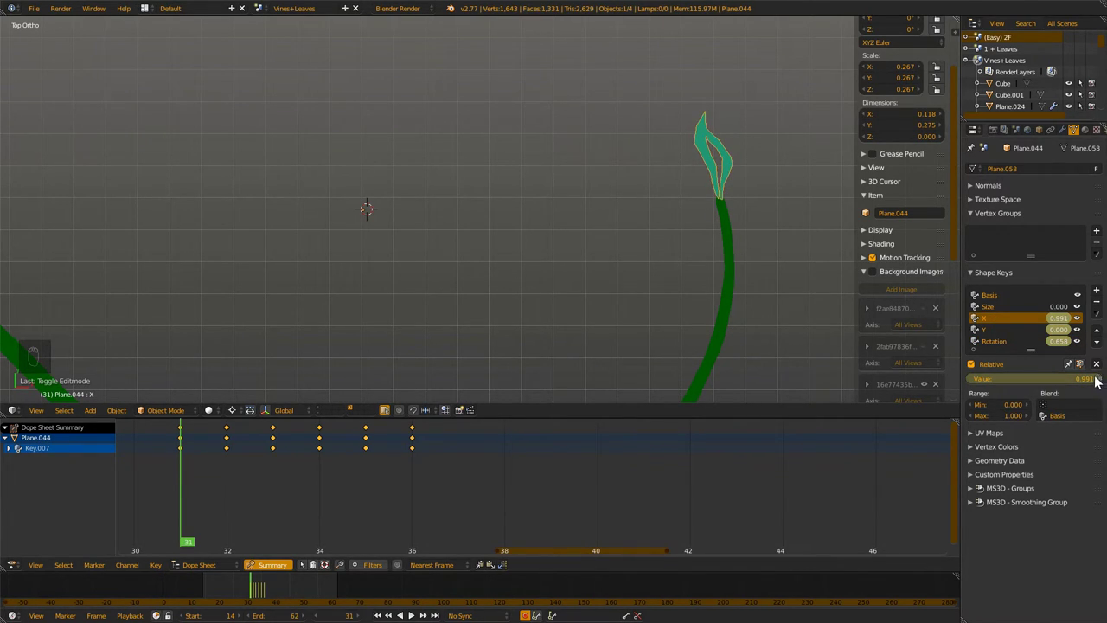
key(Right)
key(Right)
key(Right)
key(Right)
key(Left)
key(Left)
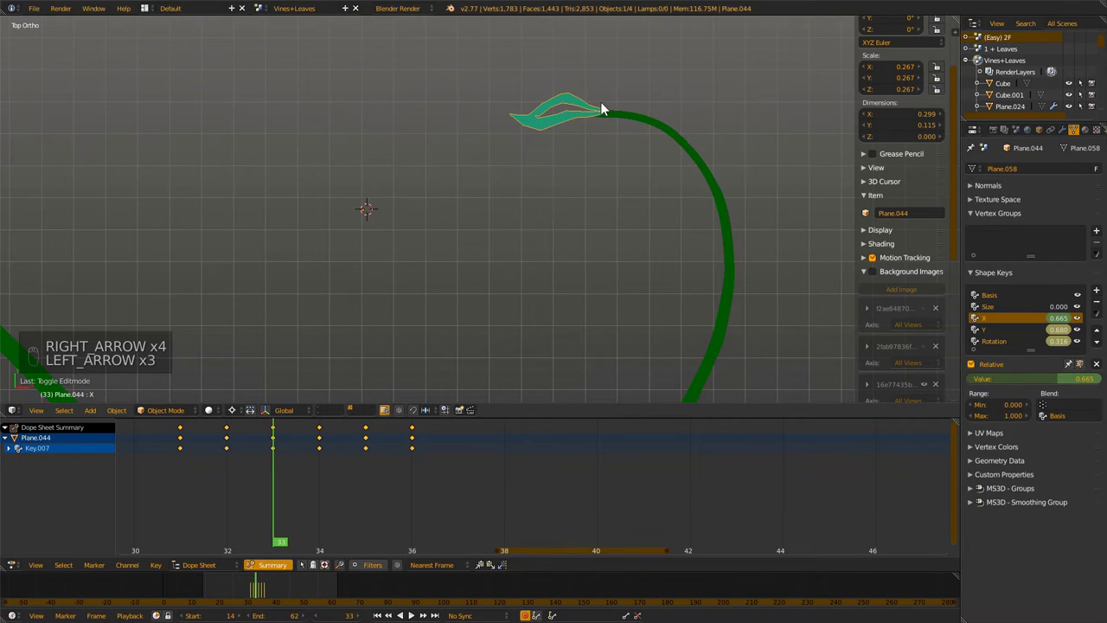
key(z)
key(z)
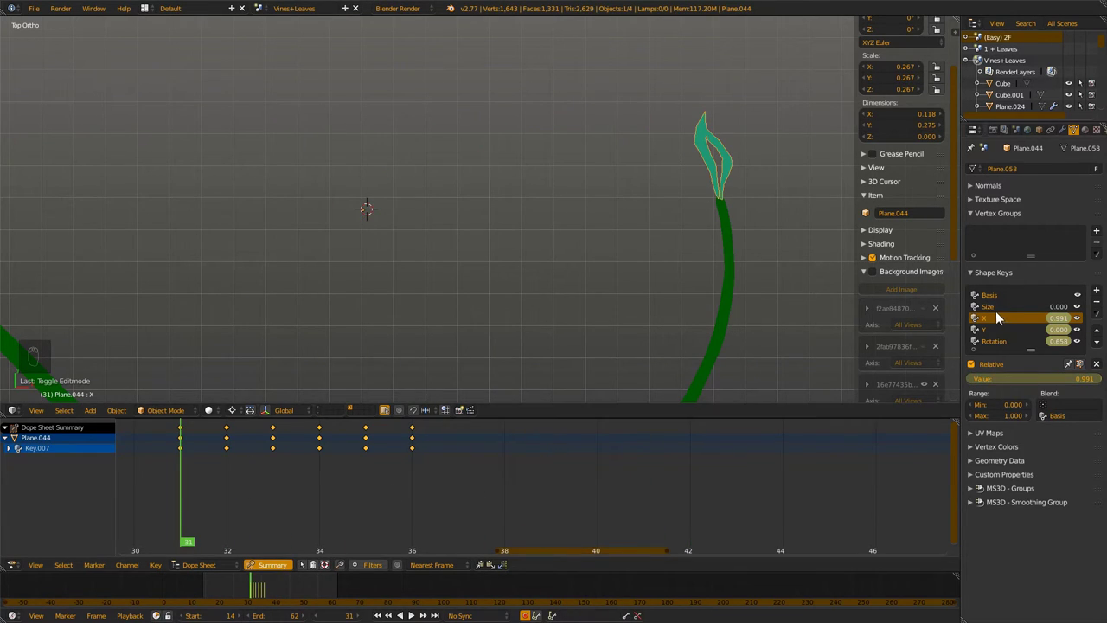
Select the Size shape key, scale the leaf within it and key its value at zero
drag(1000, 311, 808, 228)
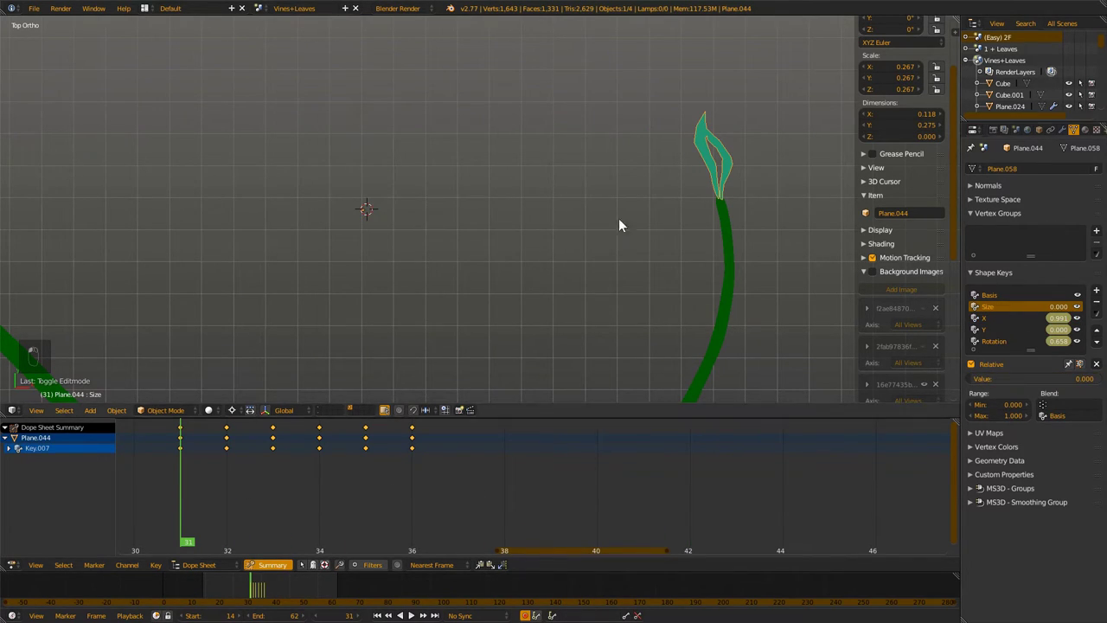
key(Tab)
key(s)
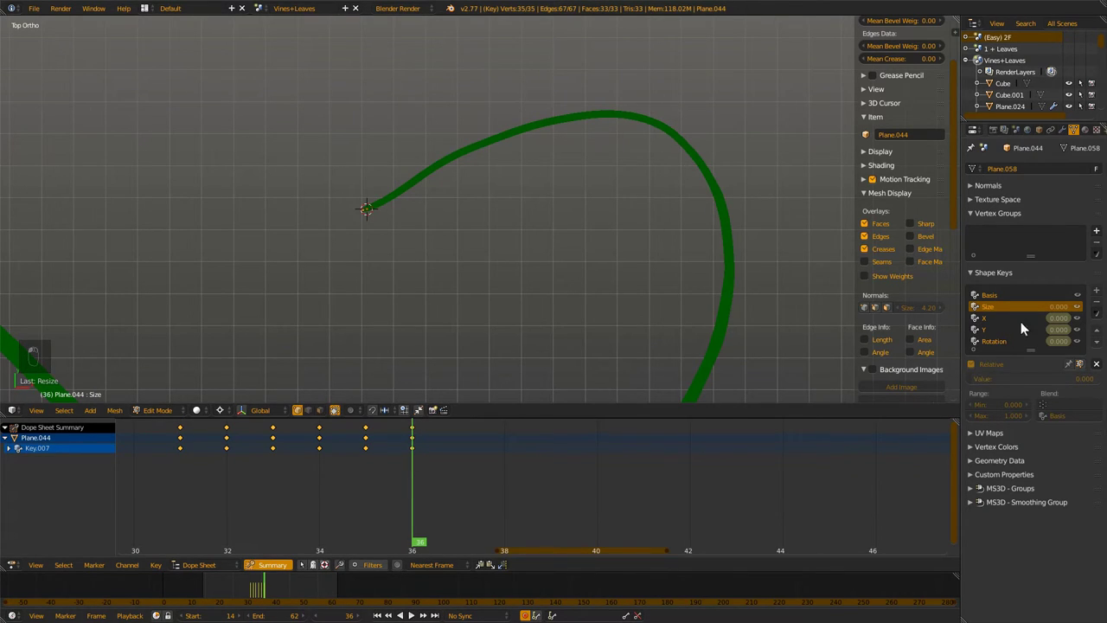
key(Tab)
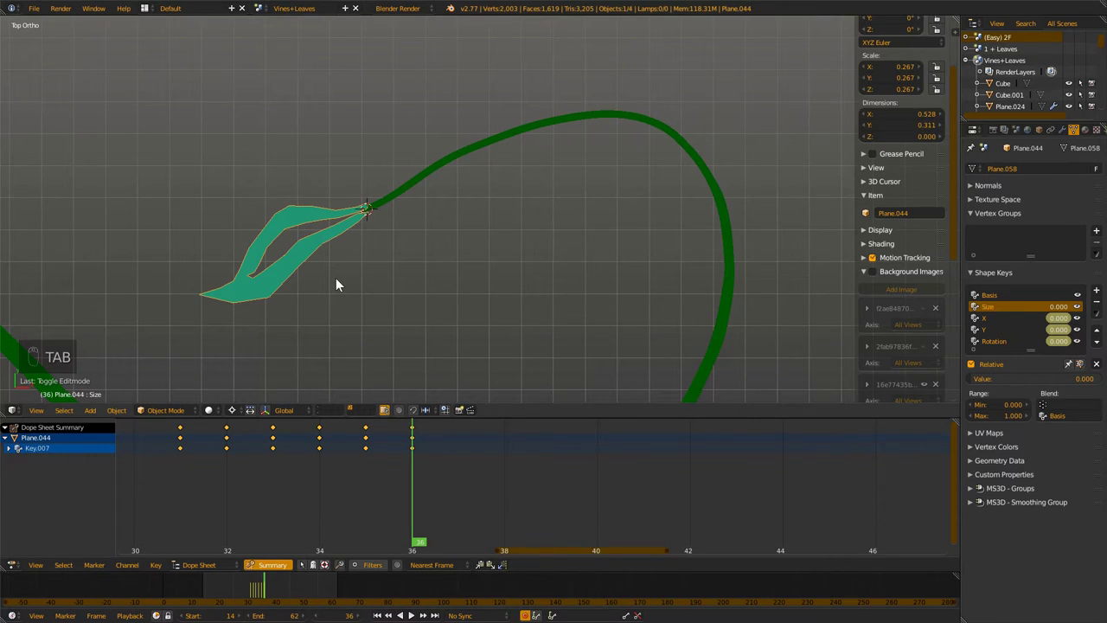
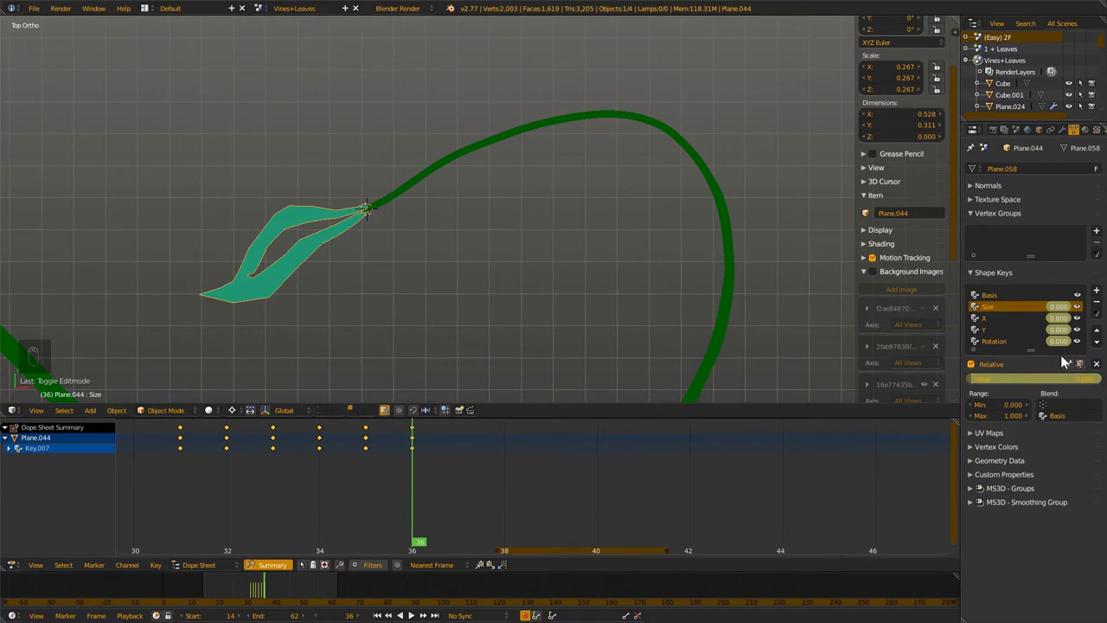
drag(255, 583, 271, 587)
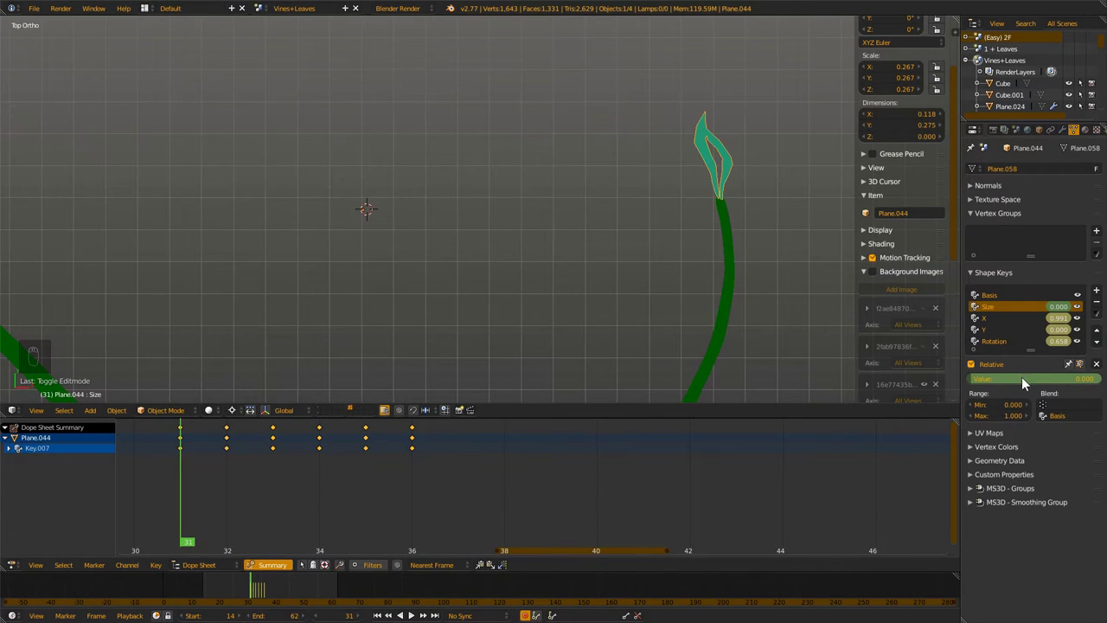
drag(1021, 382, 271, 479)
Rescale the leaf inside the Size key and move that key to the bottom of the list
key(Tab)
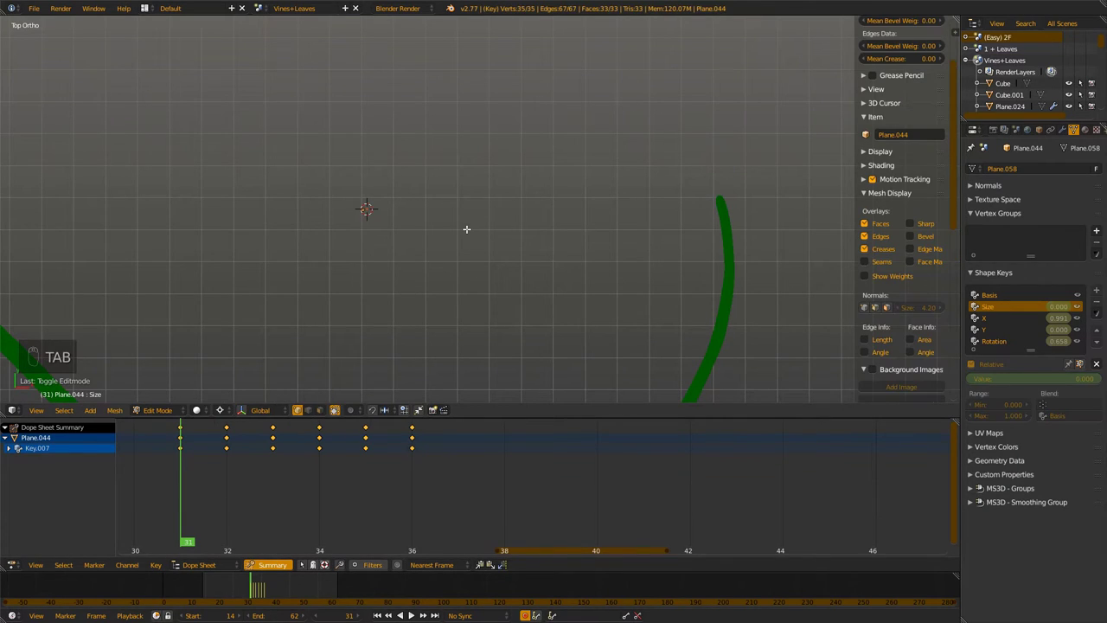
key(Tab)
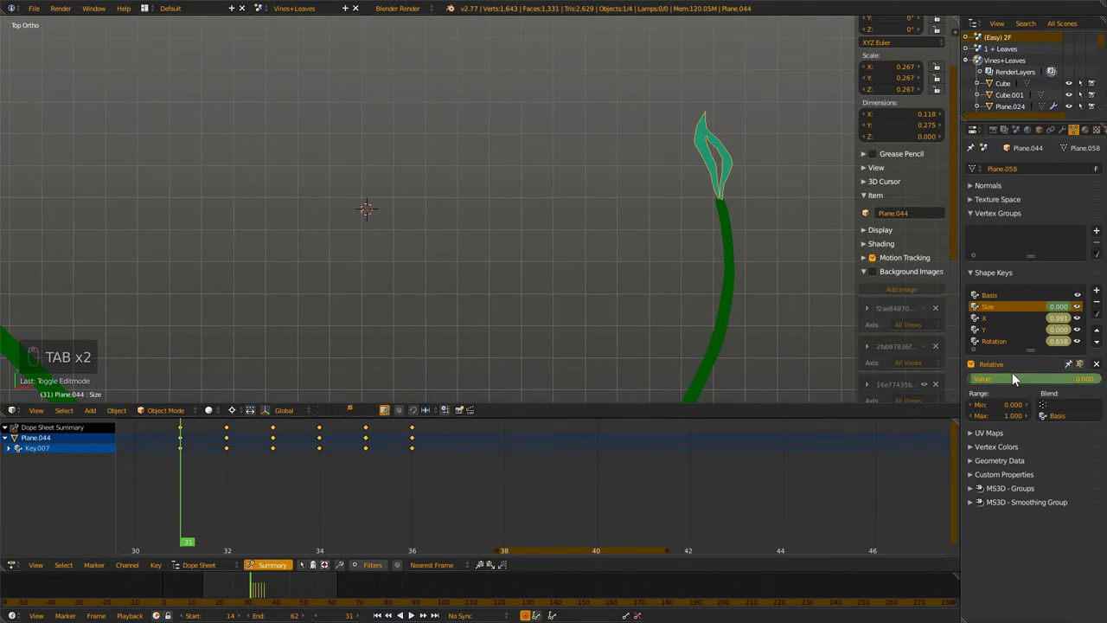
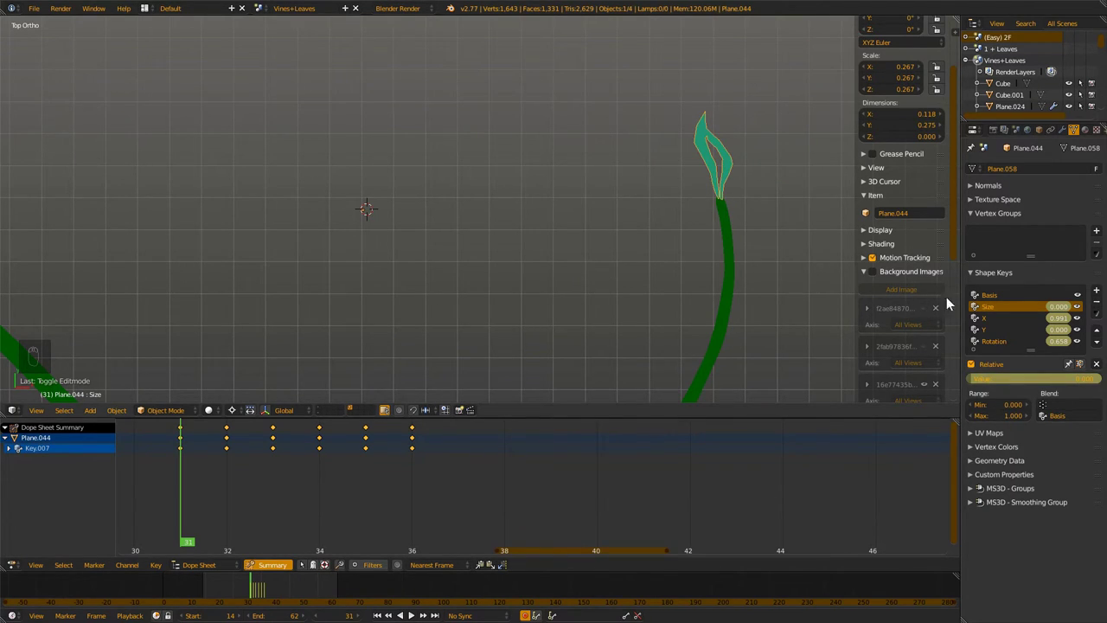
key(Tab)
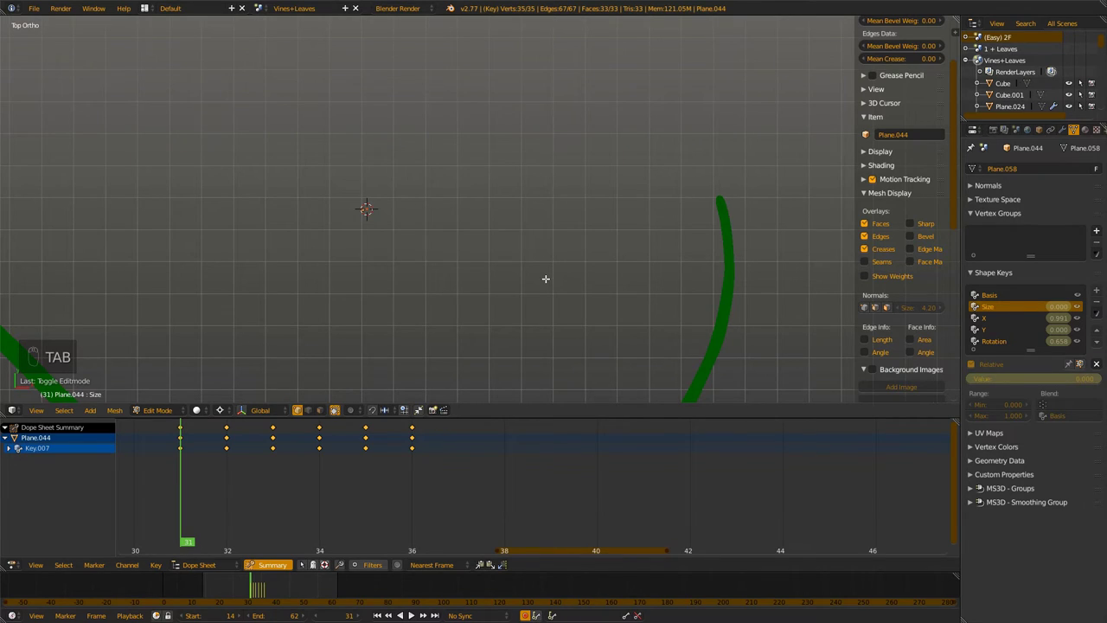
key(Tab)
key(Tab)
key(s)
key(Tab)
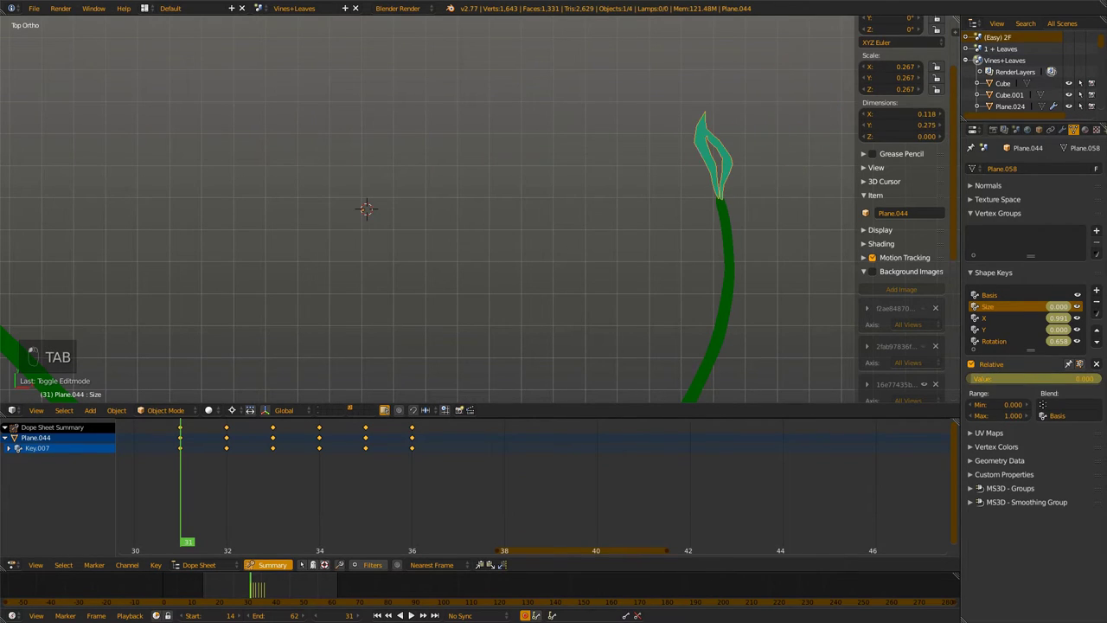
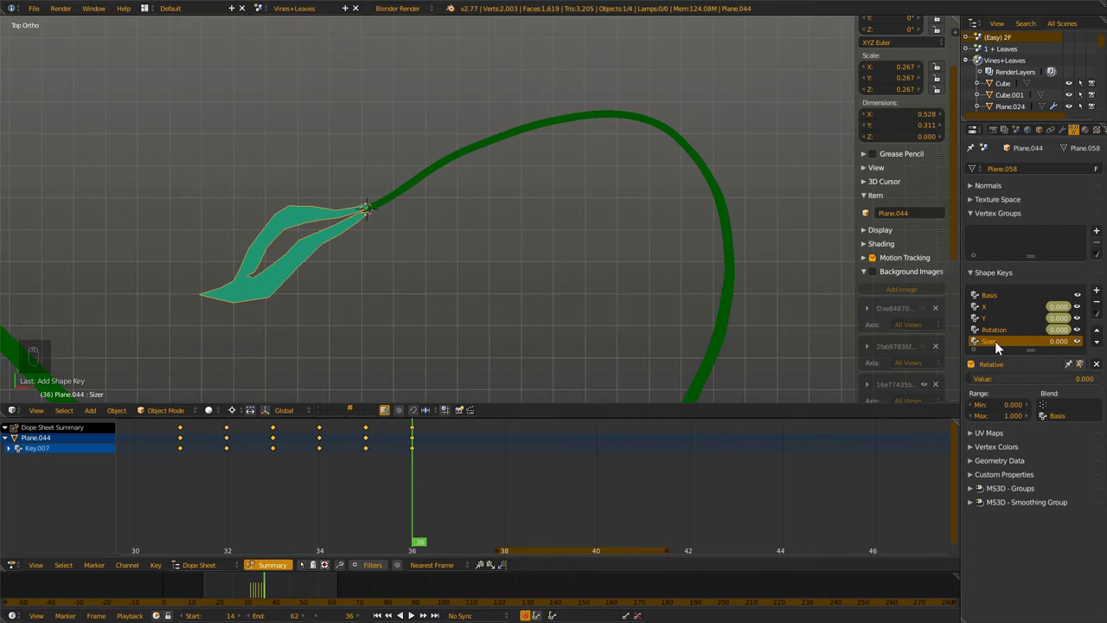
Rename the last shape key Sizer and scale the whole leaf down to zero inside it
drag(1000, 346, 757, 232)
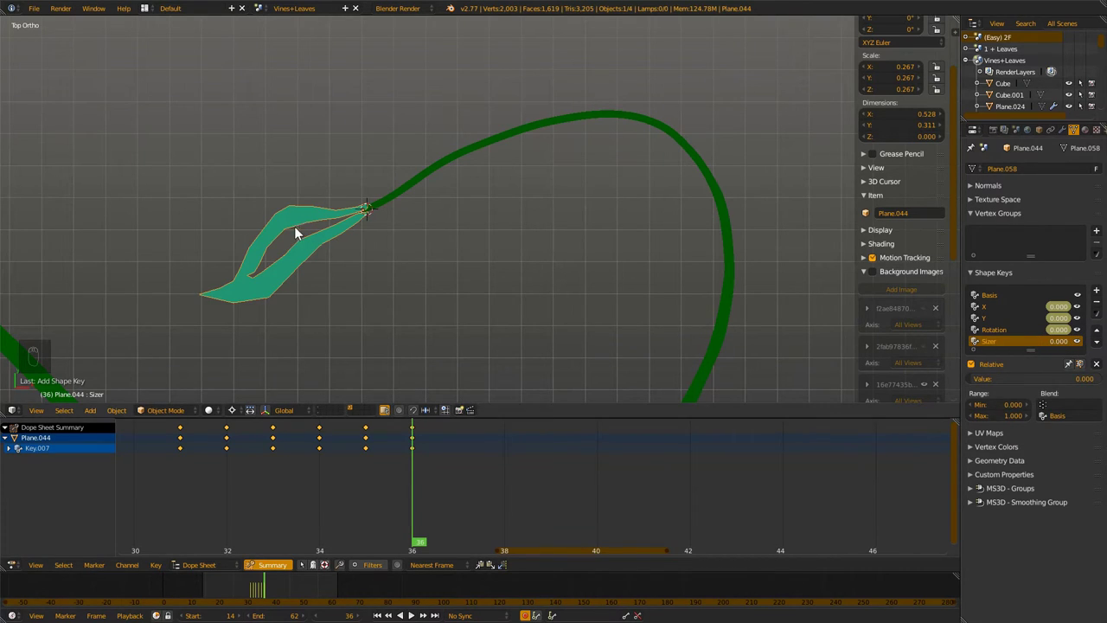
key(Tab)
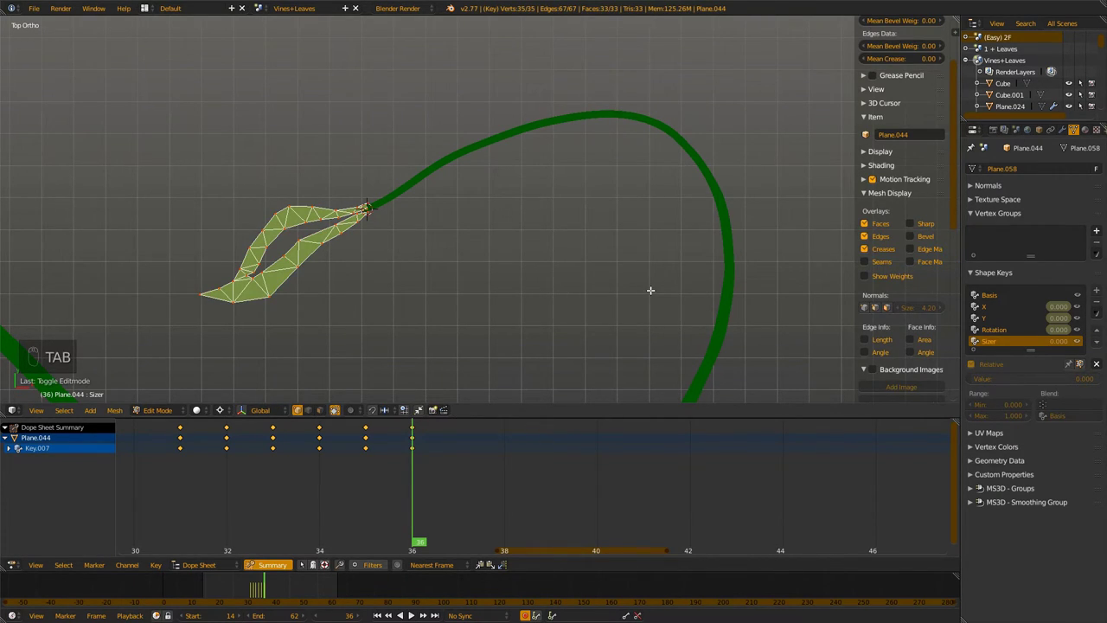
key(s)
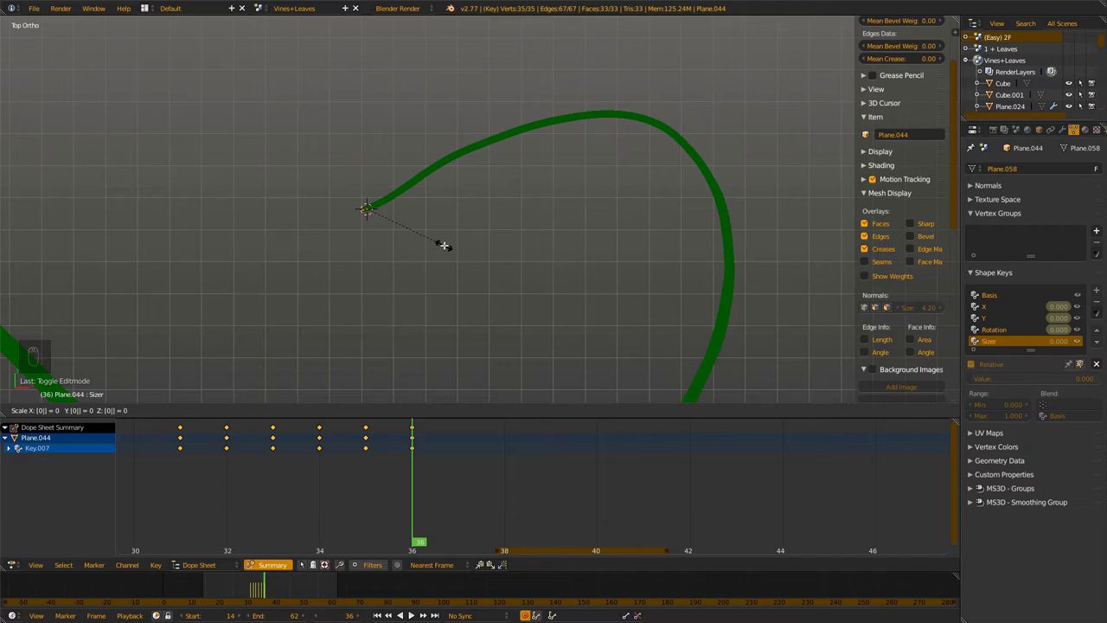
key(Tab)
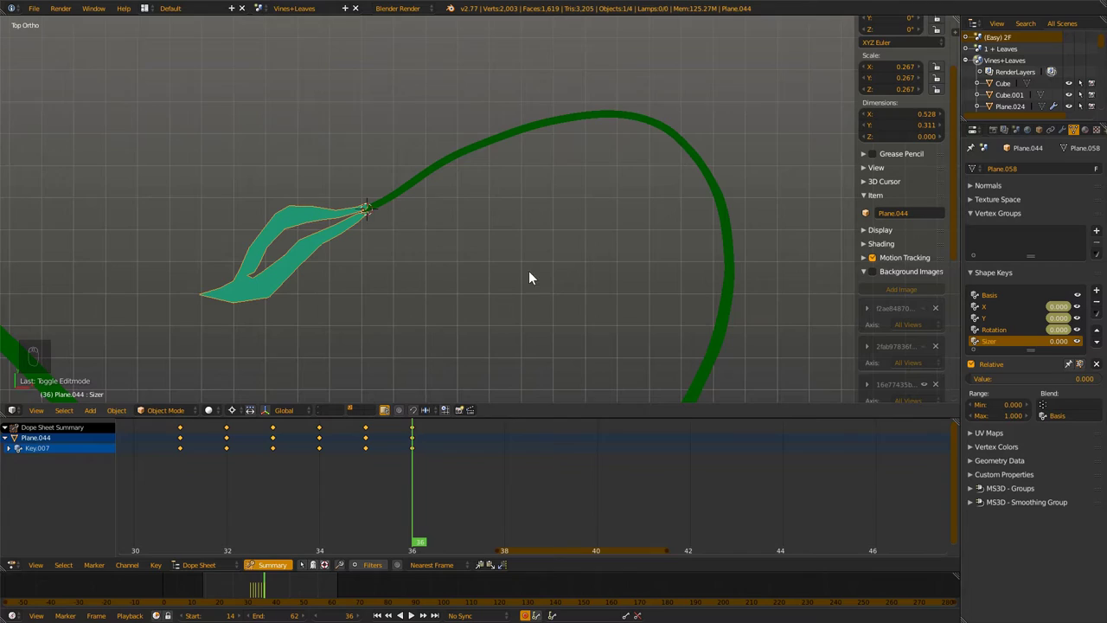
drag(999, 386, 964, 313)
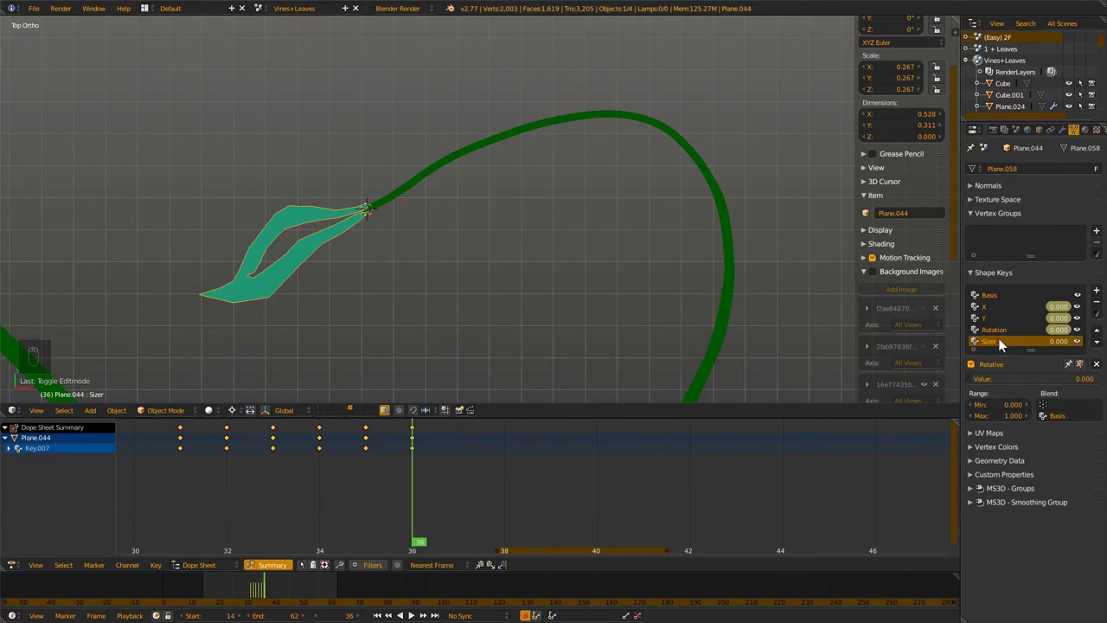
middle_click(785, 328)
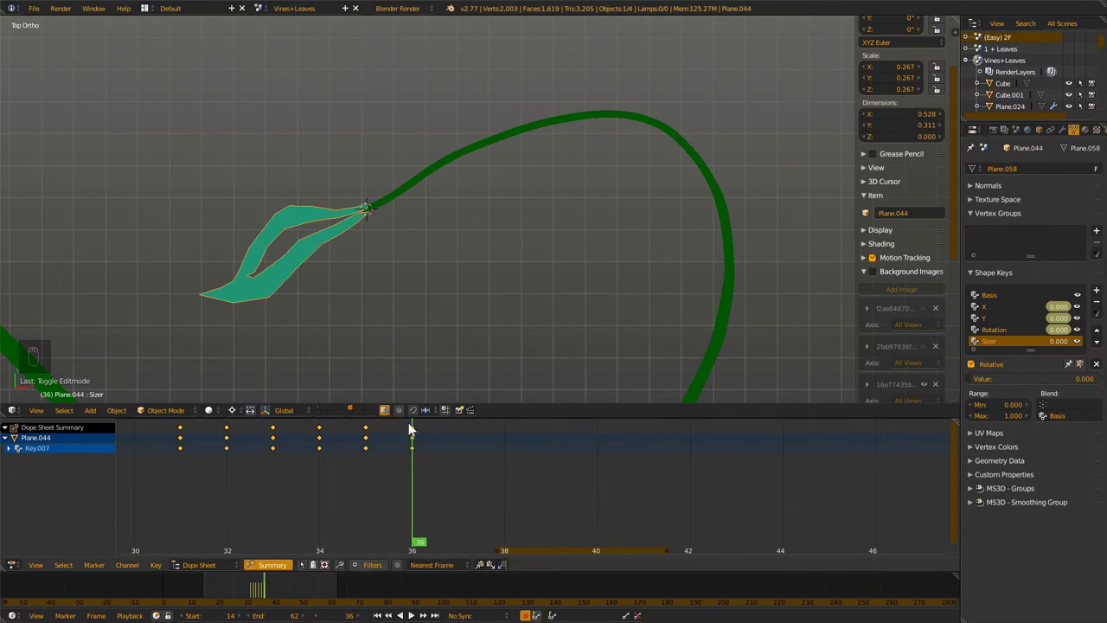
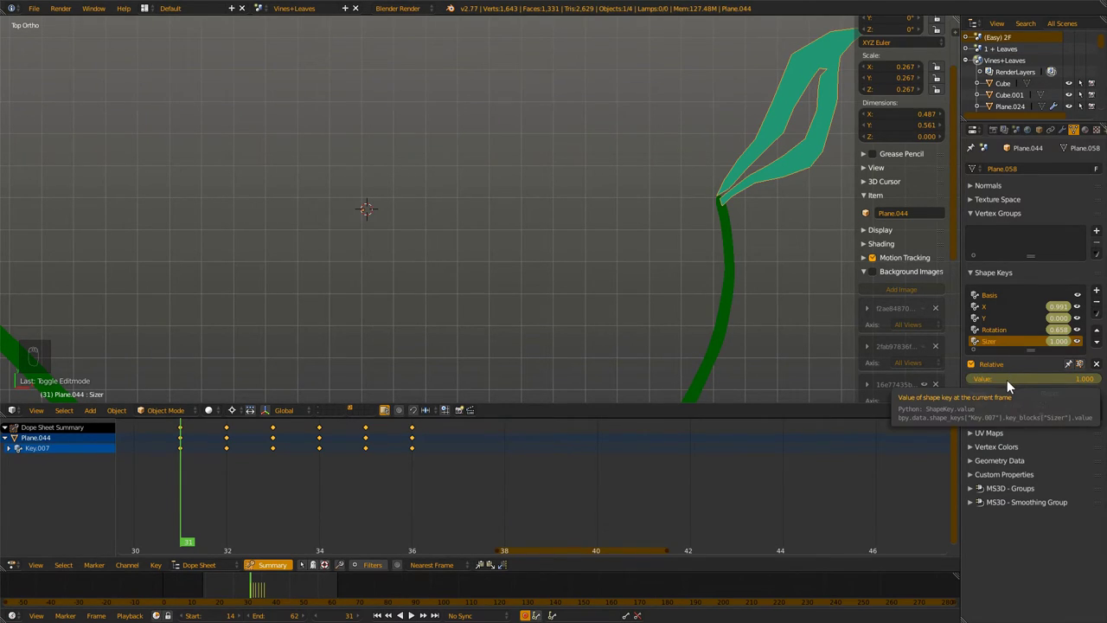
Lower the leaf's shape key value at frame 31 and step between frames 31 and 34 to check the sprout
drag(1014, 383, 1028, 378)
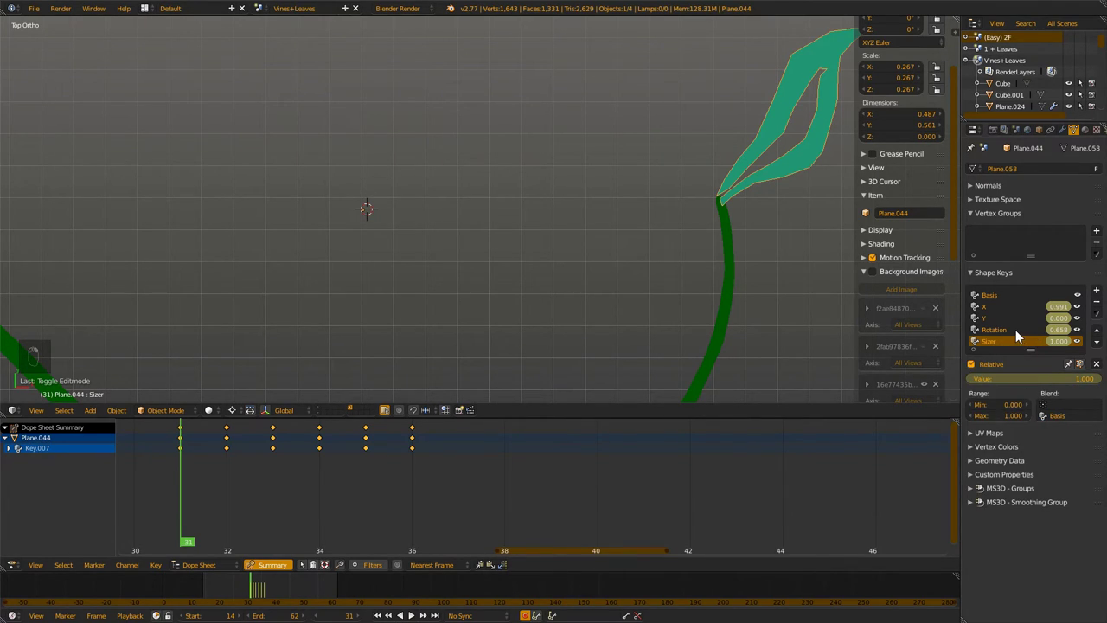
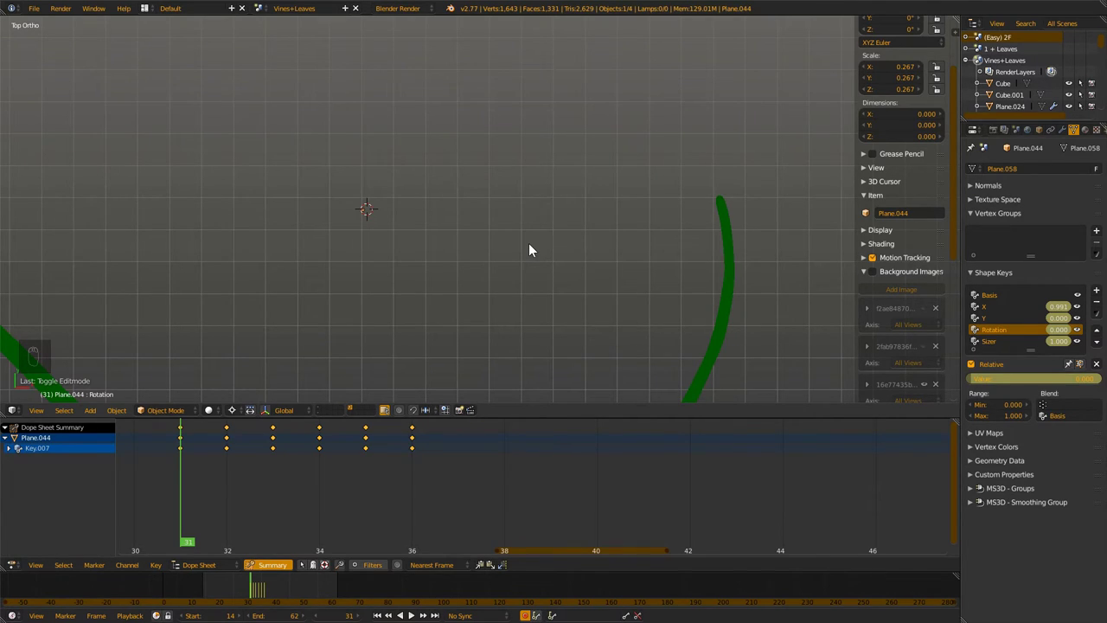
key(Right)
key(Right)
key(Right)
key(Right)
key(Left)
key(Left)
key(Left)
key(Left)
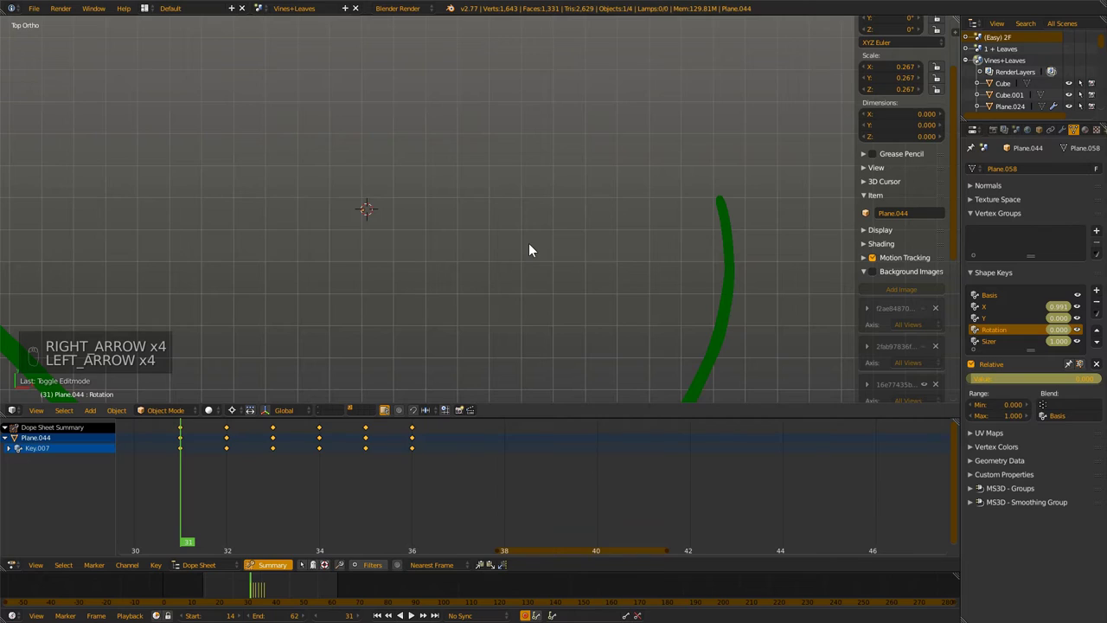
key(Right)
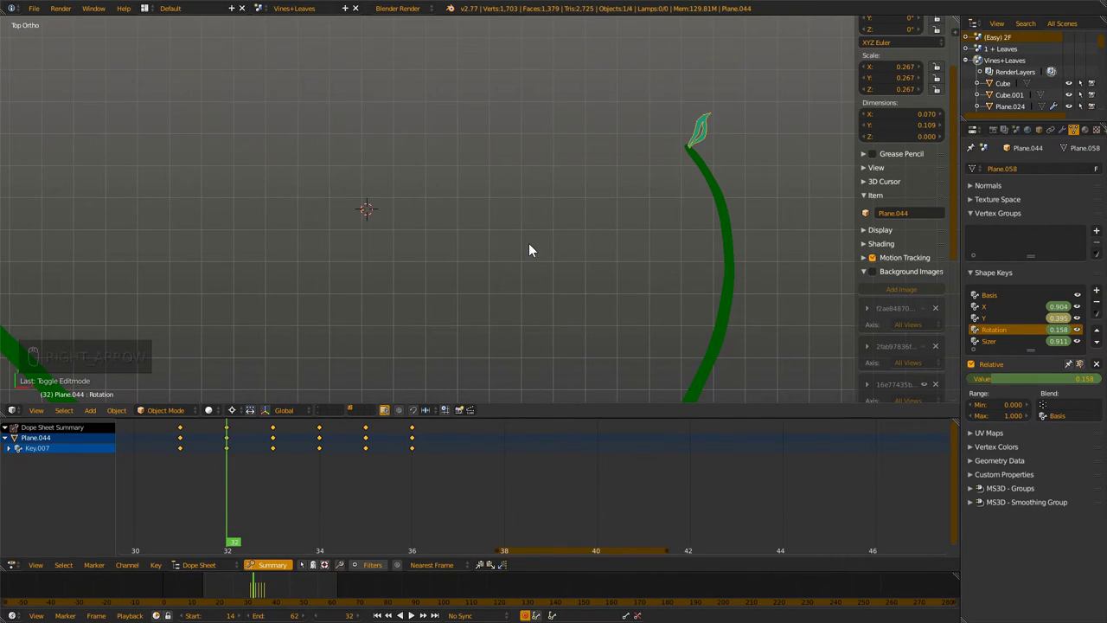
key(Left)
key(Right)
key(Right)
key(Right)
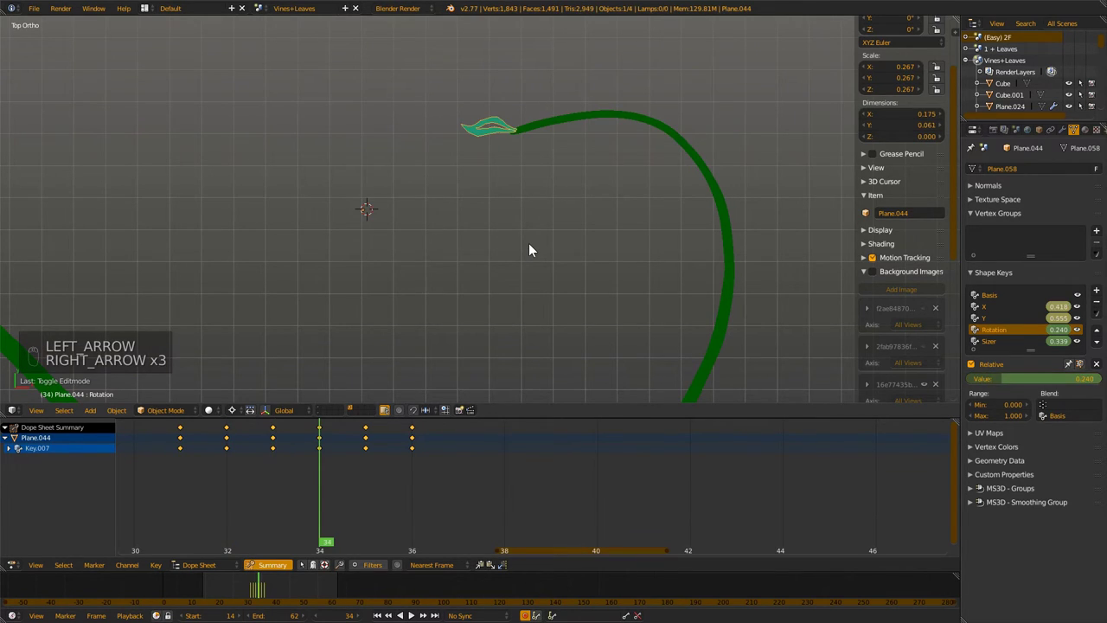
key(Left)
key(Left)
key(Left)
key(Right)
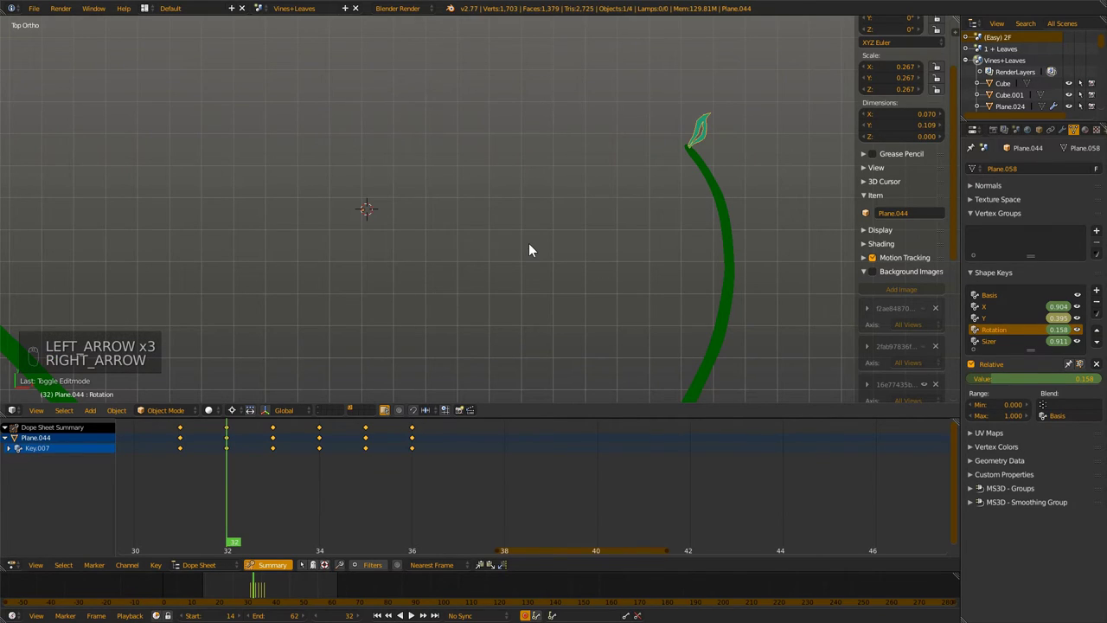
key(Right)
key(Left)
key(Left)
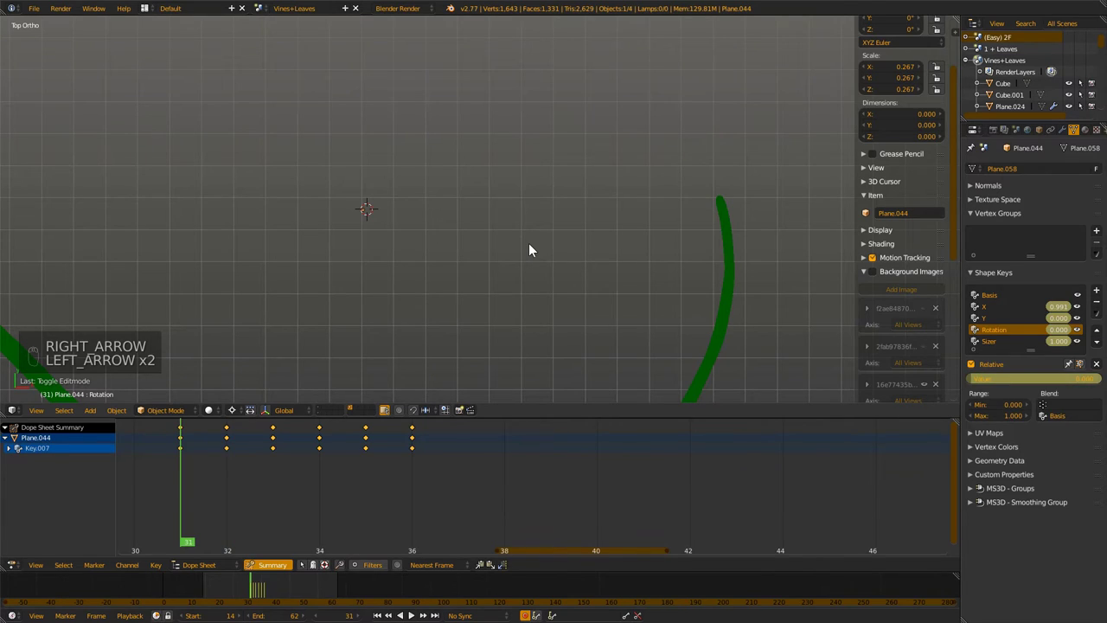
key(Right)
key(Left)
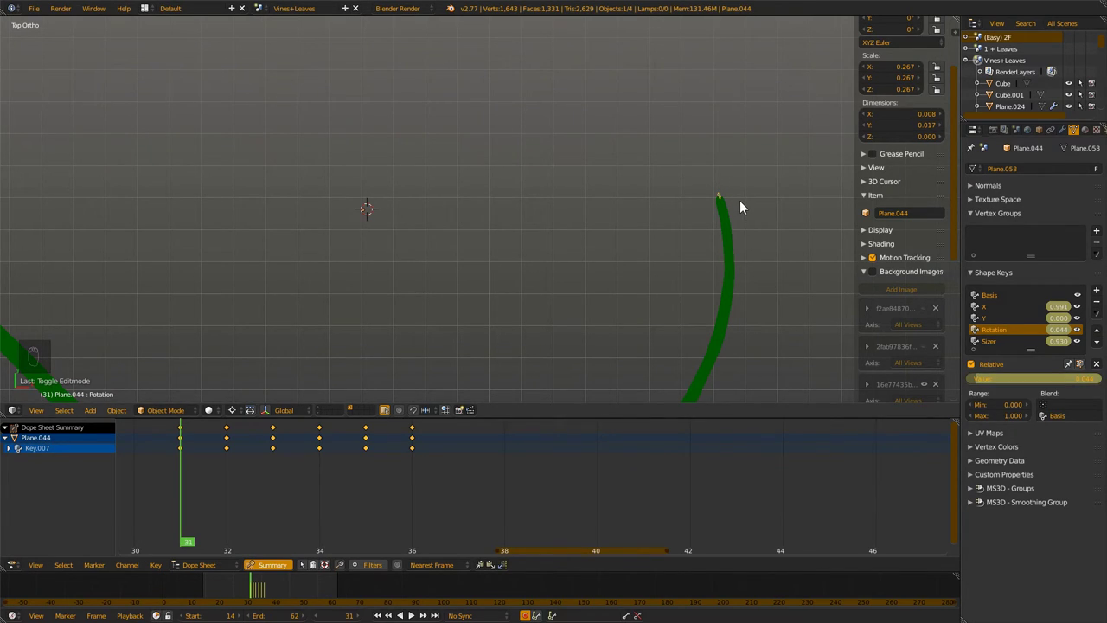
Zero the remaining shape key values at frame 31 so the leaf starts invisible, then scrub frames 31-36 to watch it grow
drag(996, 319, 823, 413)
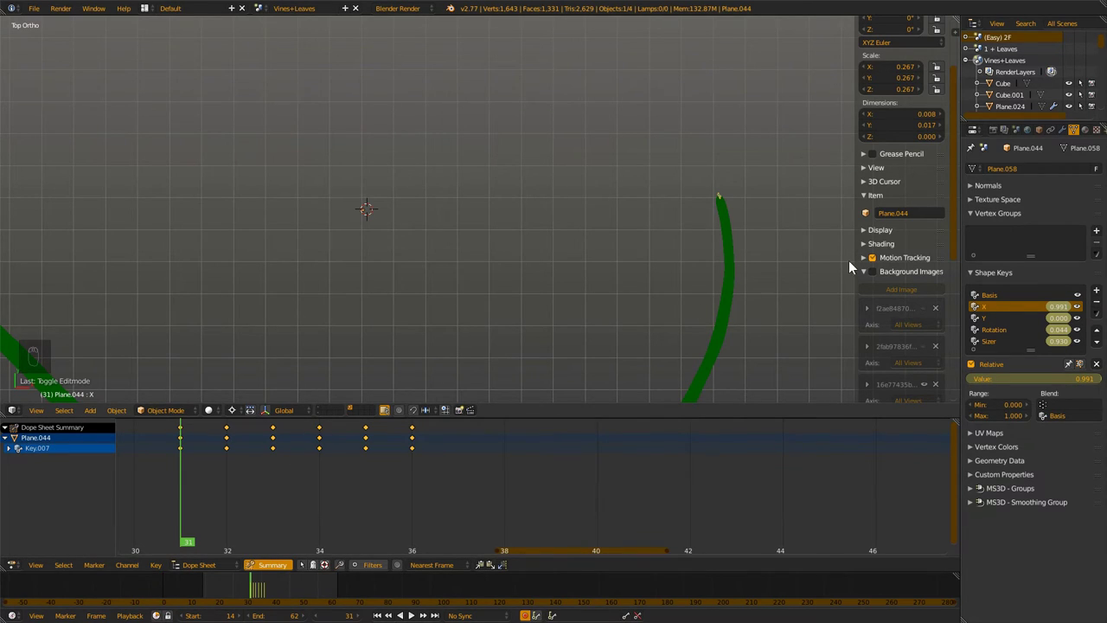
key(Right)
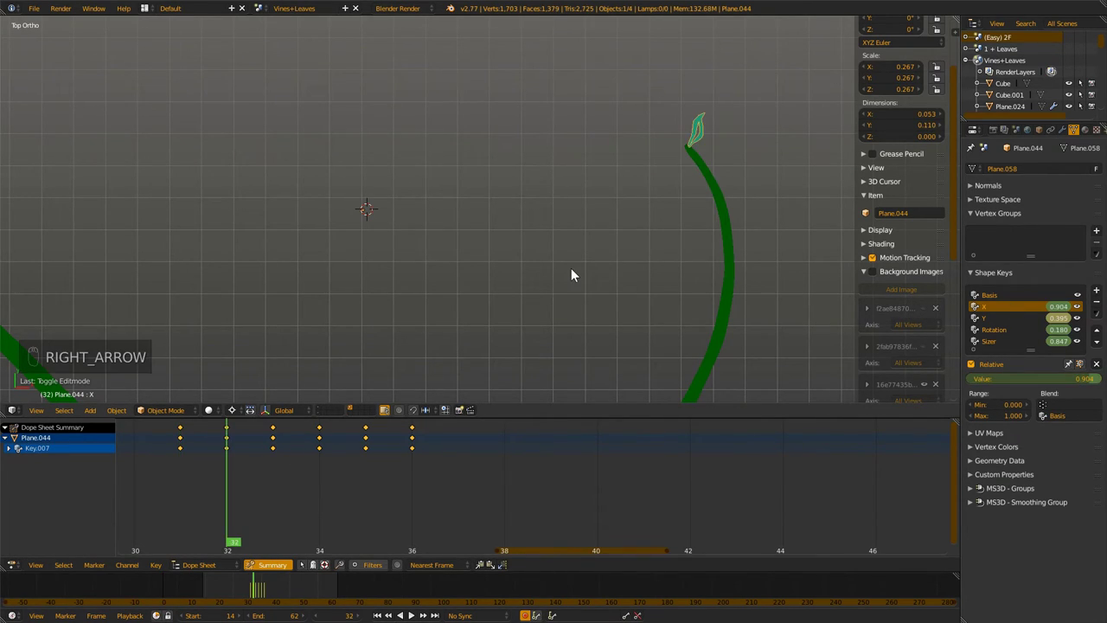
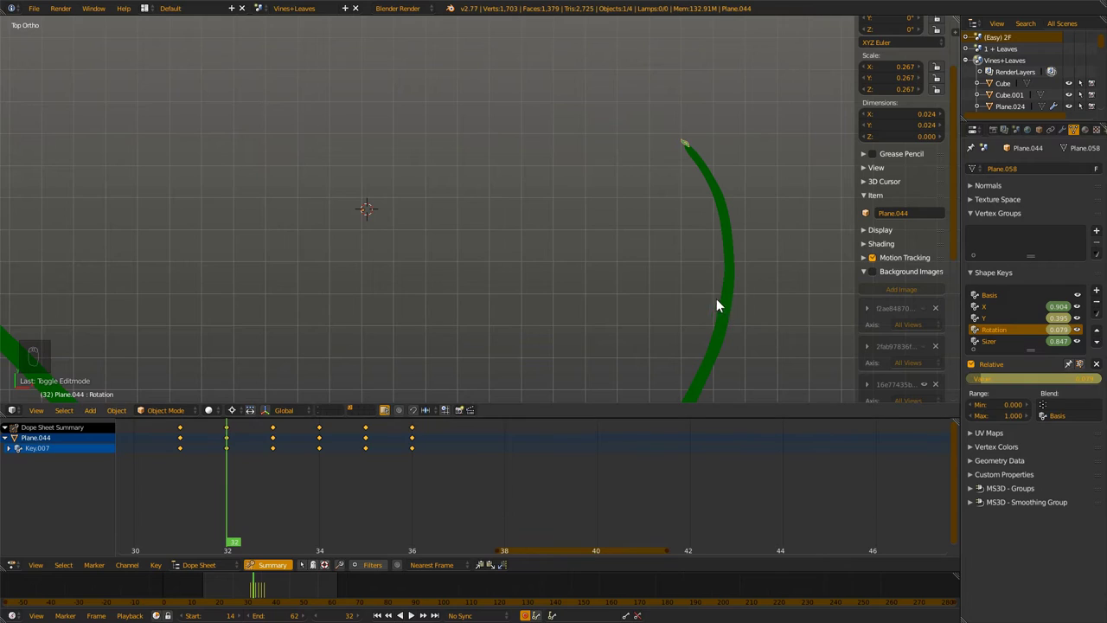
key(Right)
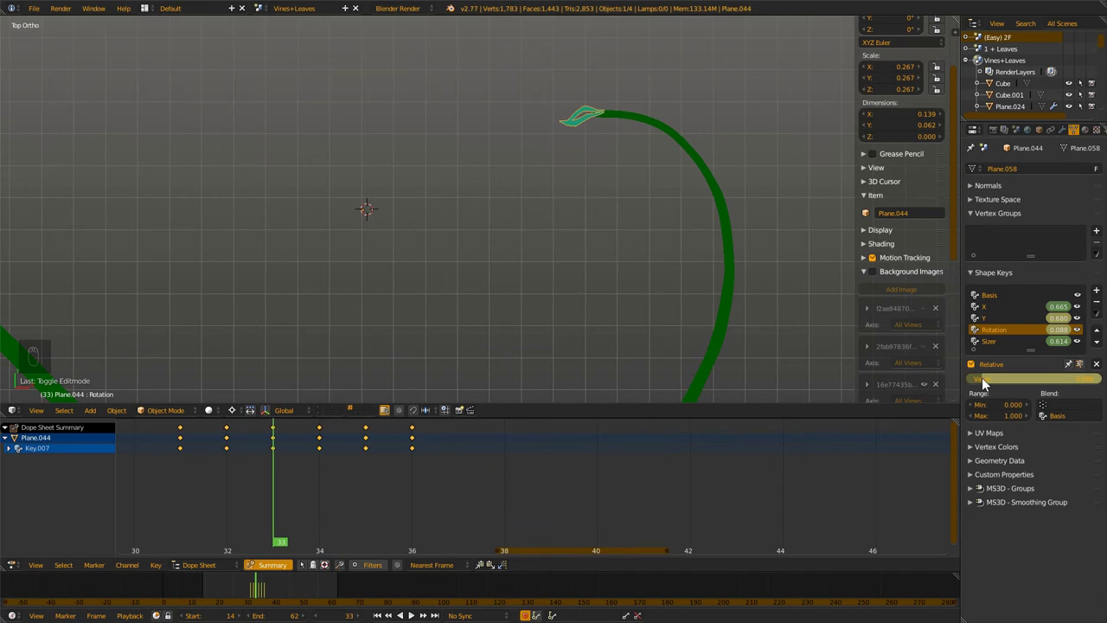
key(Right)
key(Right)
key(Right)
key(Right)
key(Right)
key(Right)
key(Left)
key(Left)
key(Left)
key(Left)
key(Left)
key(Left)
key(Left)
key(Left)
key(Right)
key(Right)
key(Right)
key(Right)
key(Right)
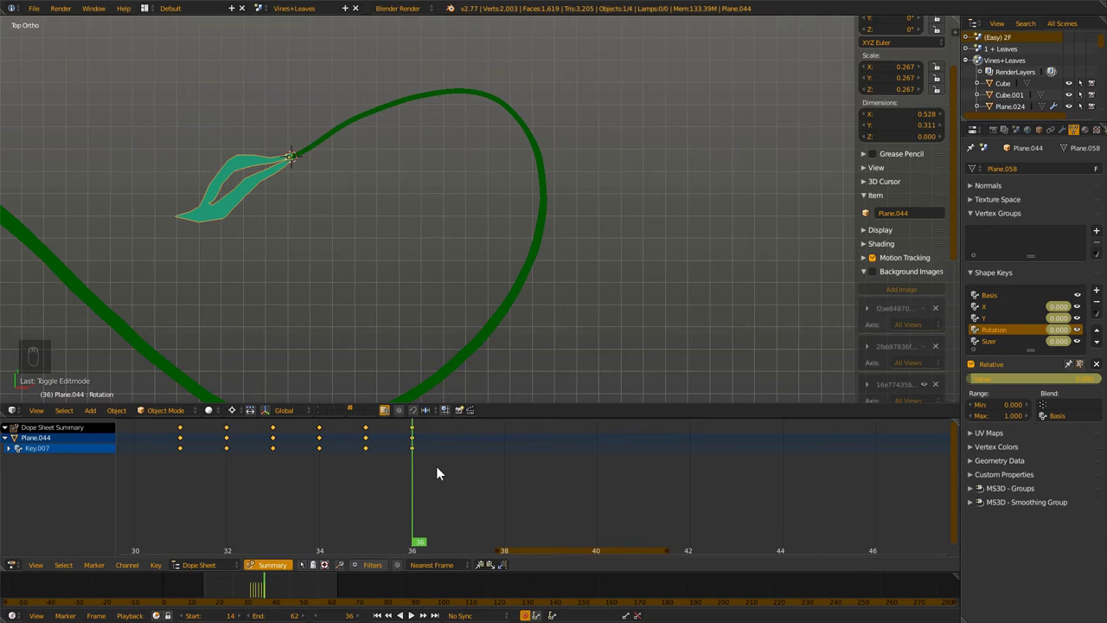
Advance frame by frame to frame 44 with the leaf at full size on the vine tip
key(Right)
key(Right)
key(Right)
key(Right)
key(Right)
key(Right)
key(Right)
key(Right)
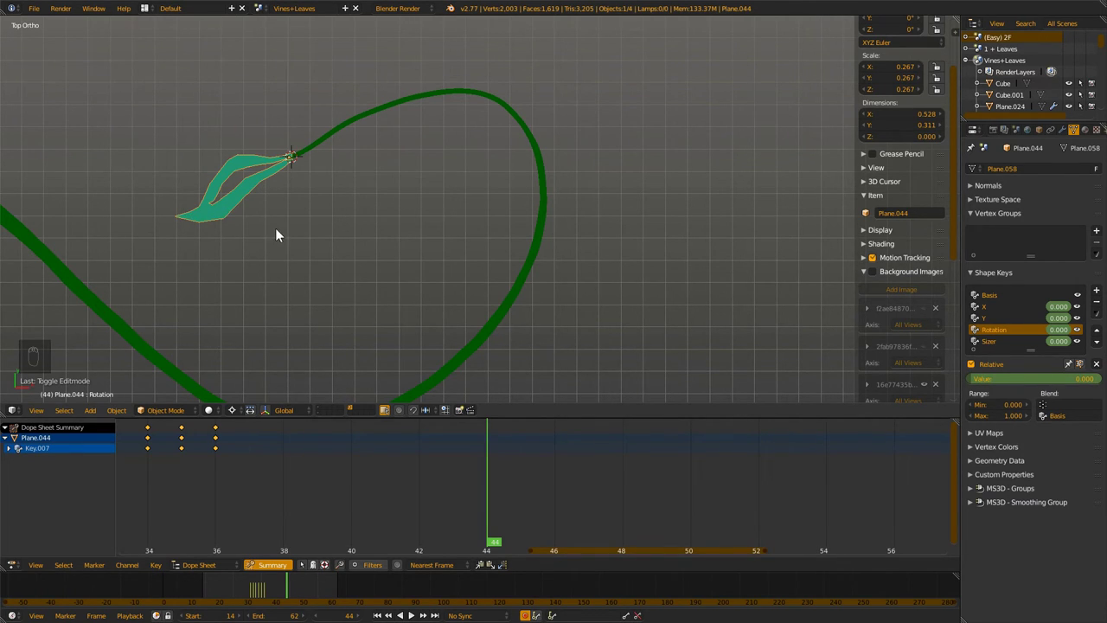
Key the leaf's Sizer at 0.202 on frame 44, deselect the keys and expand Key.007's channels in the Dope Sheet
drag(257, 237, 250, 451)
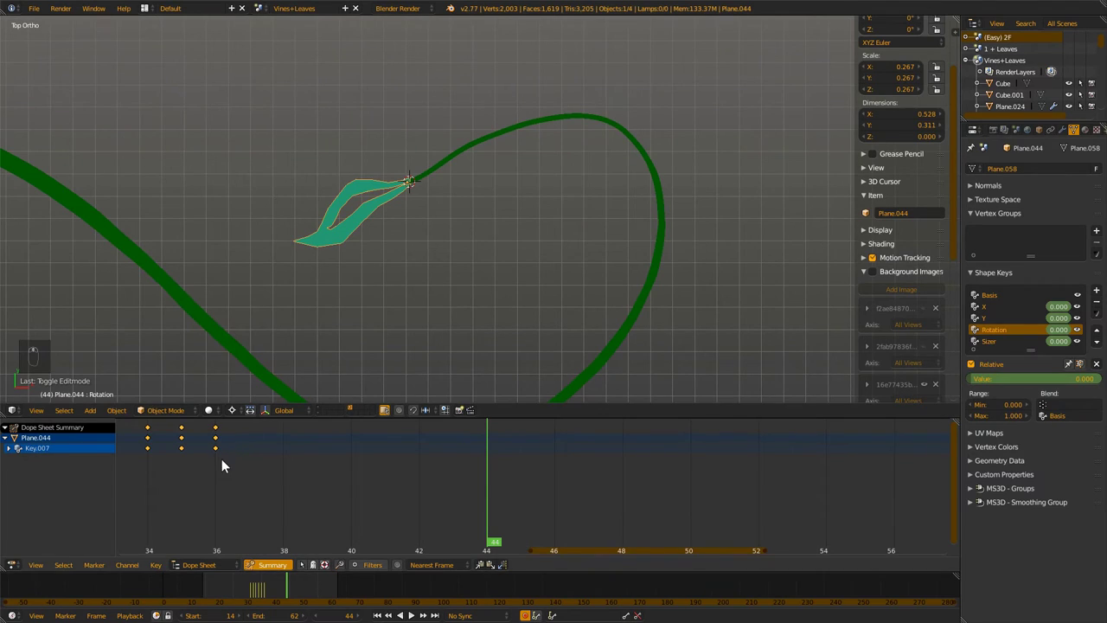
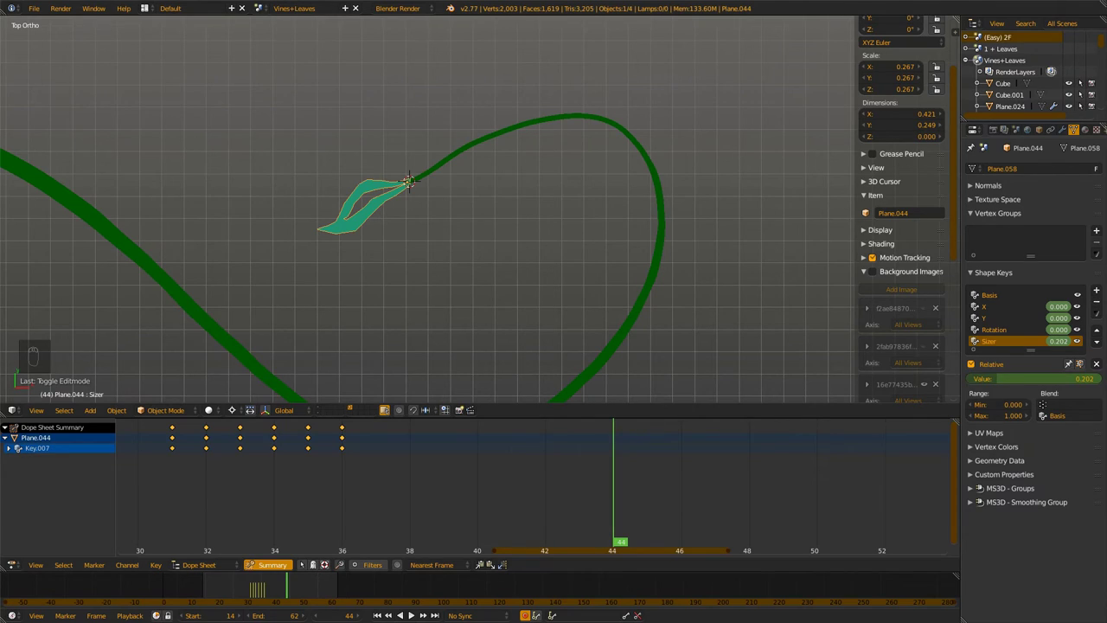
drag(347, 478, 470, 500)
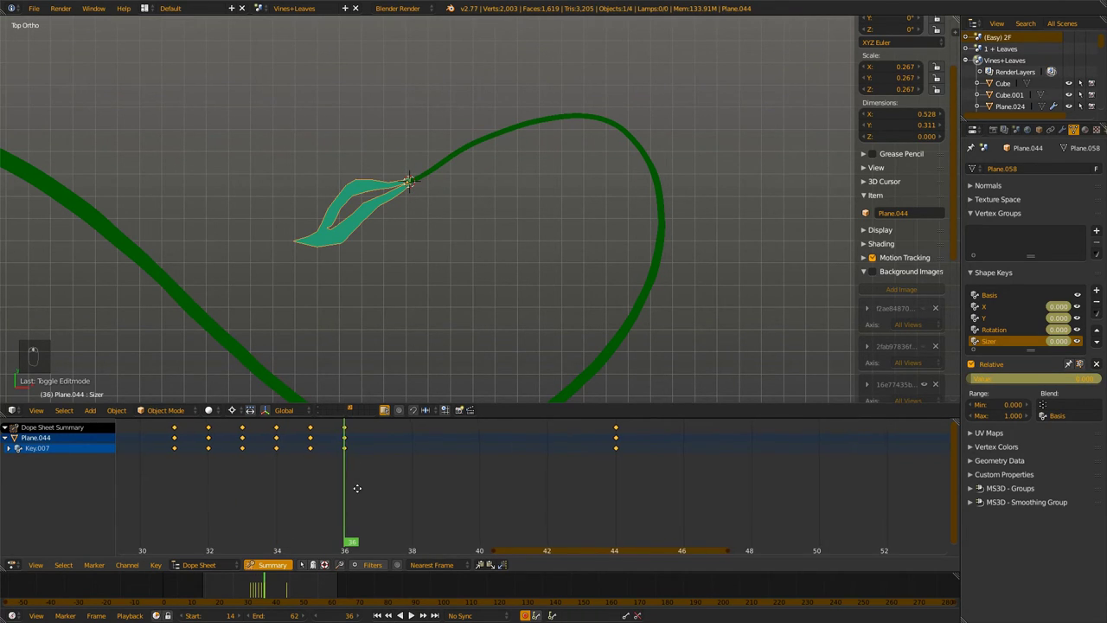
key(a)
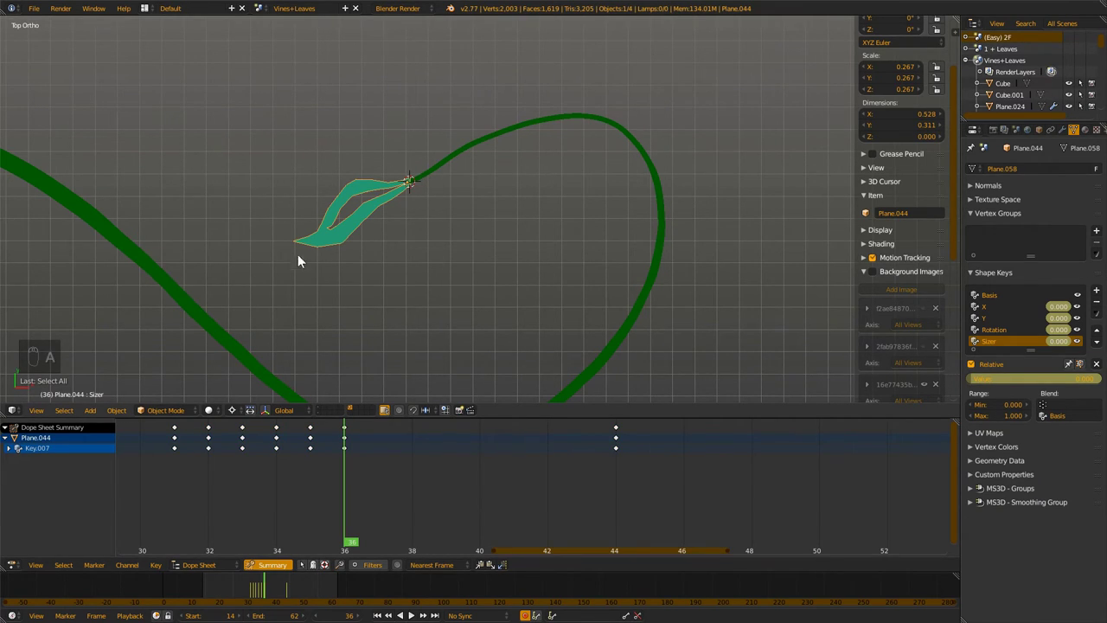
key(b)
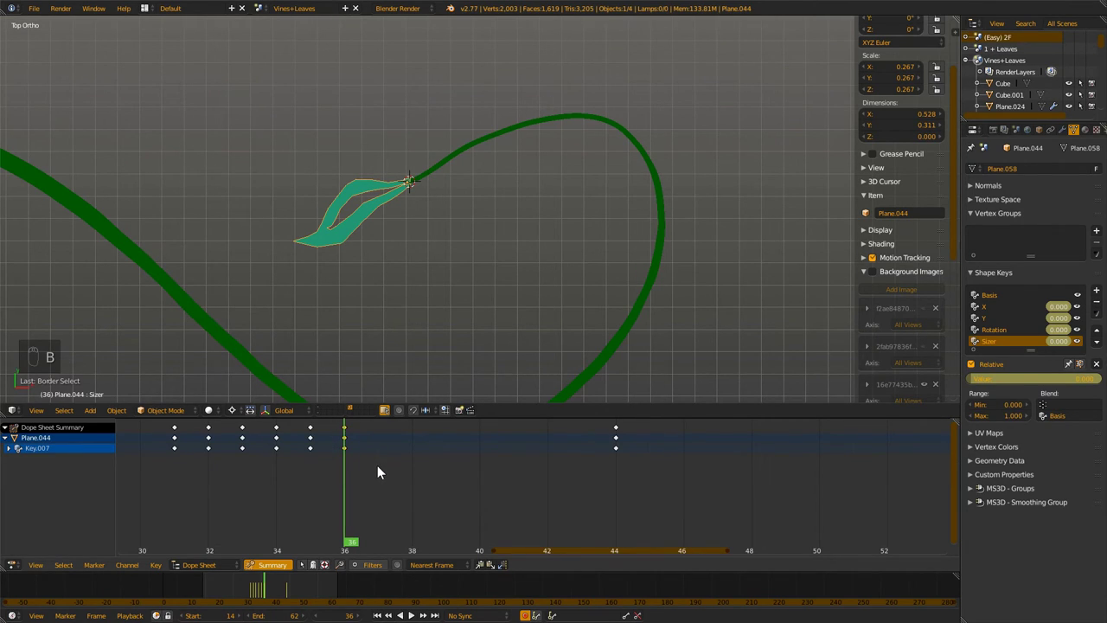
Delete the stray key_blocks["Size"] channel from the leaf's shape key animation
drag(12, 454, 44, 484)
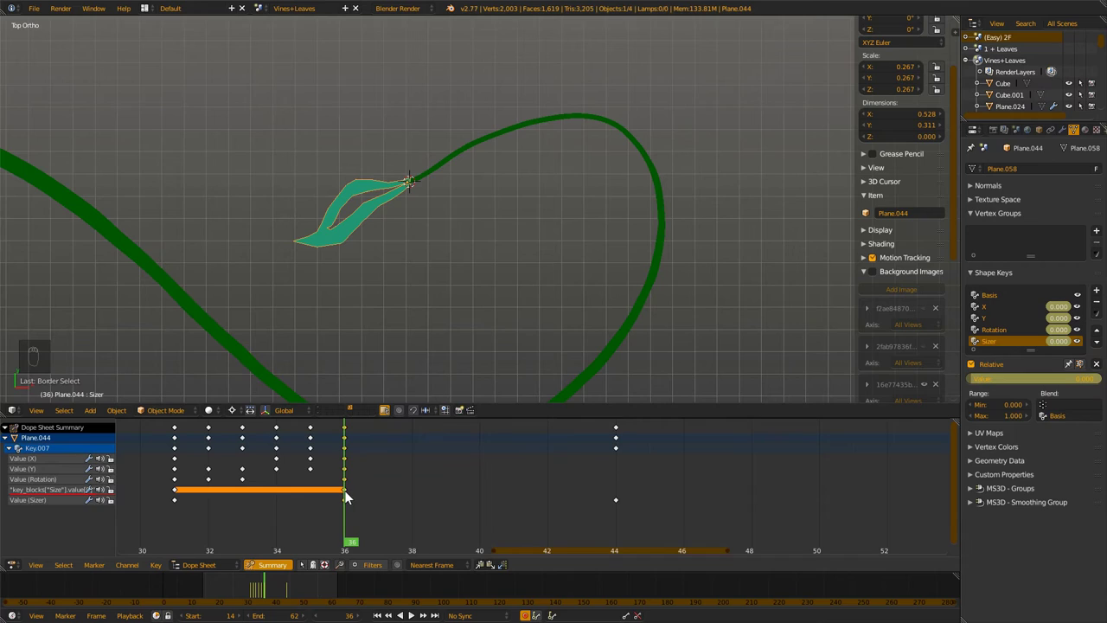
drag(52, 494, 349, 493)
key(x)
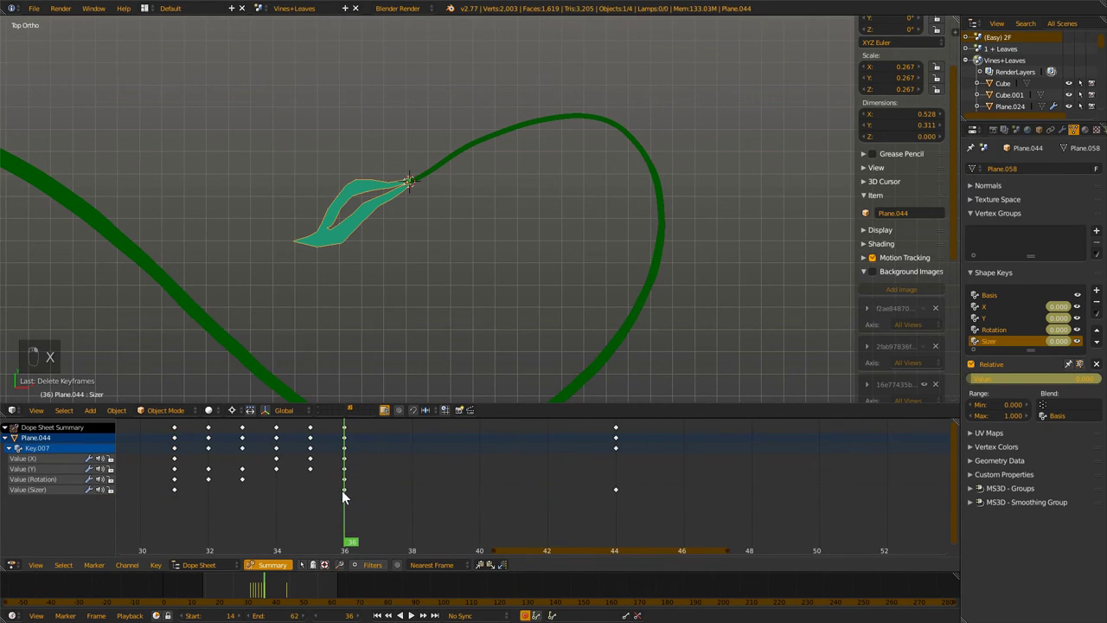
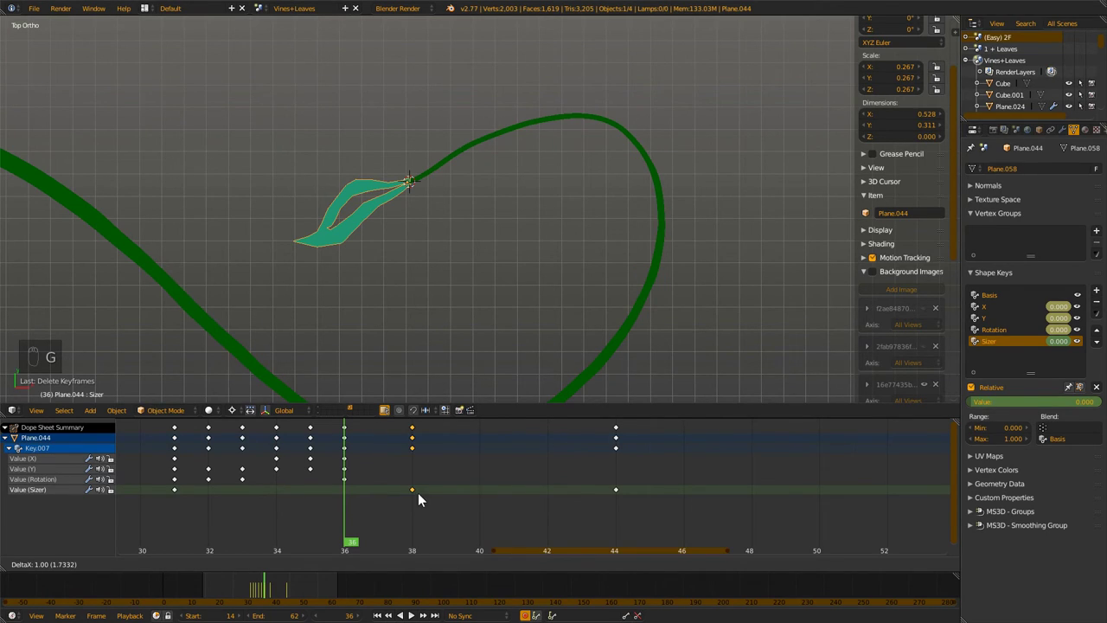
Move the Sizer keyframe from frame 36 to 38, tweak the X value at frame 33 and check frame 32
drag(337, 502, 377, 517)
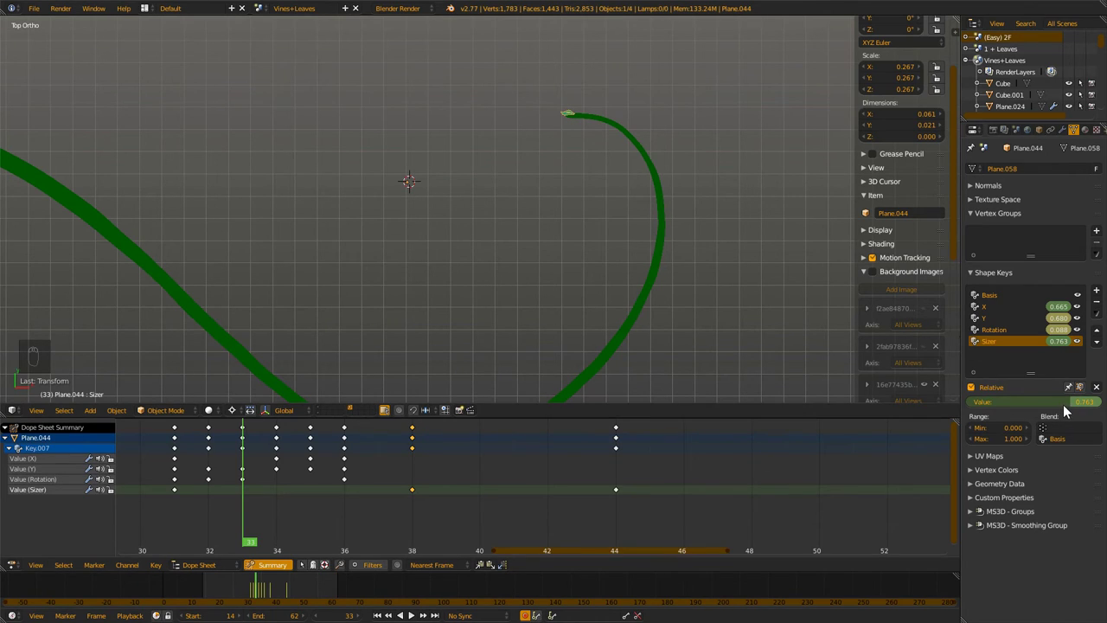
drag(1000, 325, 1027, 307)
drag(1024, 310, 895, 277)
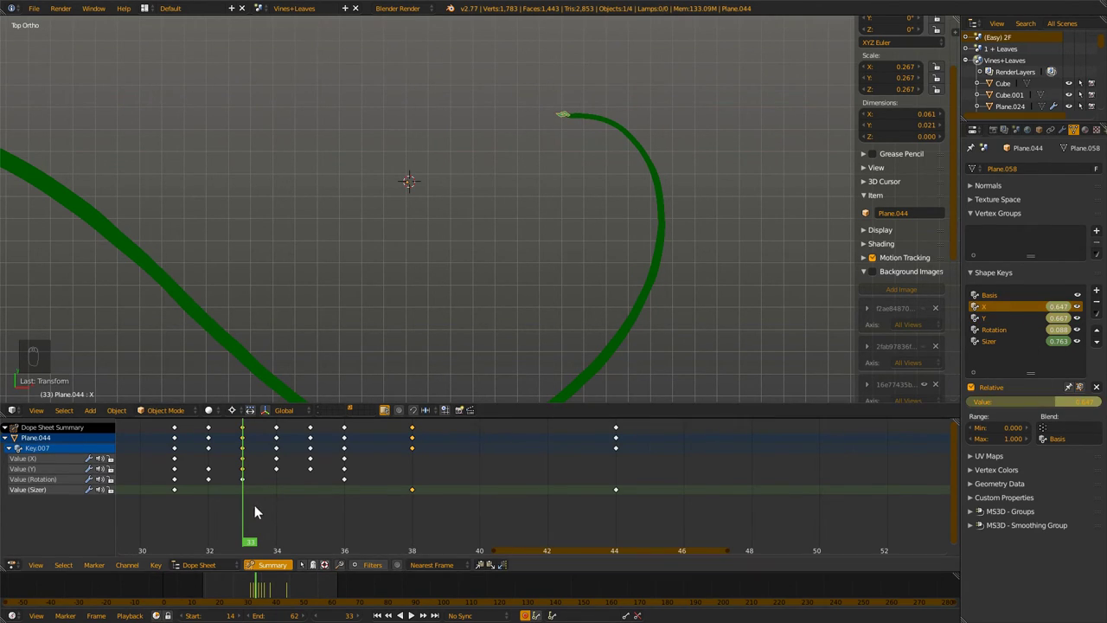
drag(250, 507, 230, 509)
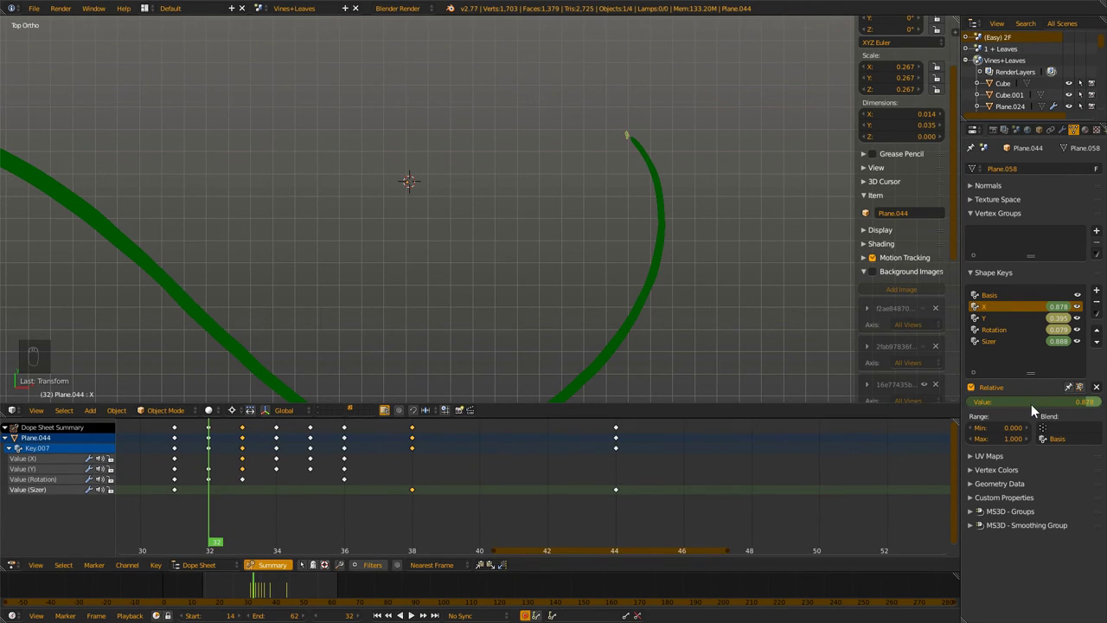
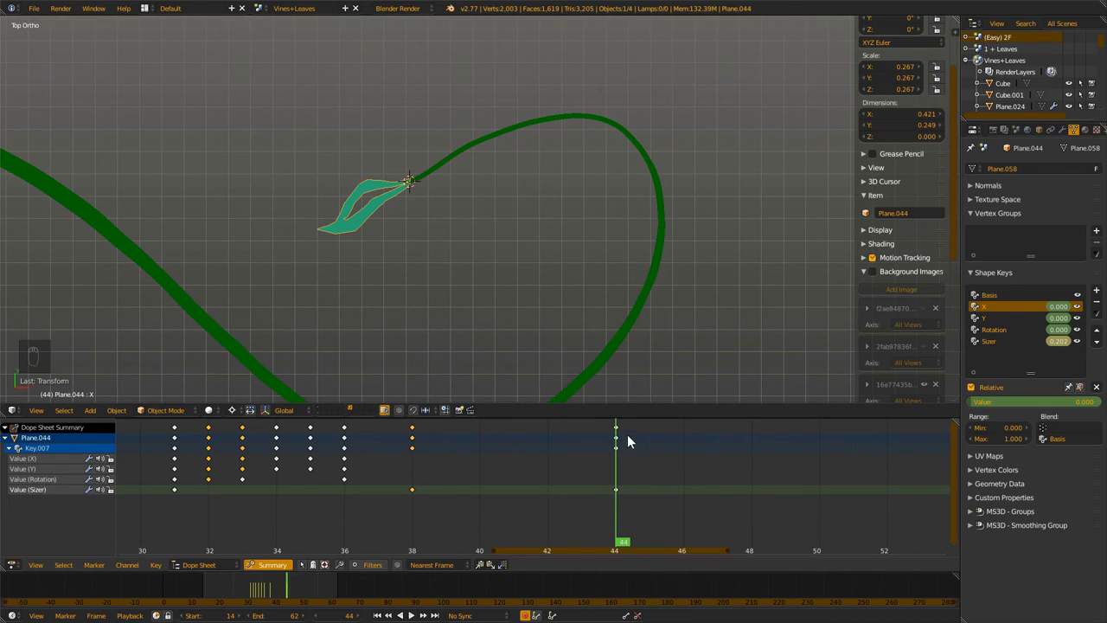
Shift the frame 44 keys later and play the animation to preview the leaf
key(q)
key(a)
key(b)
key(g)
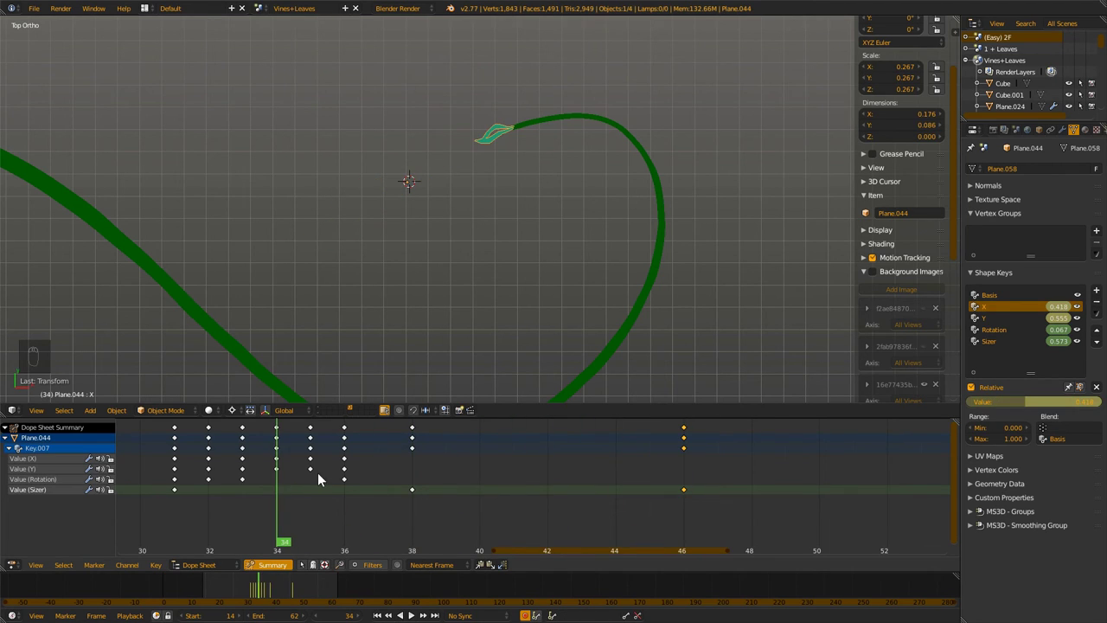
key(alt+a)
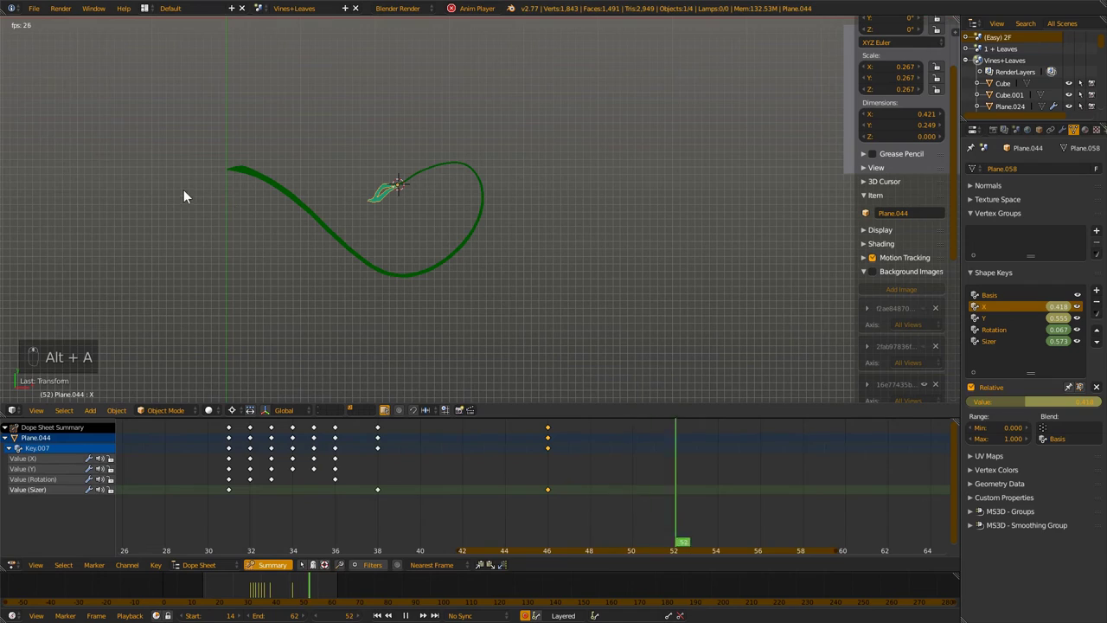
key(shift+a)
key(g)
click(711, 159)
click(730, 301)
click(384, 212)
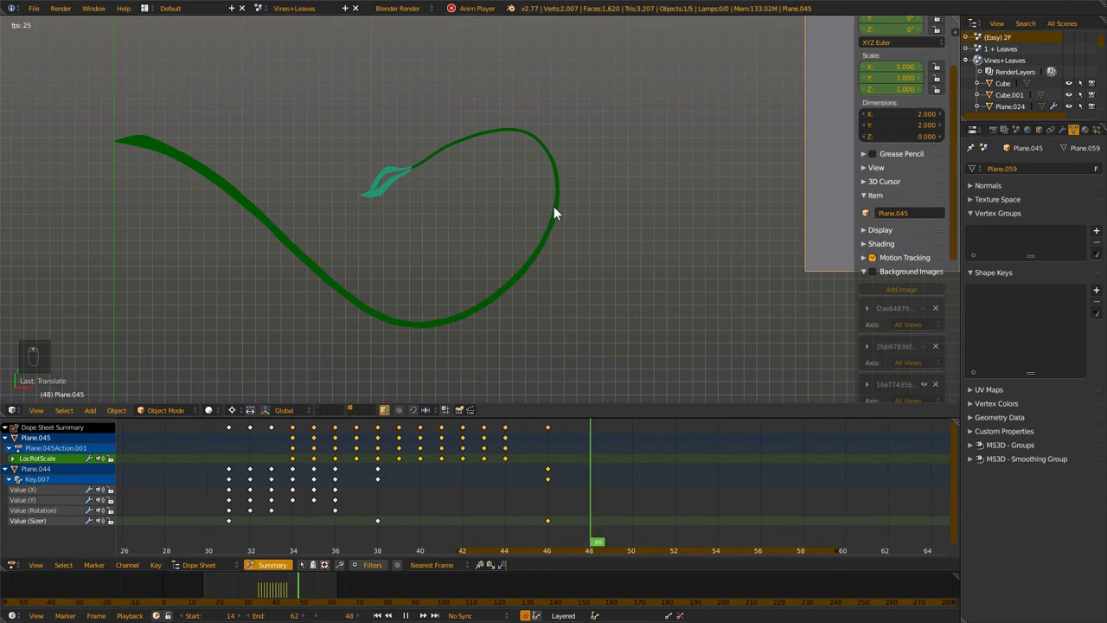
Delete the large plane, replace it with a placeholder cube beside the vine and play the leaf unfurling
key(alt+a)
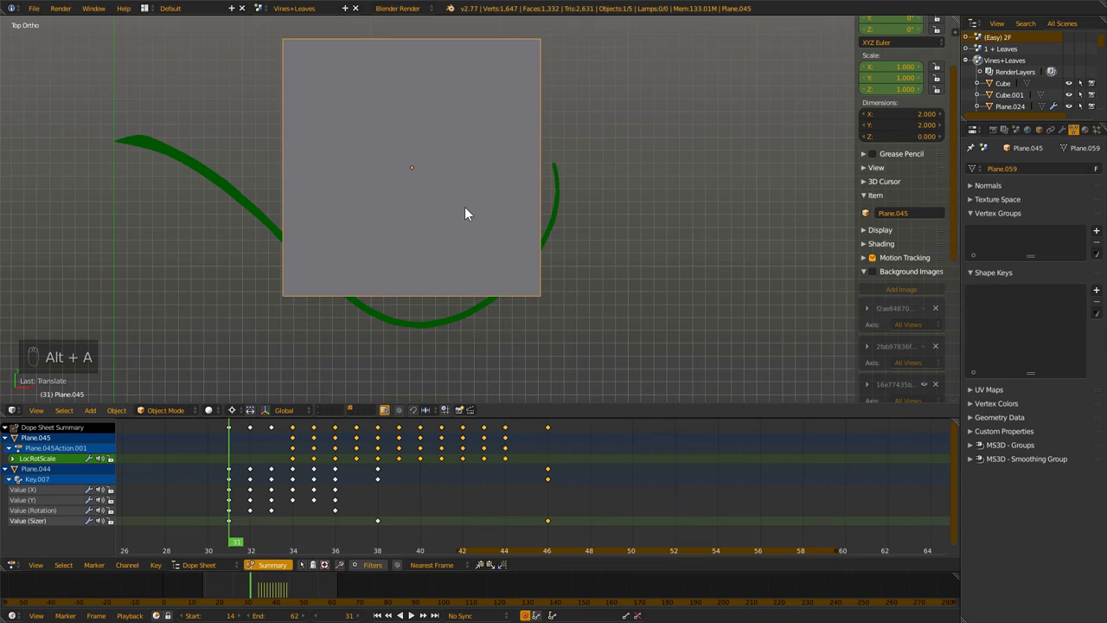
key(x)
key(shift+a)
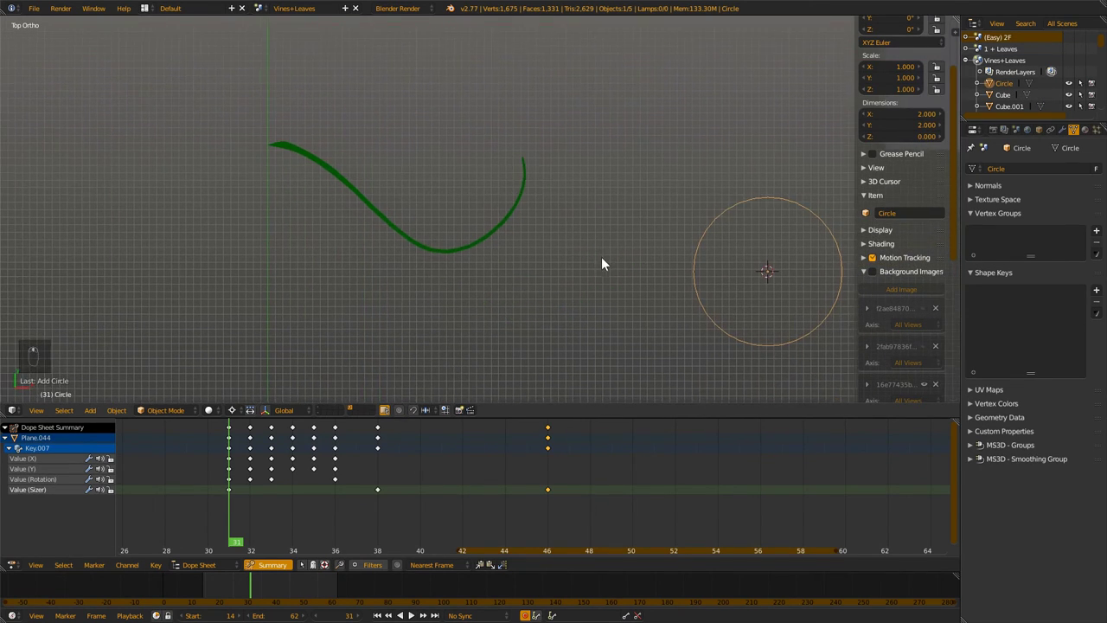
key(x)
key(shift+a)
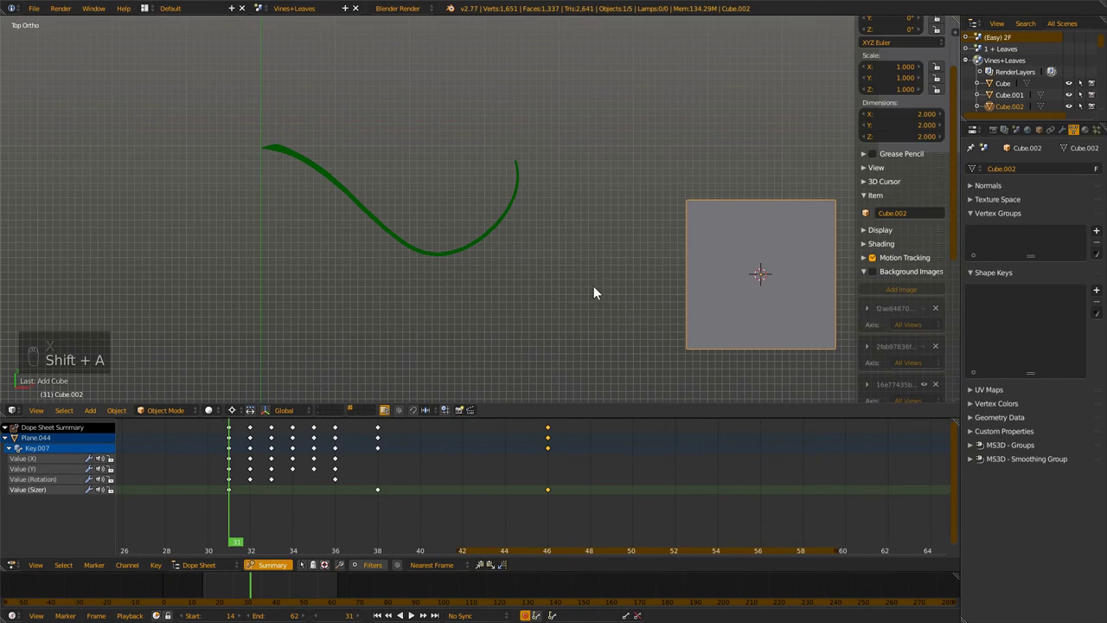
key(alt+a)
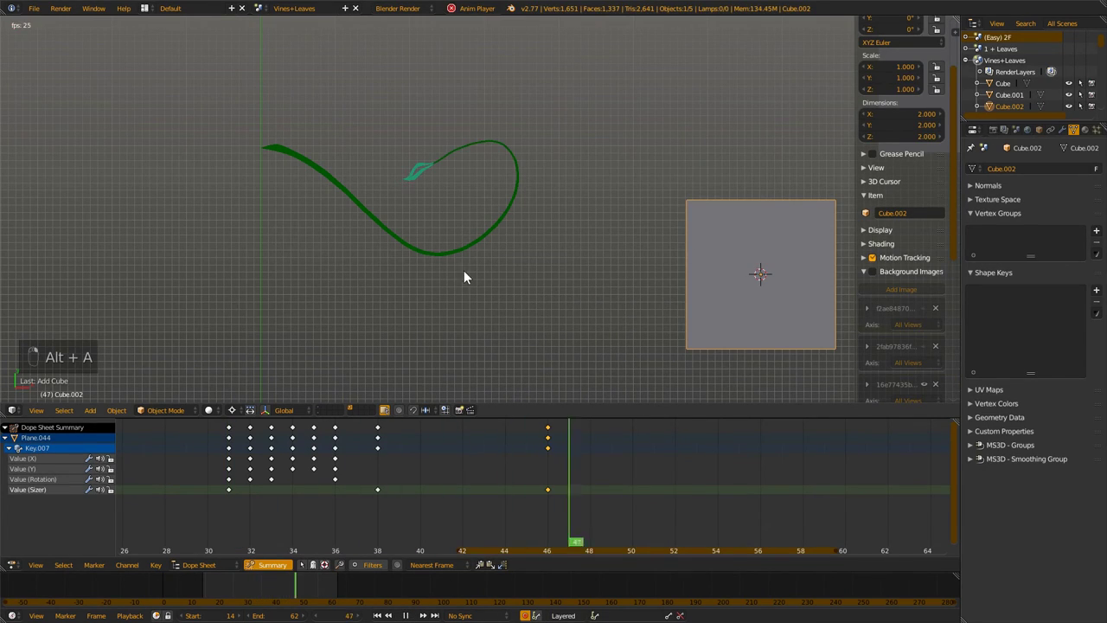
middle_click(454, 215)
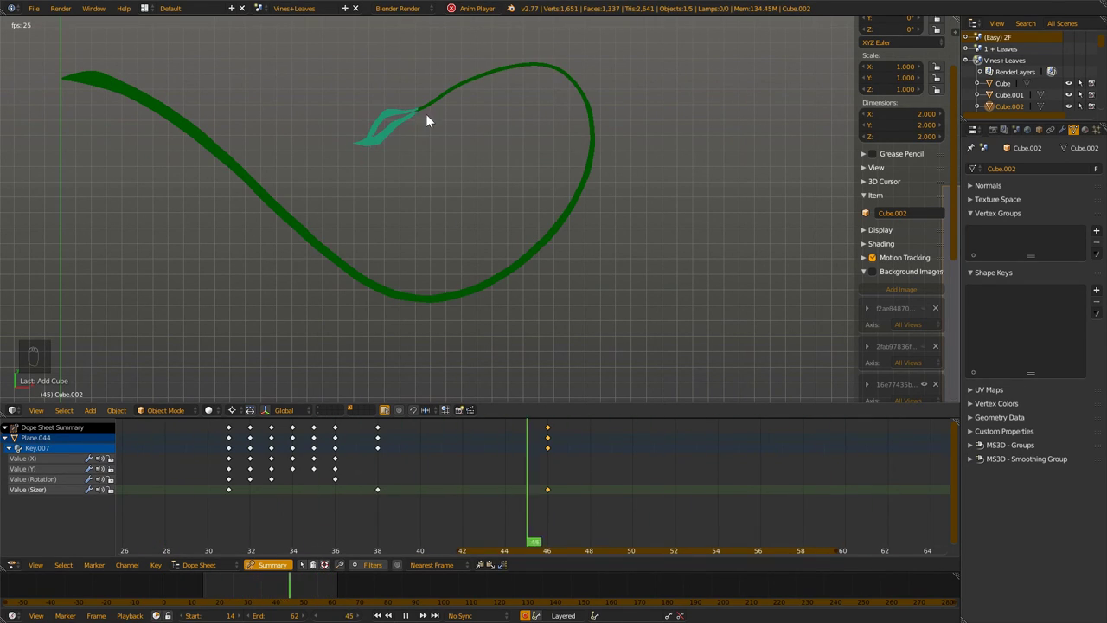
Duplicate the vine with its leaf, scale the copy down and hang it from the main vine as a tendril
key(alt+a)
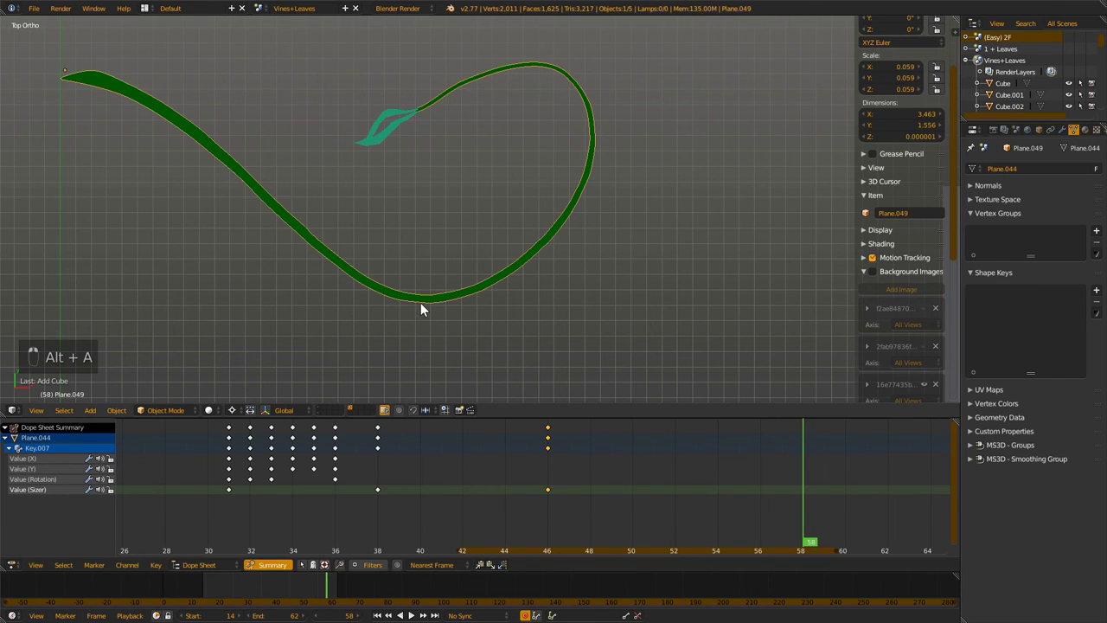
right_click(389, 132)
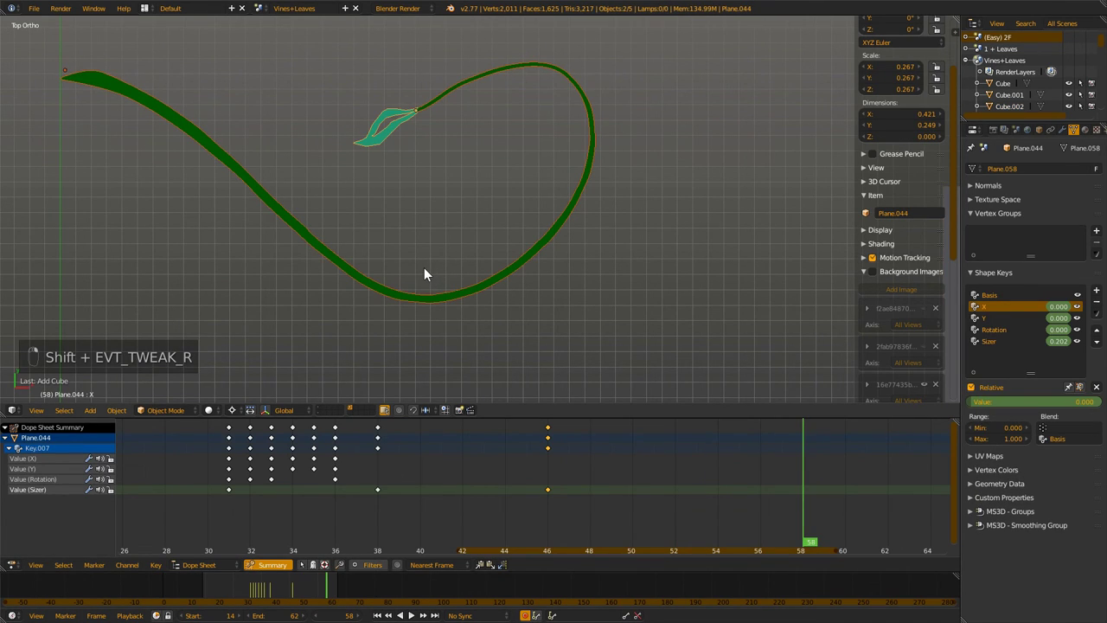
key(shift+d)
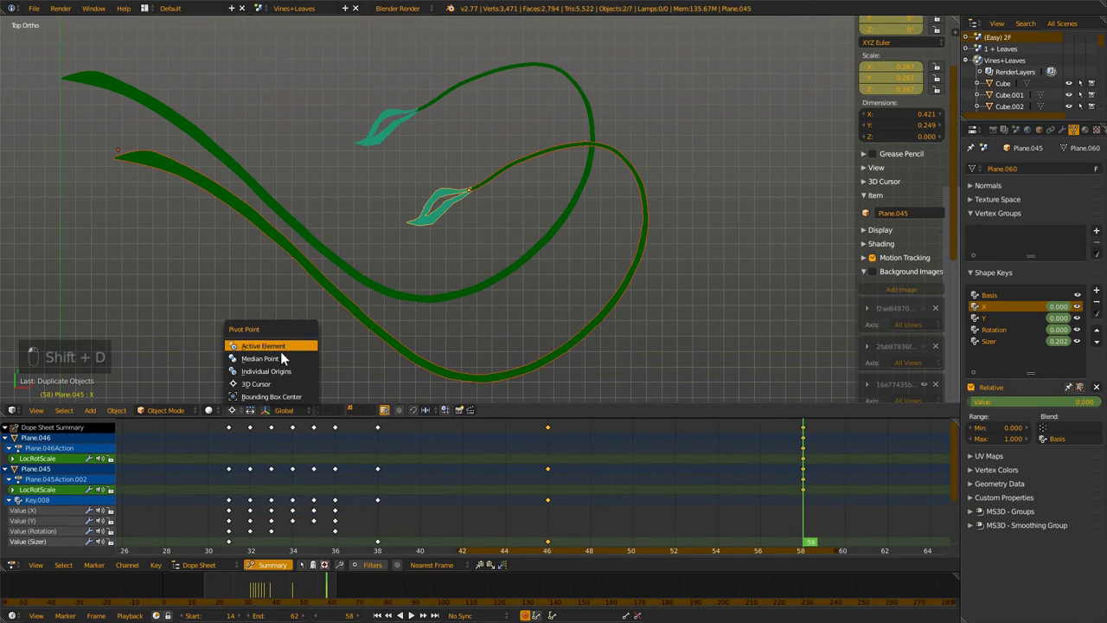
key(s)
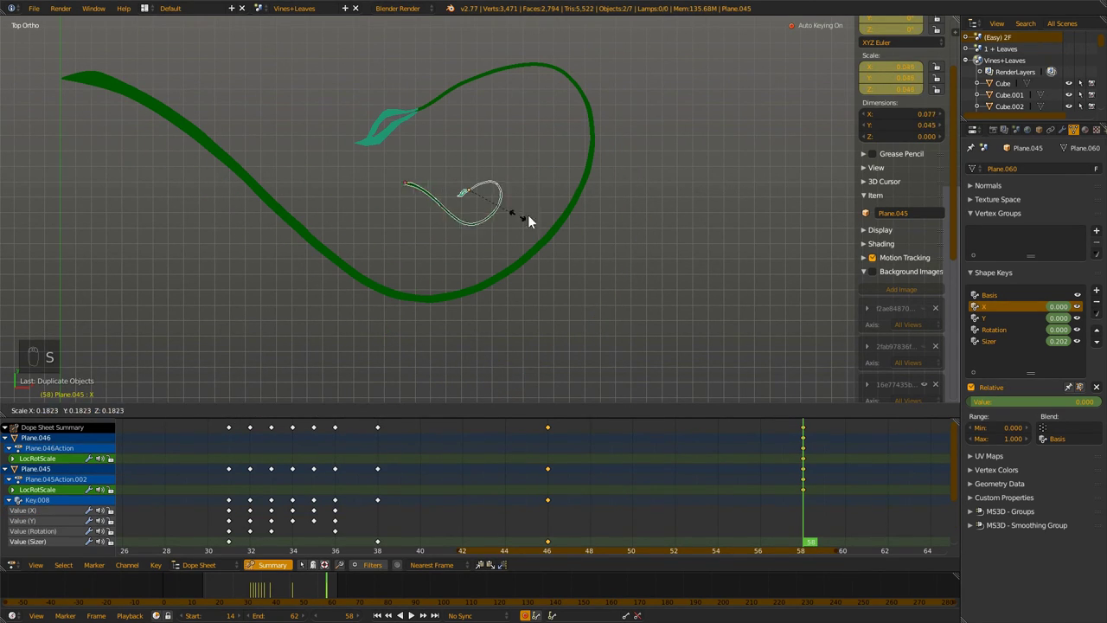
key(r)
key(g)
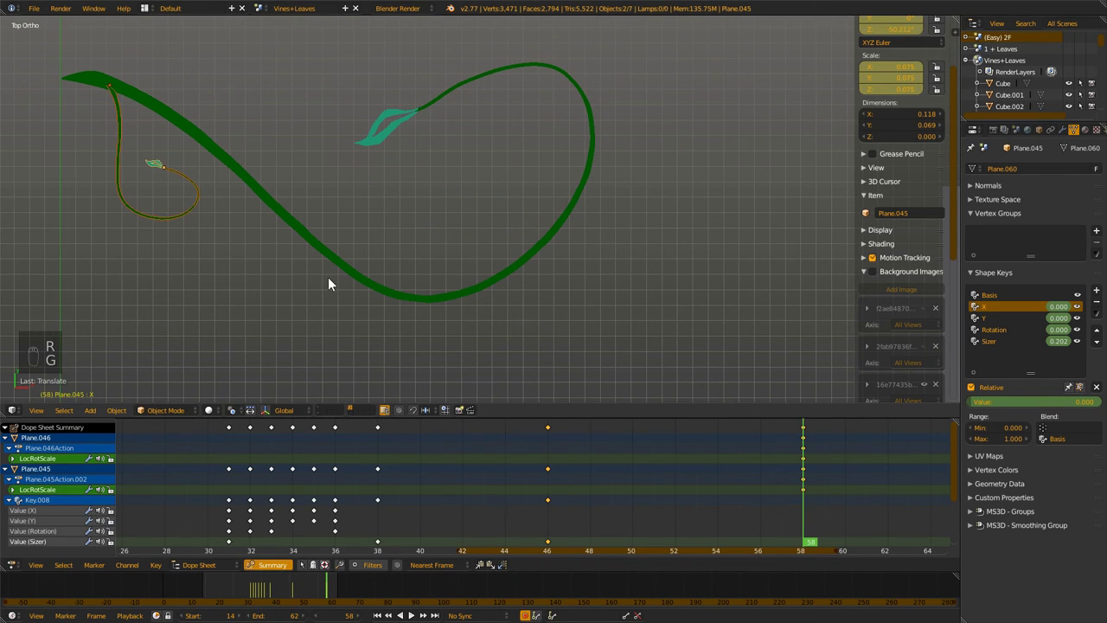
Make two more small vine copies and place them along the main vine
key(shift+d)
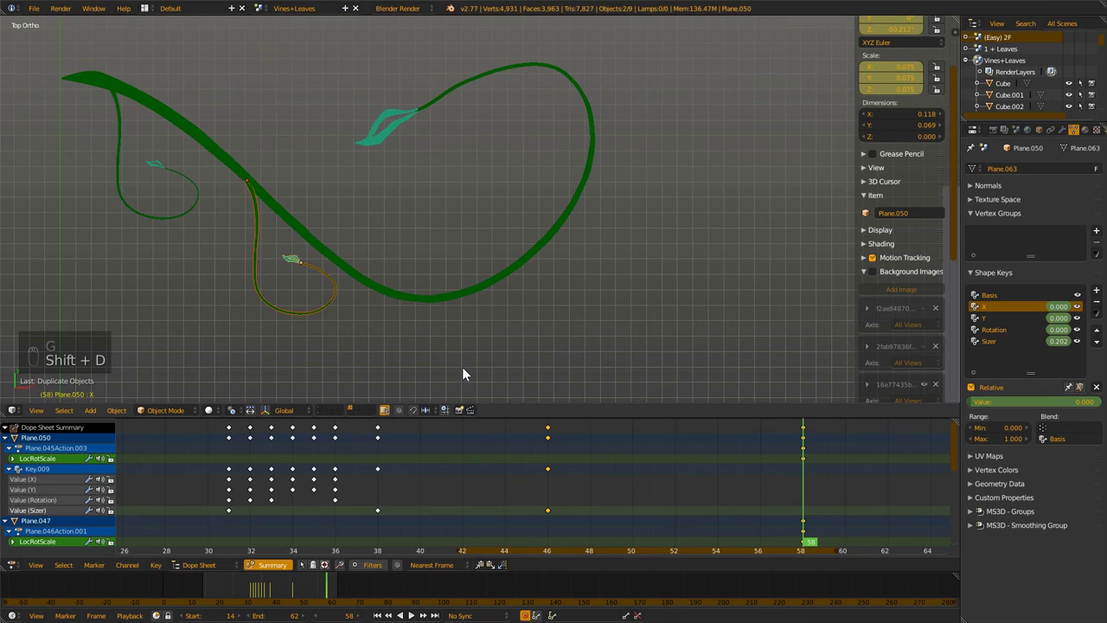
key(shift+d)
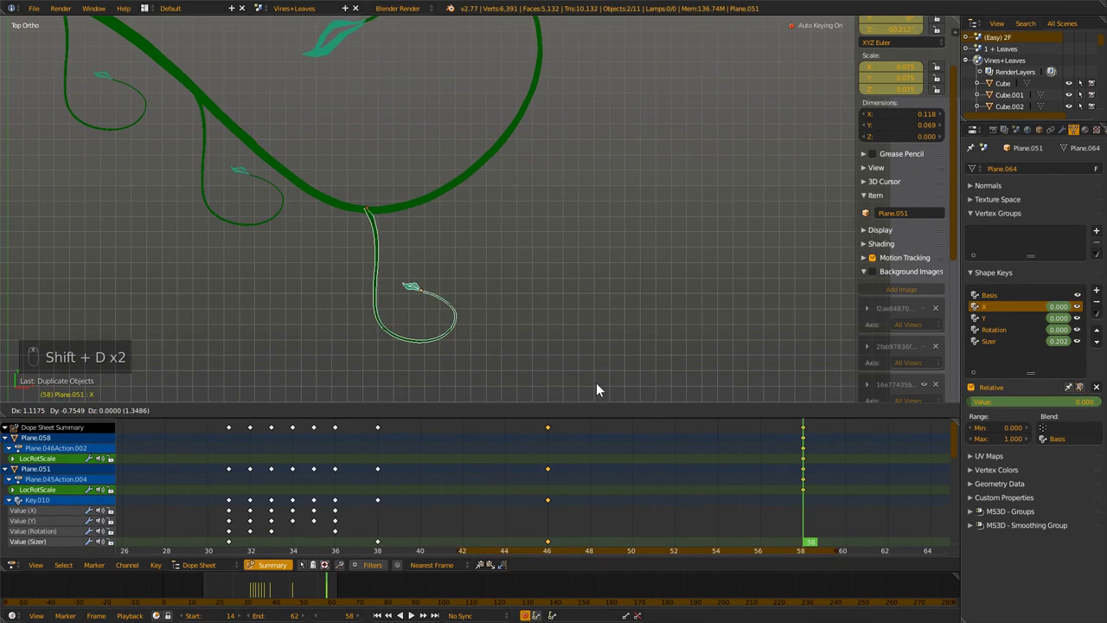
key(r)
key(g)
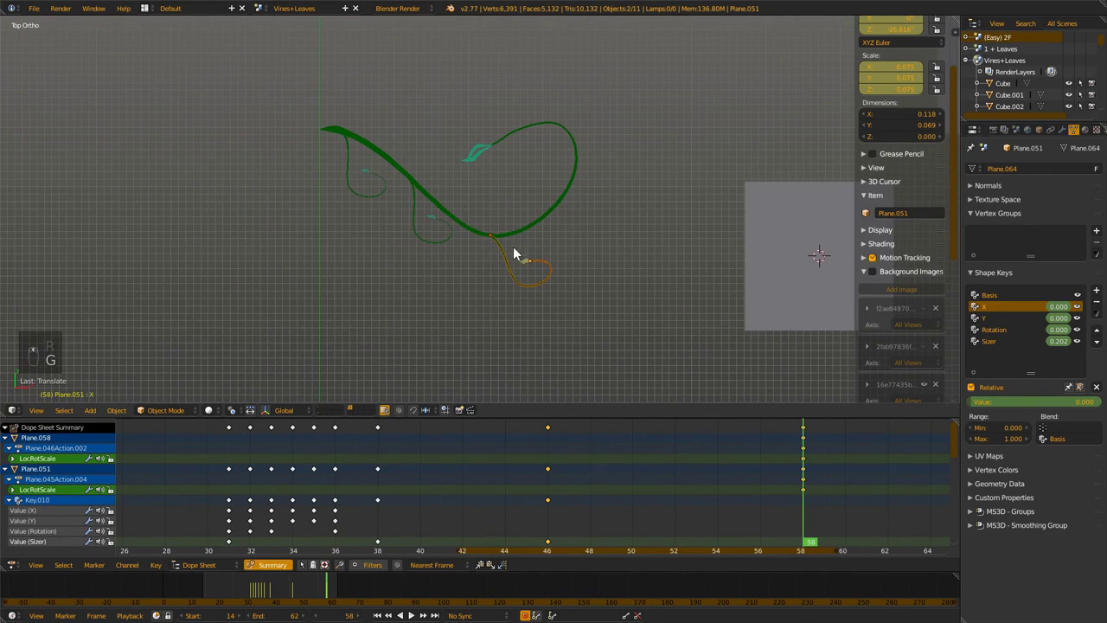
middle_click(344, 381)
key(shift+a)
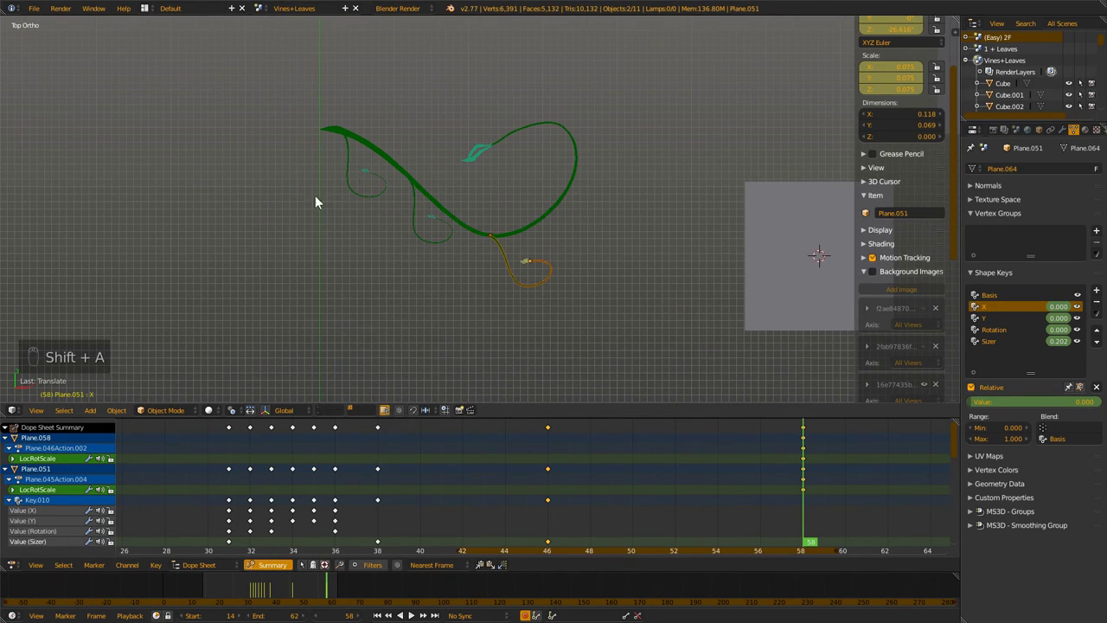
Play the animation to check the new tendrils growing alongside the placeholder cube
key(alt+a)
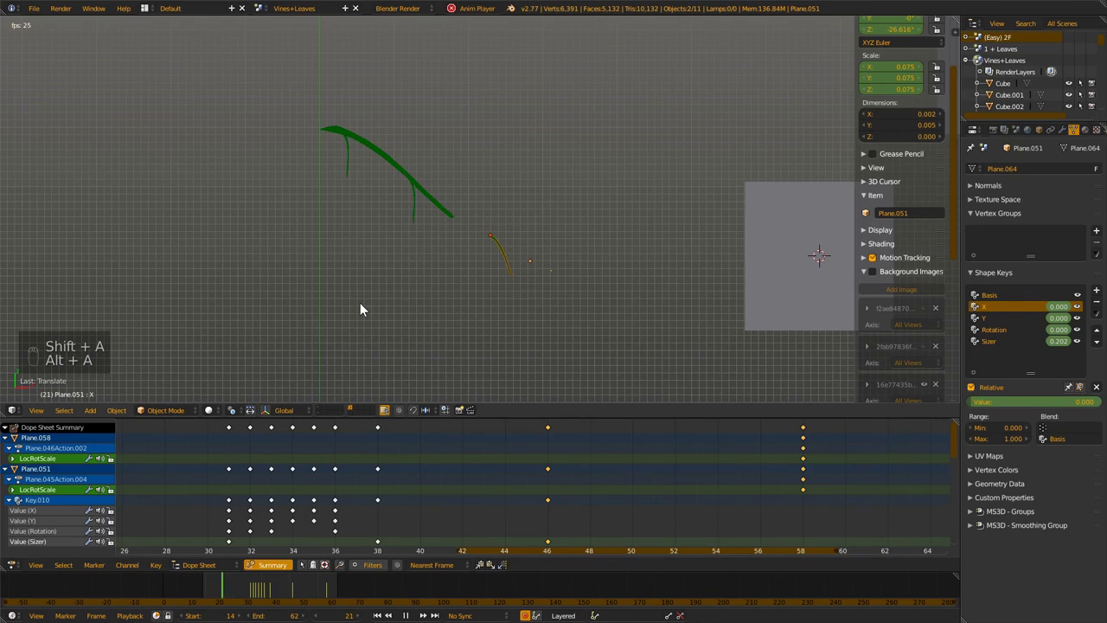
right_click(782, 237)
double_click(575, 271)
click(627, 224)
middle_click(241, 143)
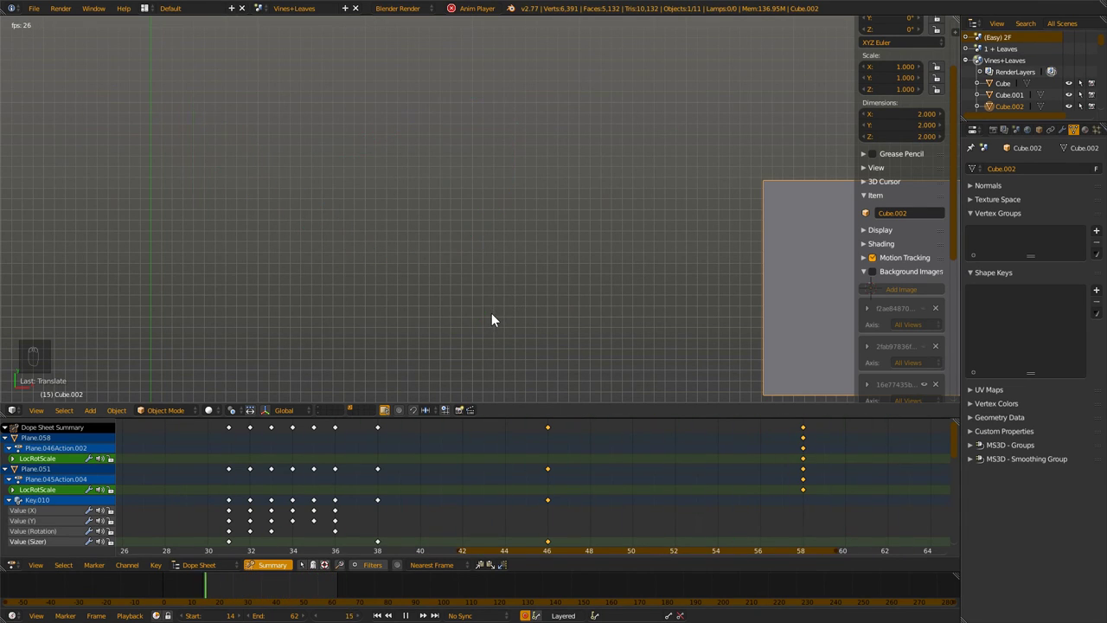
Show the layer with the final vine composition and zoom in on its spiral tendril
middle_click(498, 310)
middle_click(363, 376)
key(alt+a)
drag(322, 418, 425, 120)
middle_click(425, 120)
drag(422, 146, 483, 240)
drag(484, 240, 494, 234)
drag(494, 233, 478, 220)
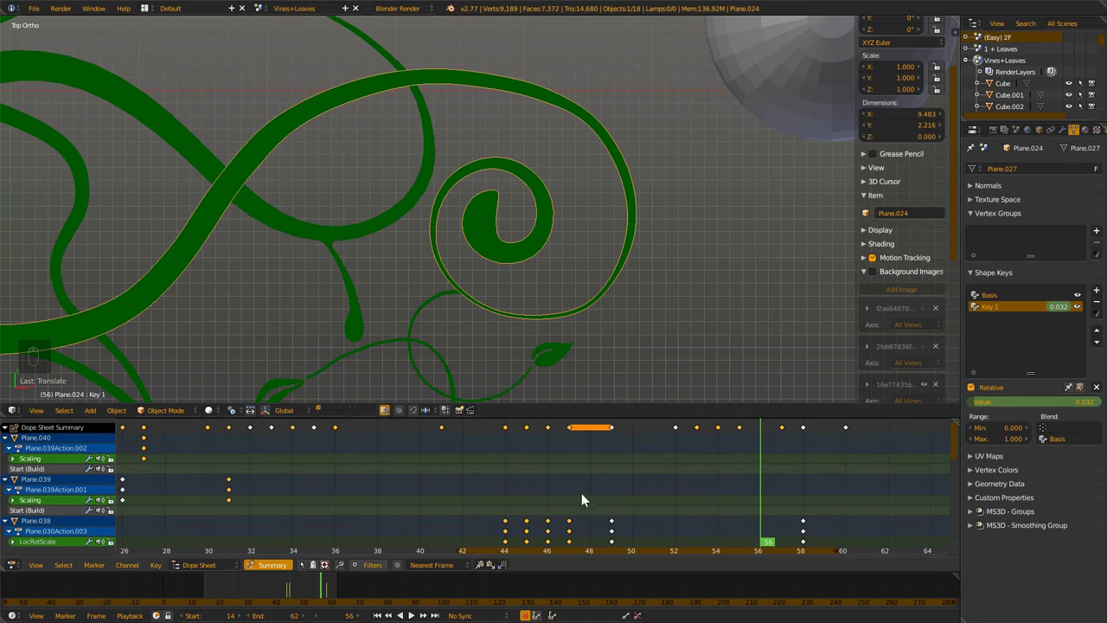
Scrub back from frame 50 to 45 to watch the spiral tendril's Key 1 shape uncurl
drag(758, 486, 787, 470)
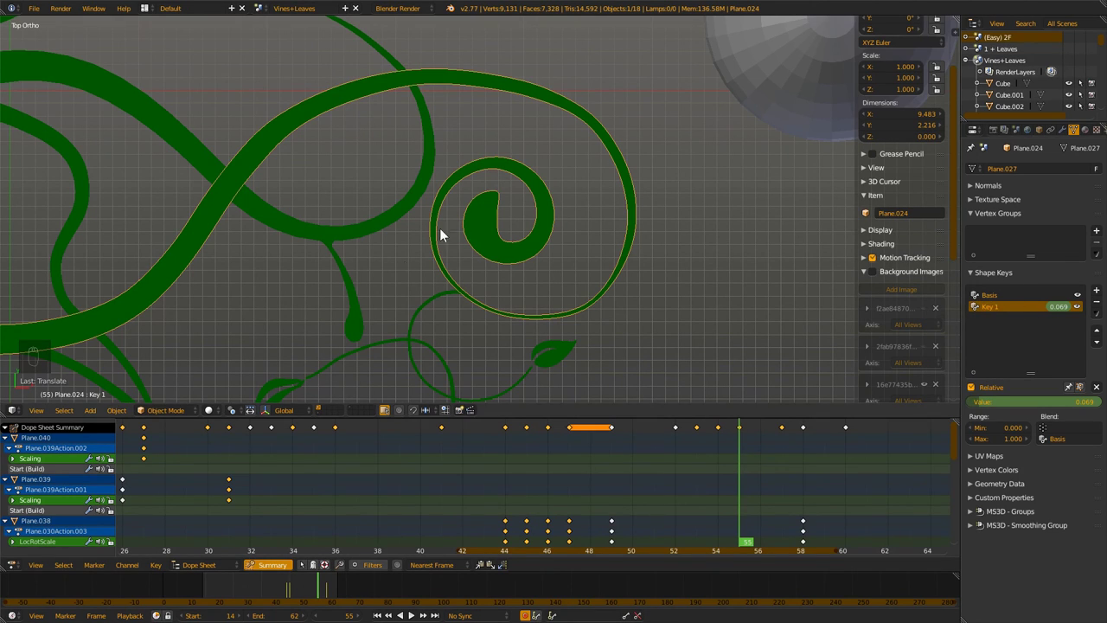
middle_click(426, 272)
middle_click(431, 244)
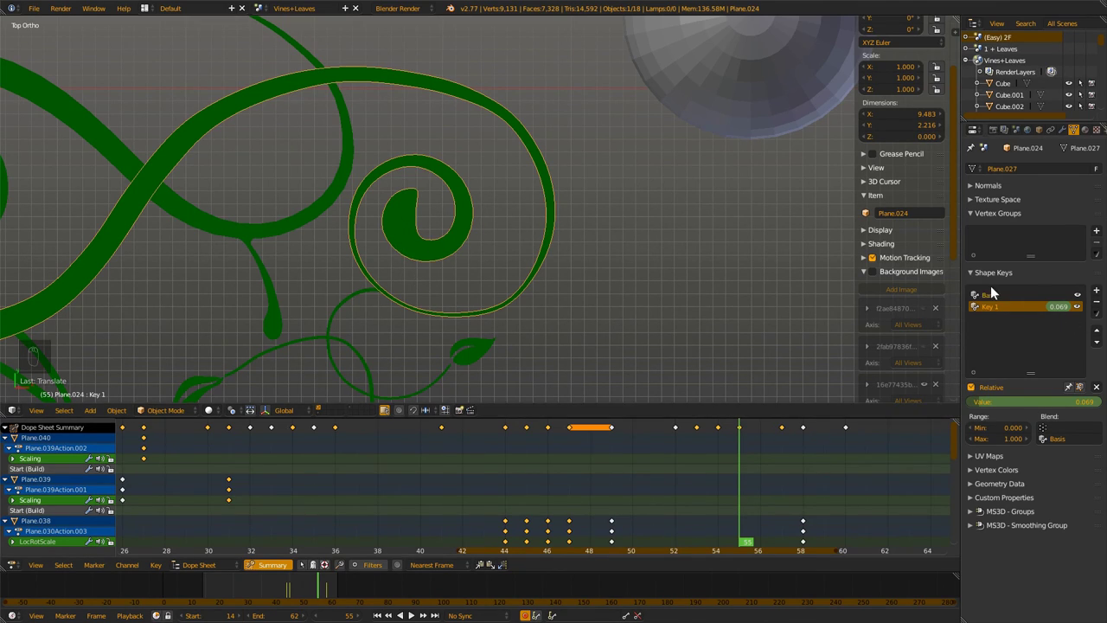
drag(1084, 312, 412, 510)
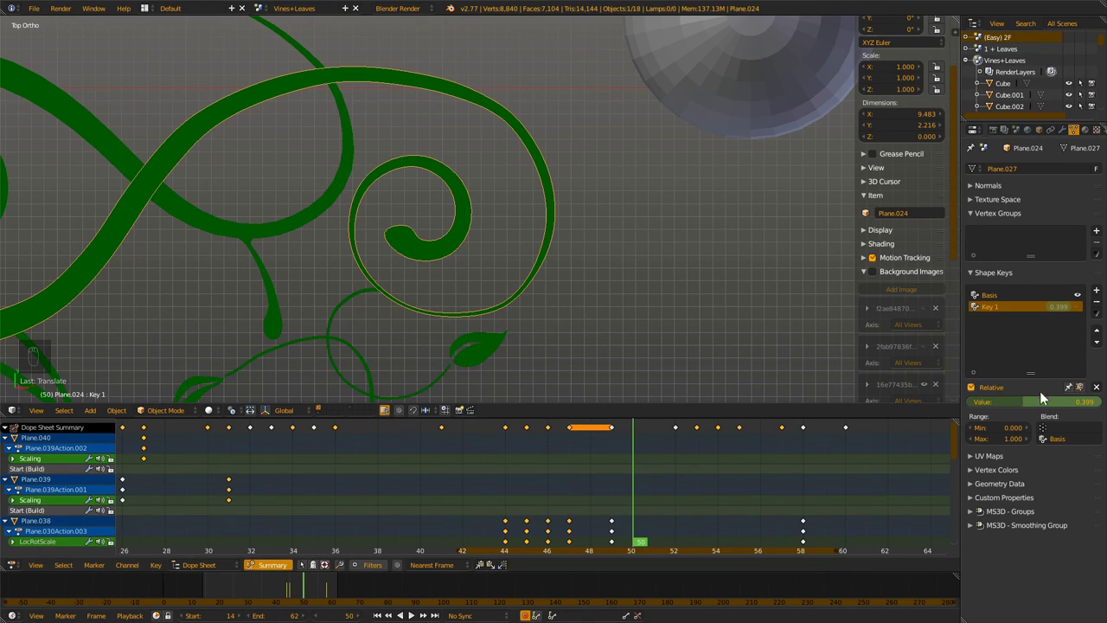
drag(1081, 310, 552, 489)
drag(530, 486, 523, 485)
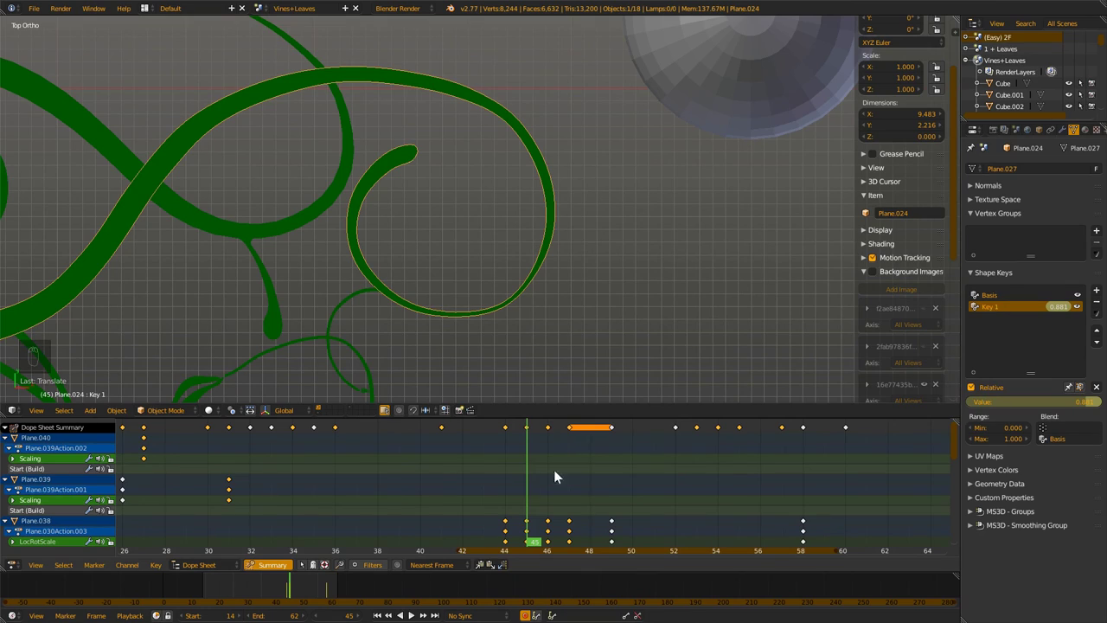
drag(1083, 310, 633, 461)
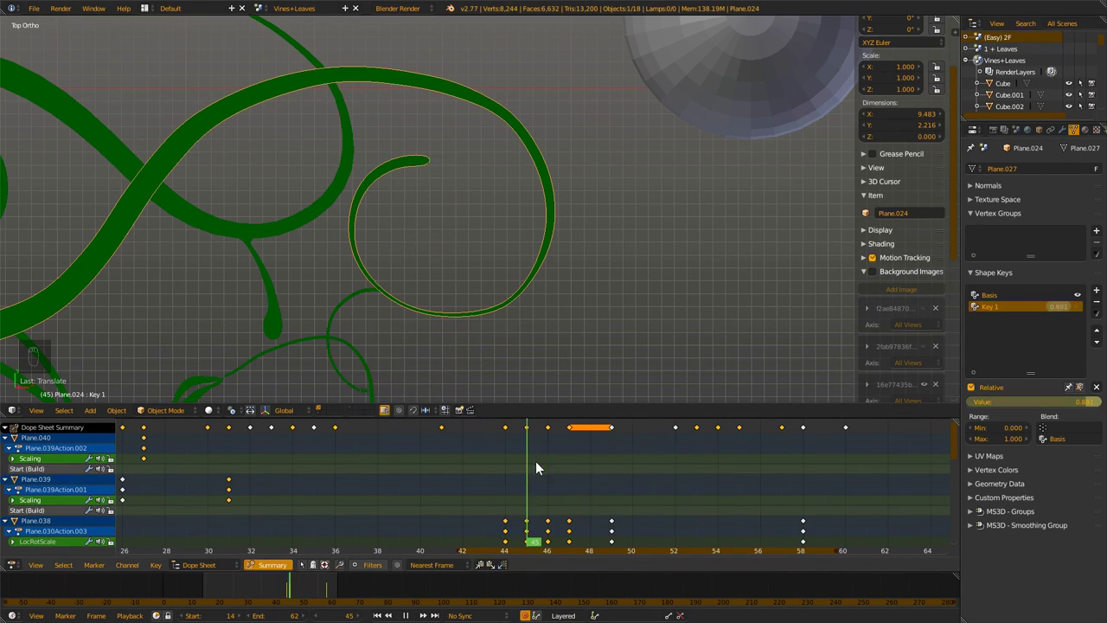
drag(1081, 309, 366, 228)
Play the composition's animation and zoom out to see the whole vine
key(alt+a)
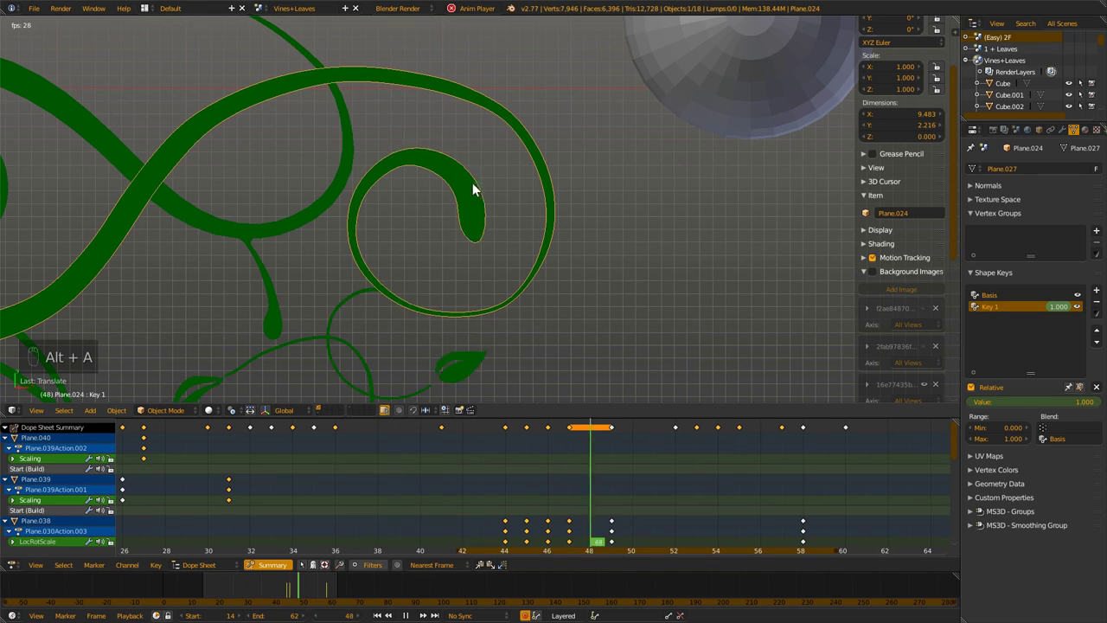
middle_click(382, 240)
middle_click(457, 194)
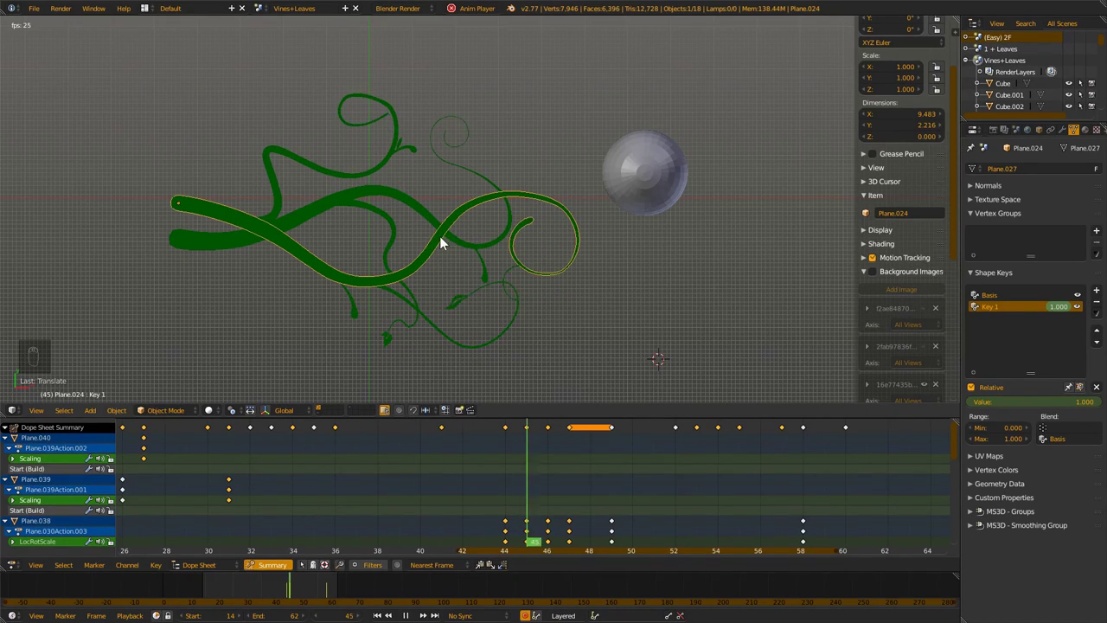
middle_click(531, 255)
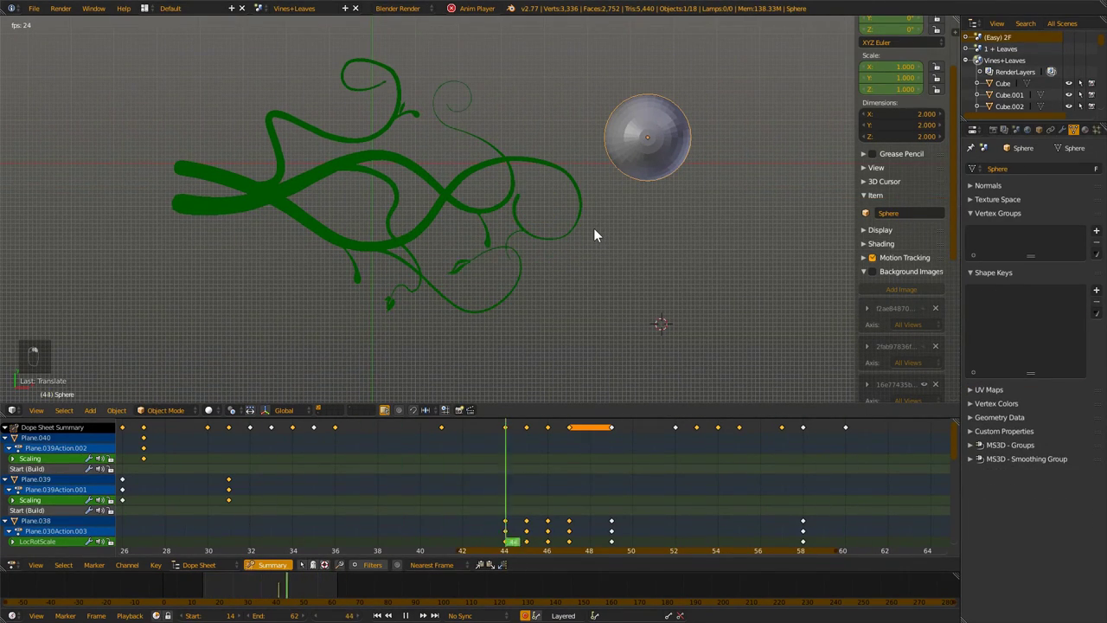
middle_click(540, 179)
middle_click(507, 246)
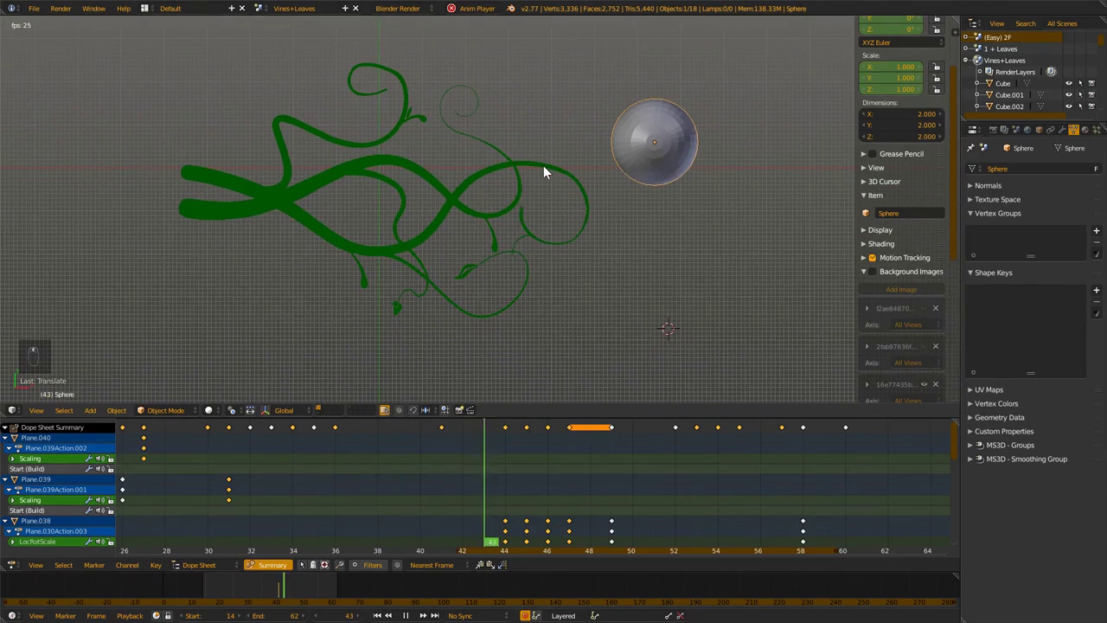